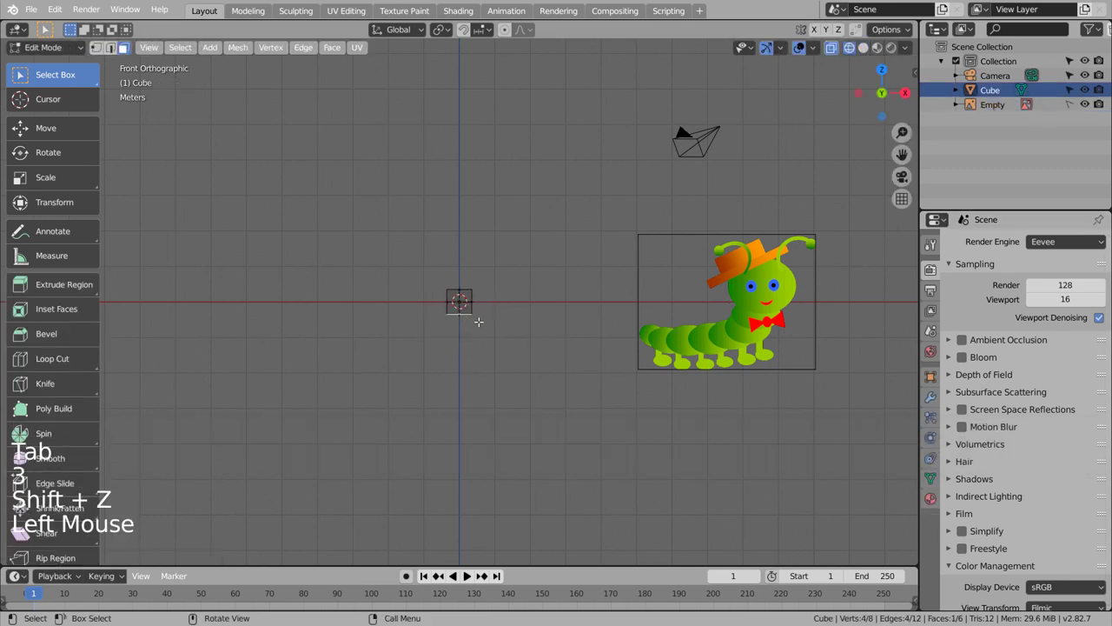
- Extrude the cube up and sideways into a leg with a foot and smooth it with a Subdivision Surface modifier
key("e")
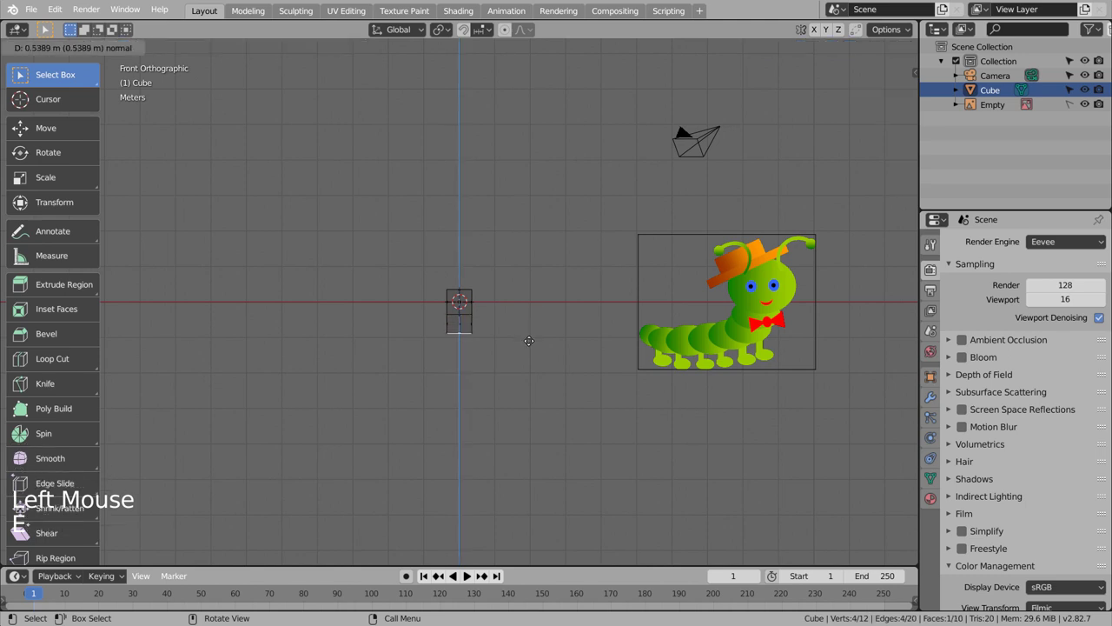
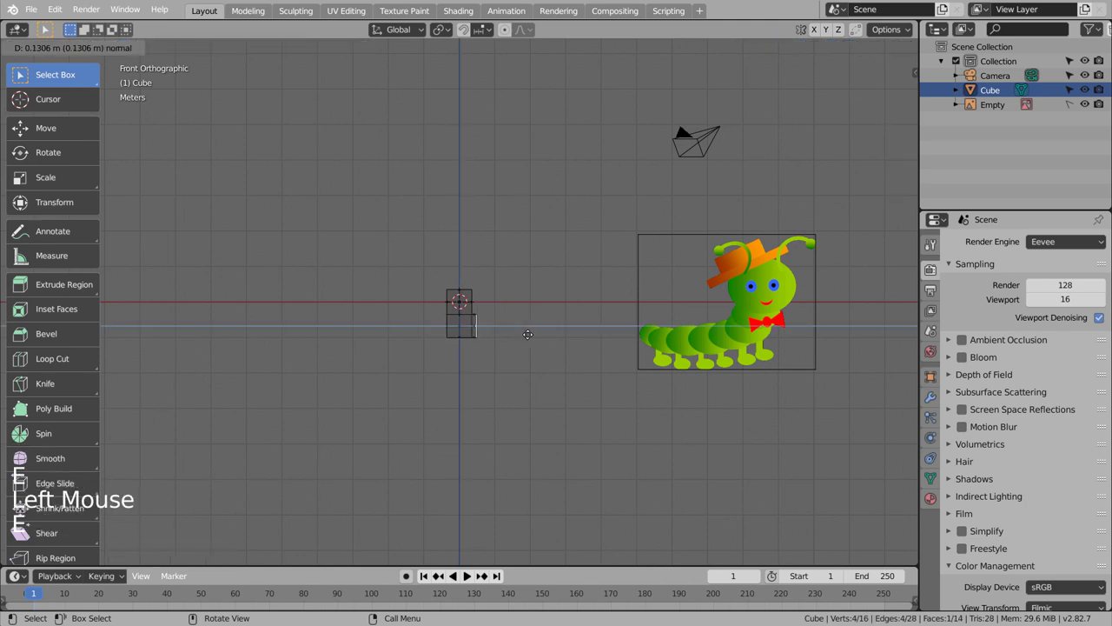
key("Tab")
key("ctrl+3")
key("Tab")
scroll("up", 3)
- Add three edge loops near the foot and sole to sharpen the boot shape, then view it whole
key("ctrl+r")
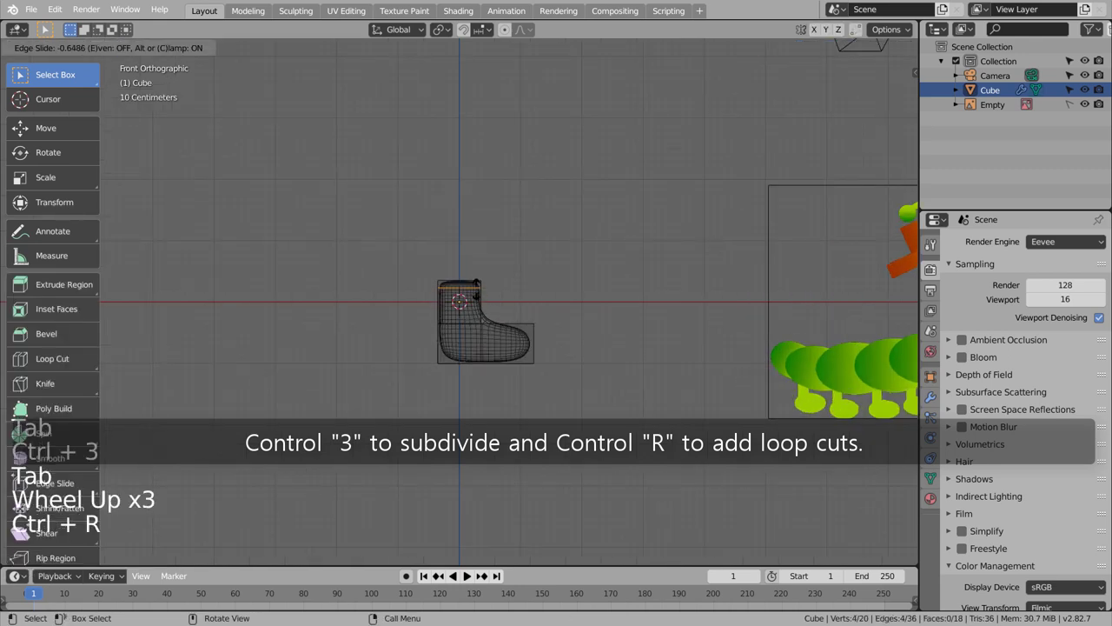
key("ctrl+r")
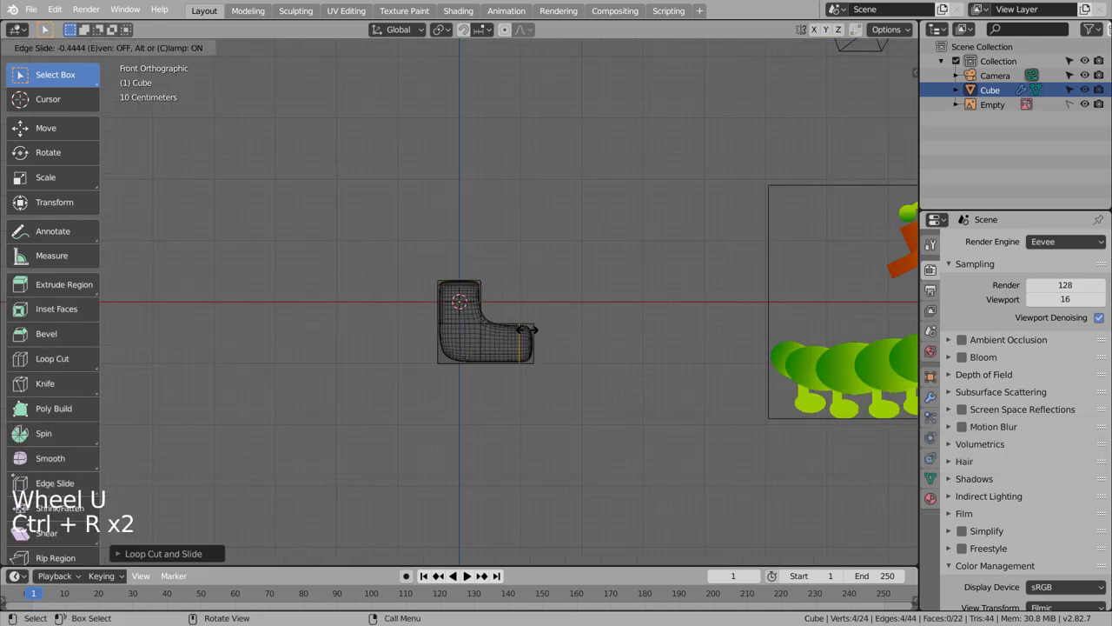
key("ctrl+r")
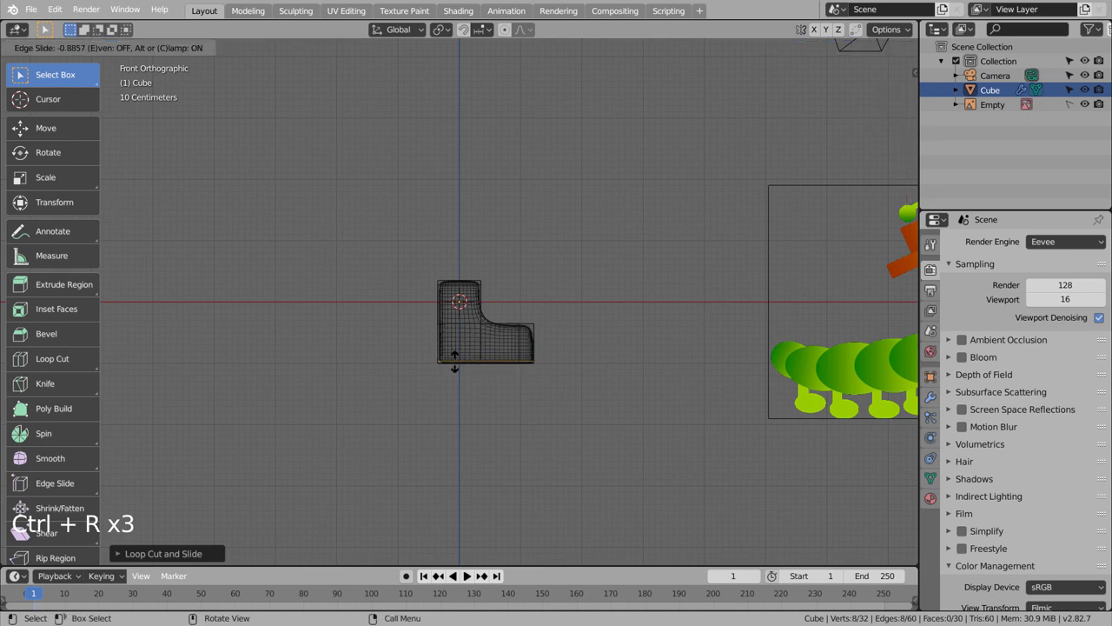
key("Tab")
middle_click(578, 377)
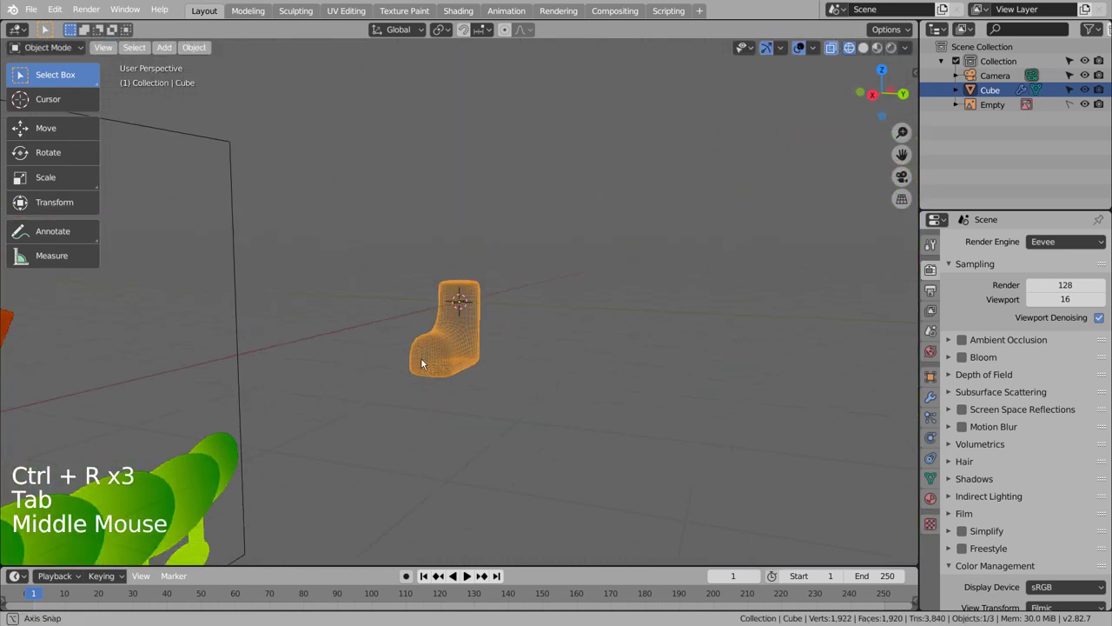
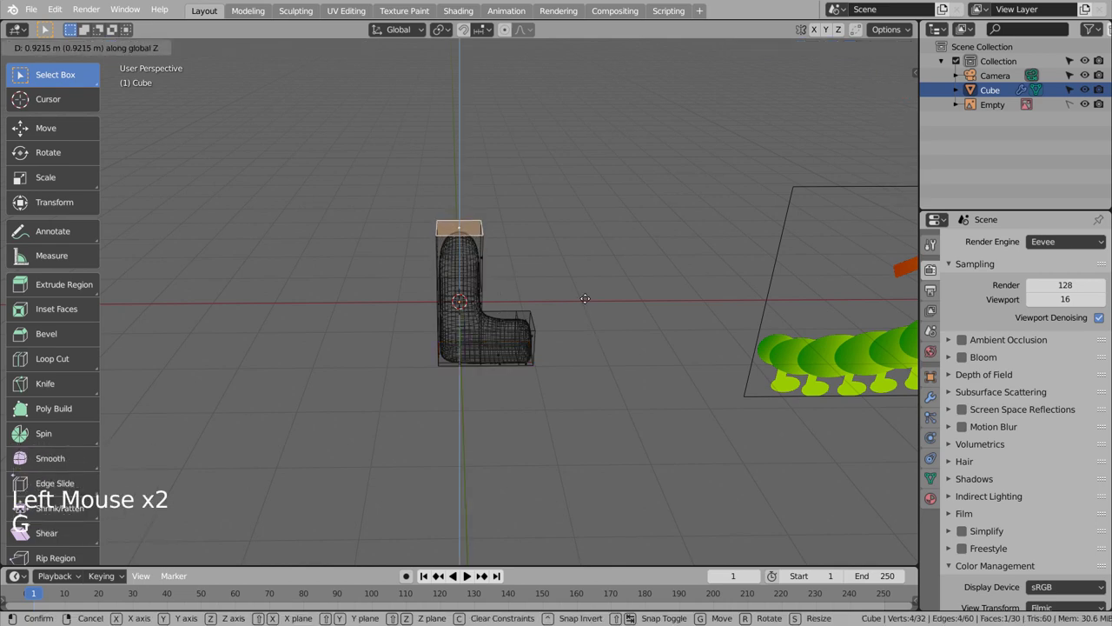
- Extrude the leg's top upward and add an extra loop cut across the foot for a sock-shaped leg
key("ctrl+r")
key("Tab")
middle_click(593, 372)
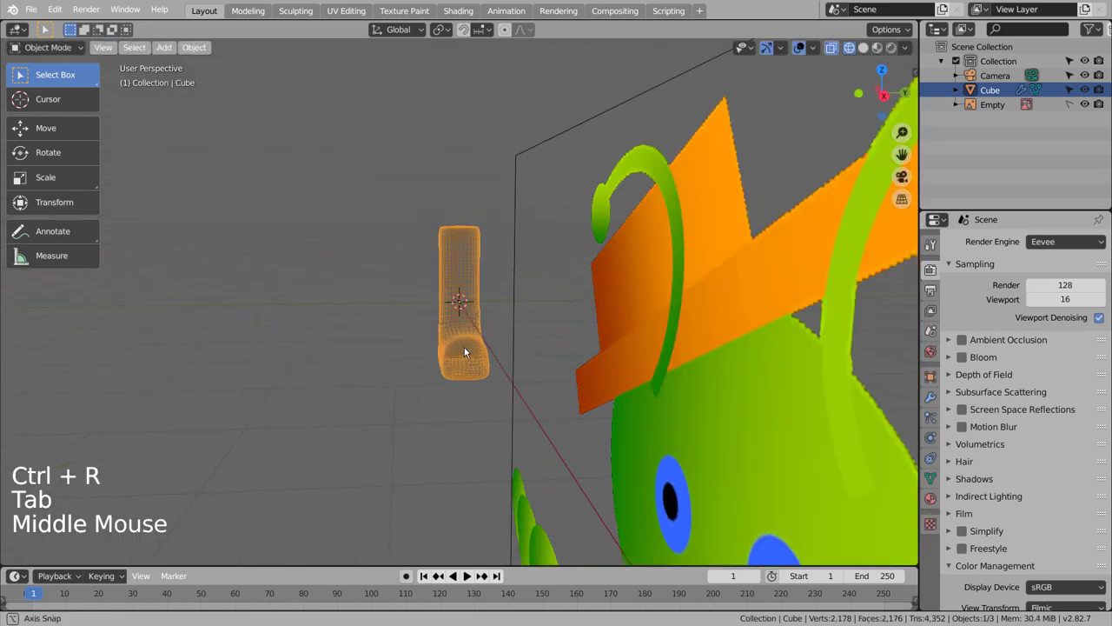
key("Tab")
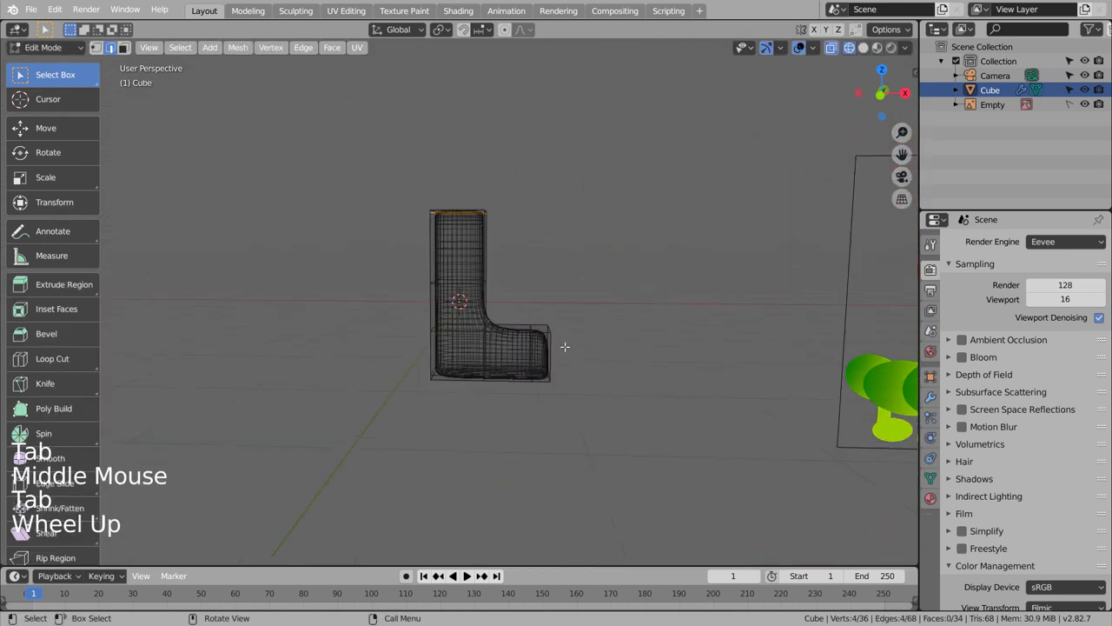
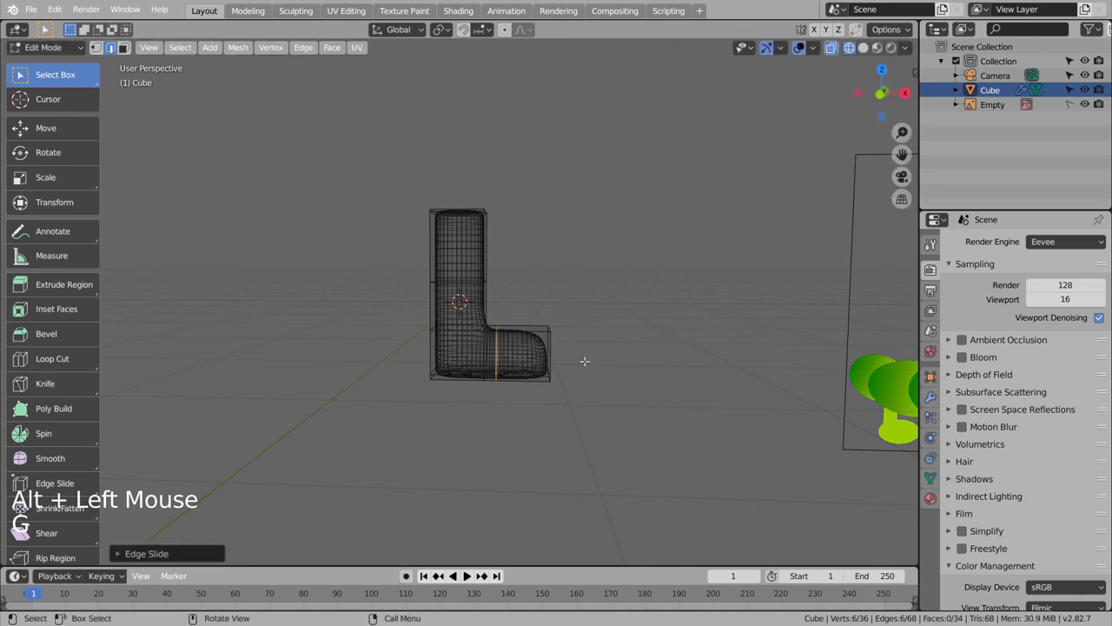
key("Tab")
middle_click(652, 428)
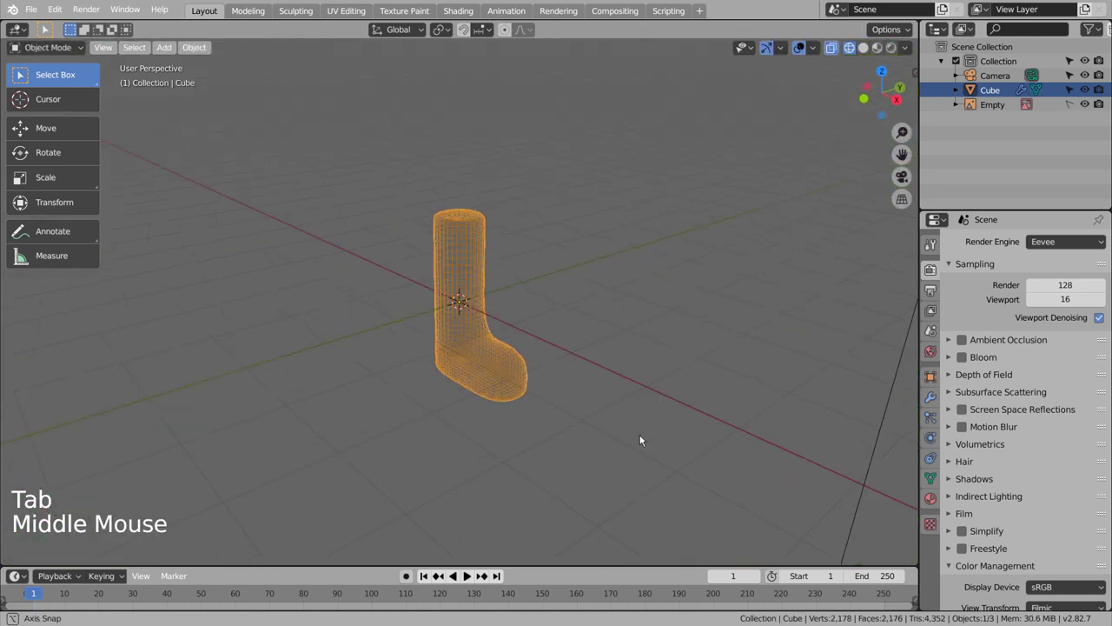
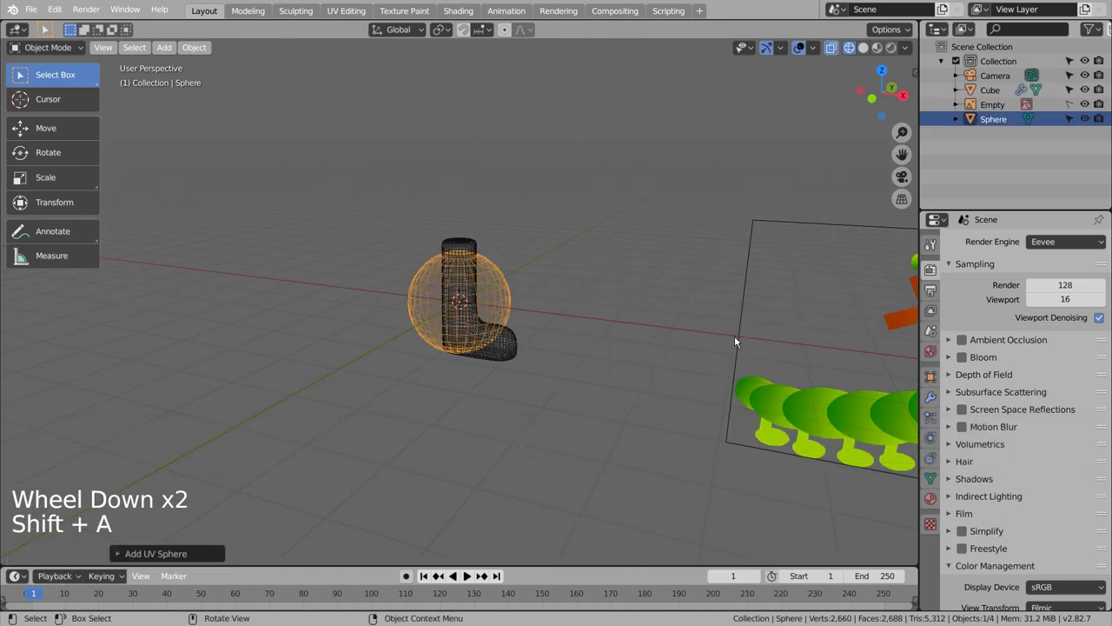
- Place a UV sphere above the leg in front view and duplicate it twice rising up to the right
key("KP_1")
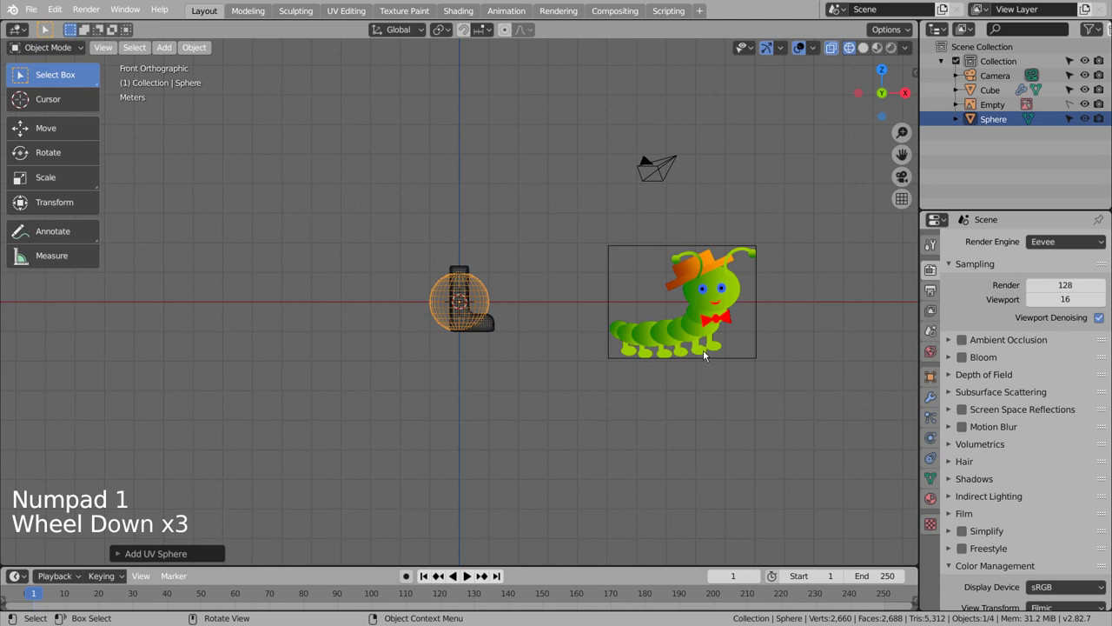
scroll("down", 3)
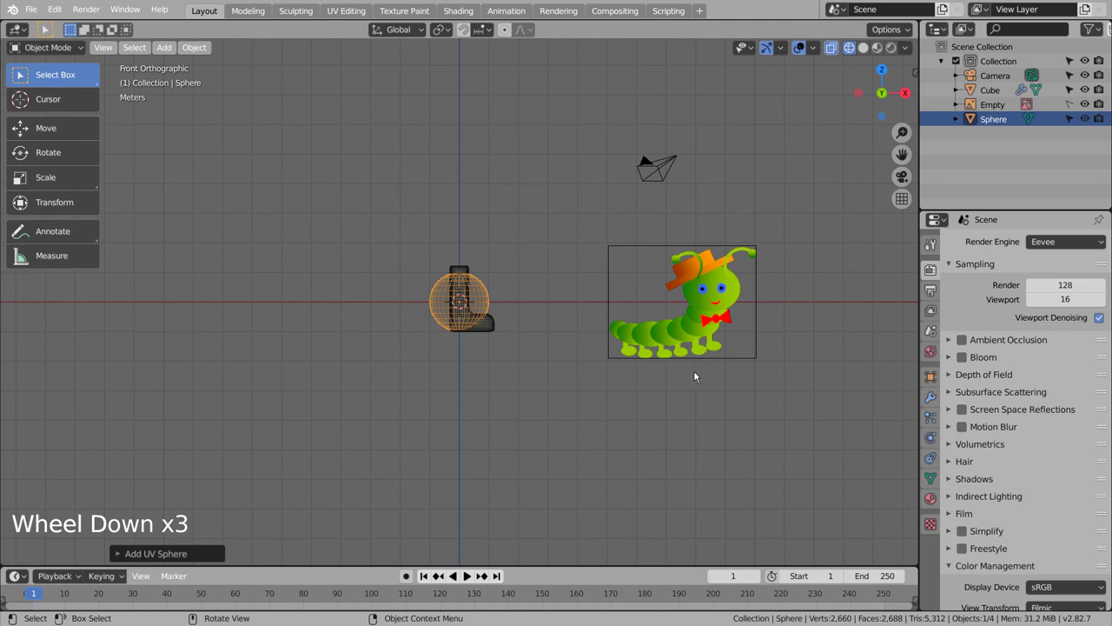
key("g")
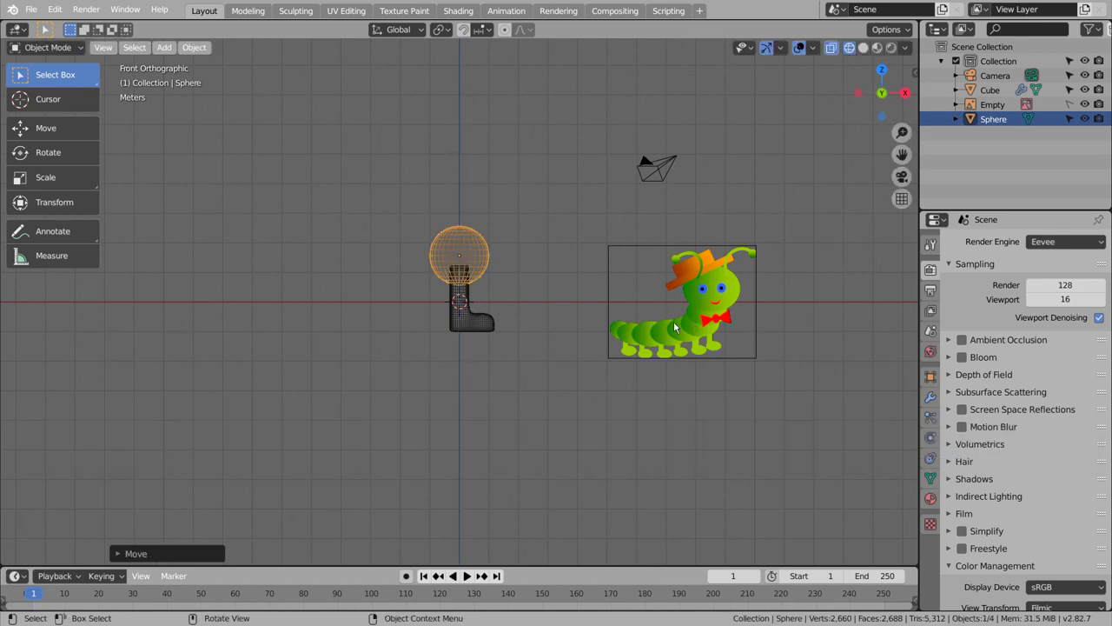
key("shift+d")
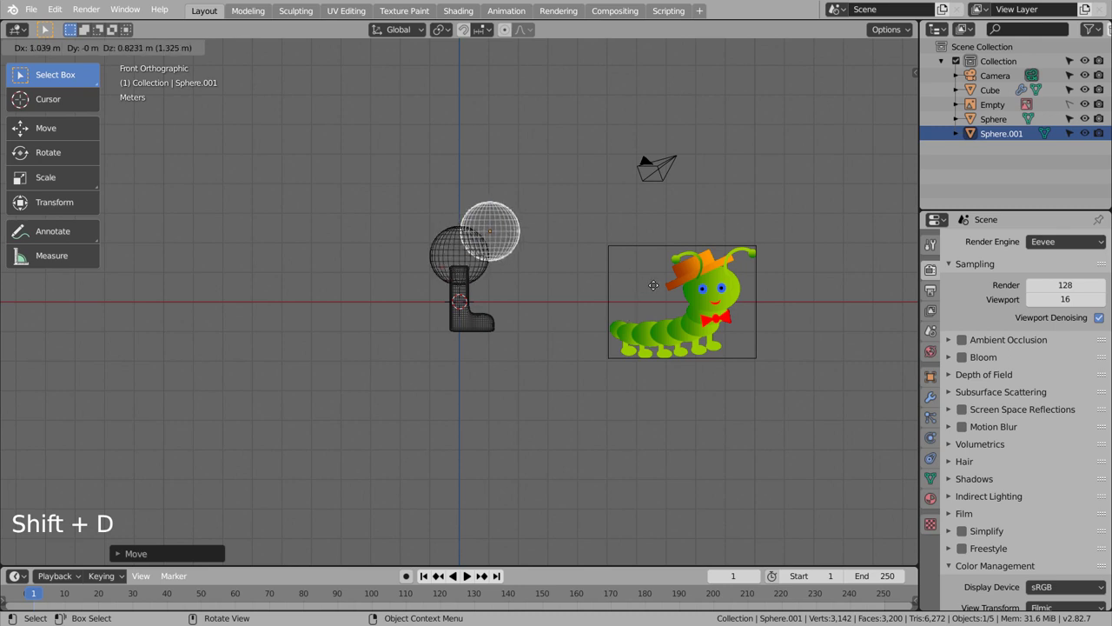
key("shift+d")
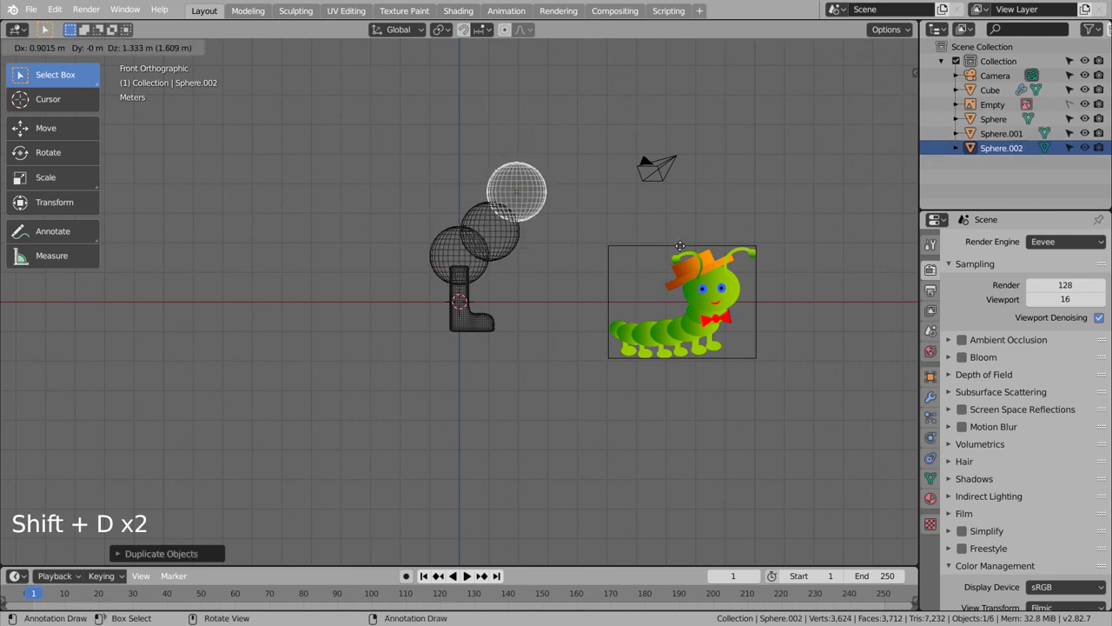
- Squash the top sphere along one axis from the side view
key("KP_1")
key("KP_3")
key("s")
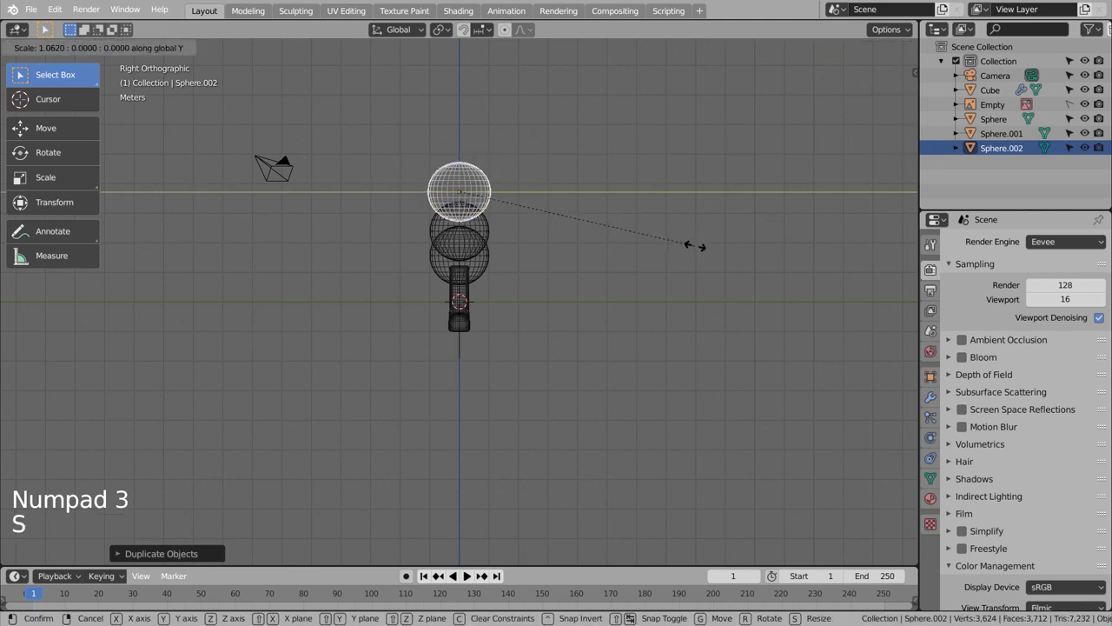
key("s")
middle_click(658, 330)
middle_click(775, 334)
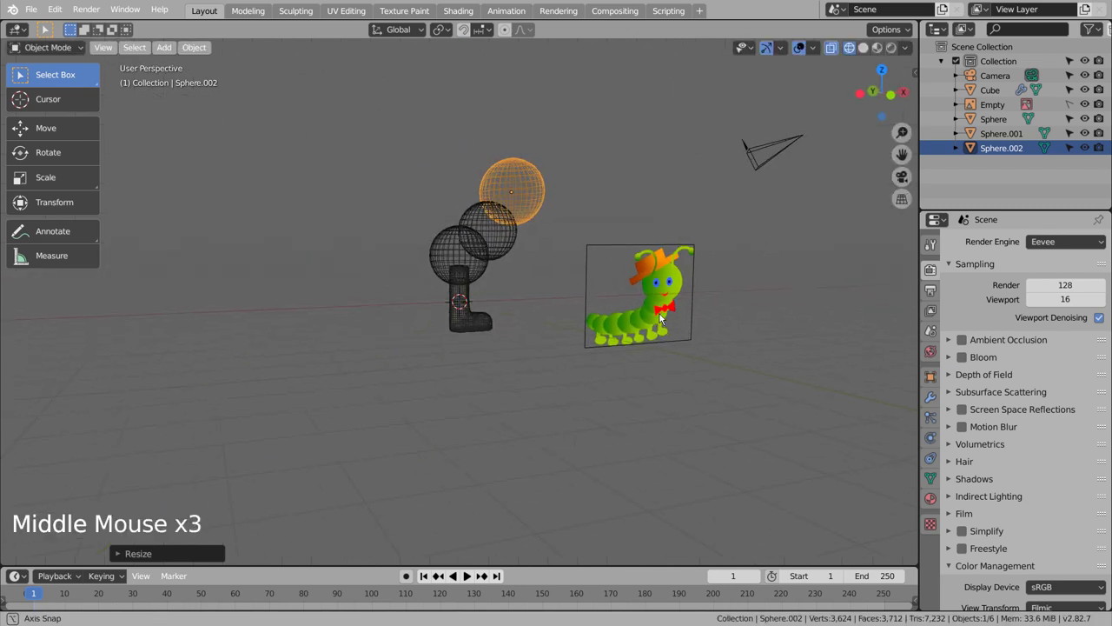
- Tilt the top sphere from above, then select the lowest sphere in front view
key("KP_7")
left_click(536, 329)
key("r")
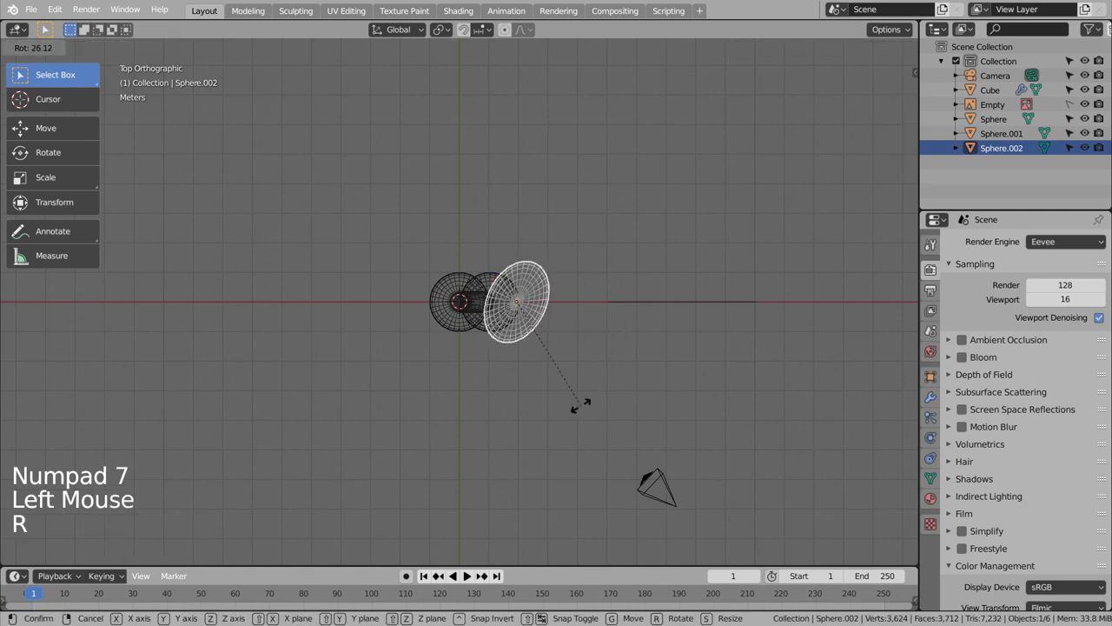
key("g")
left_click(597, 423)
left_click(440, 321)
key("KP_1")
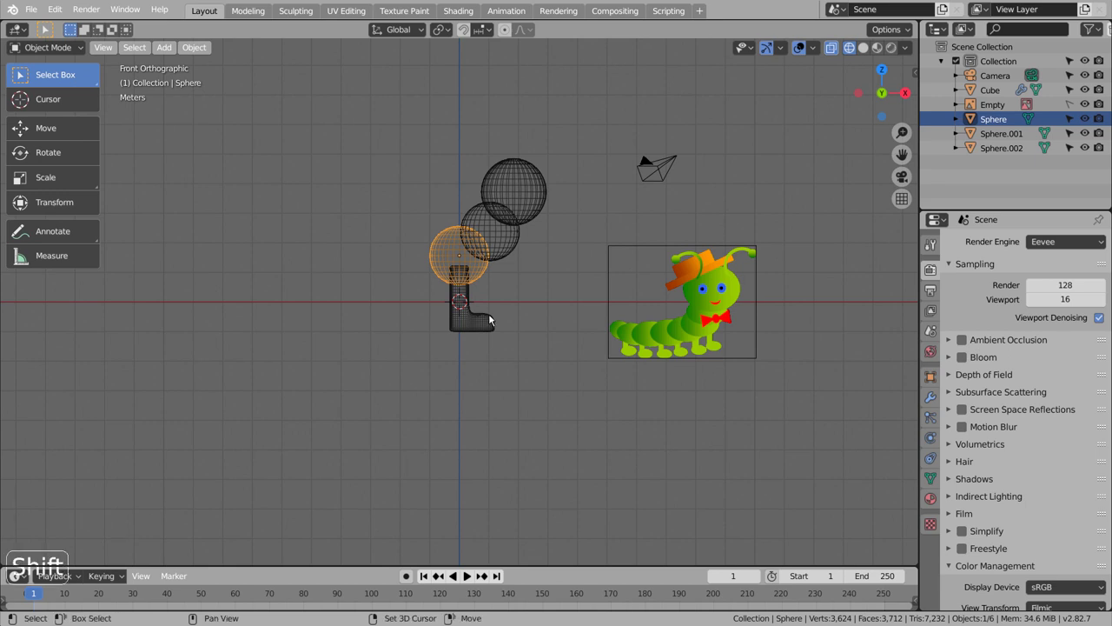
- Duplicate five more spheres trailing left, the last smaller as a tail, and switch to solid shading
key("shift+d")
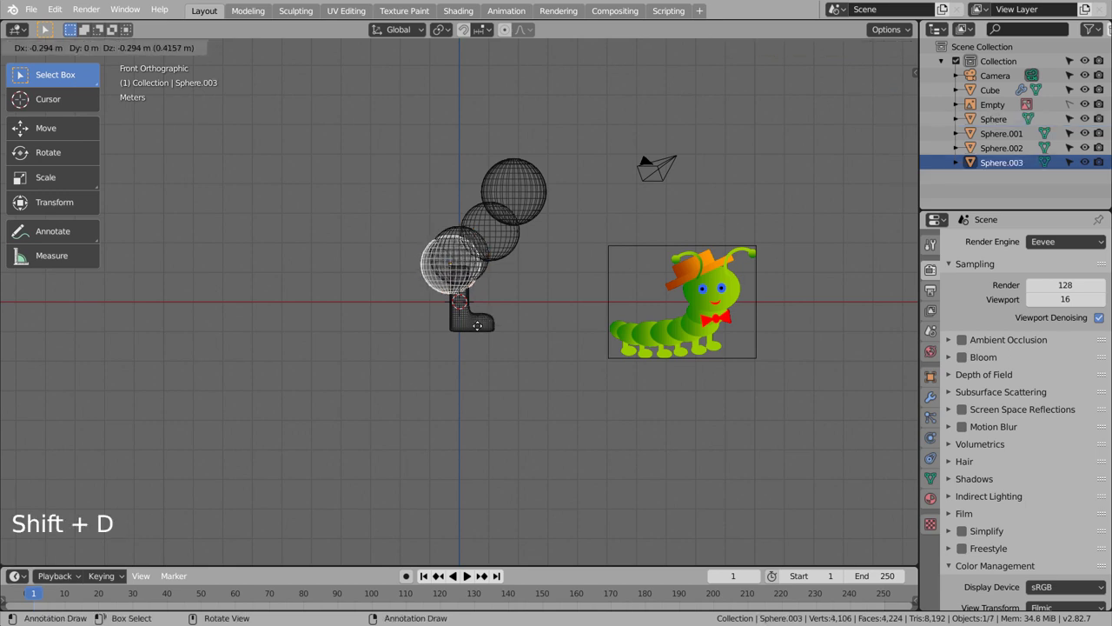
key("shift+d")
key("shift+d")
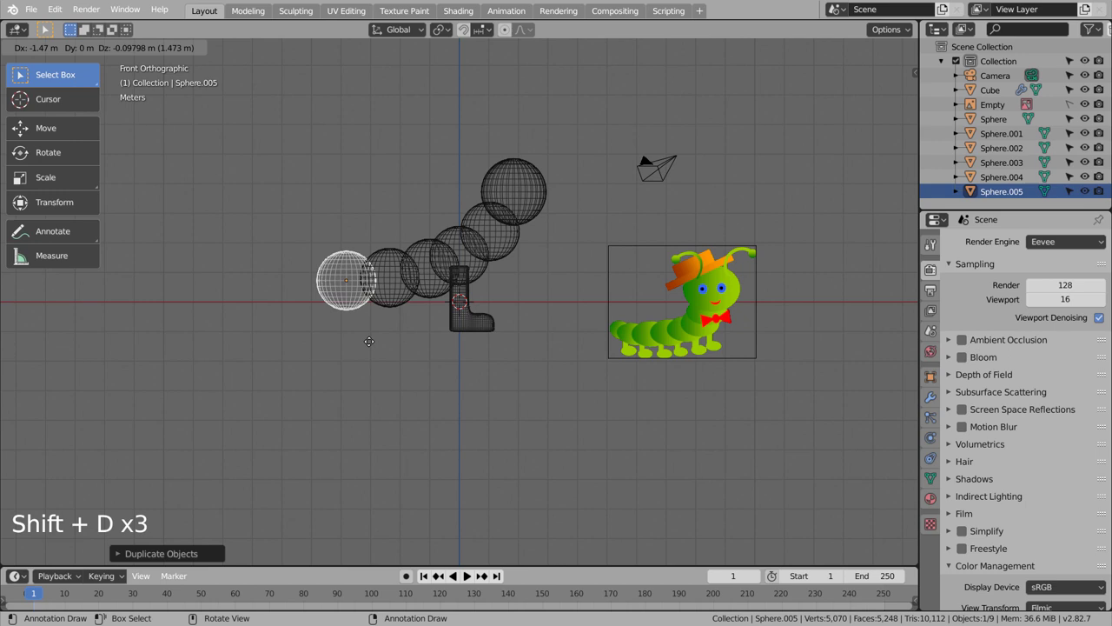
key("shift+d")
key("shift+d")
key("s")
key("d")
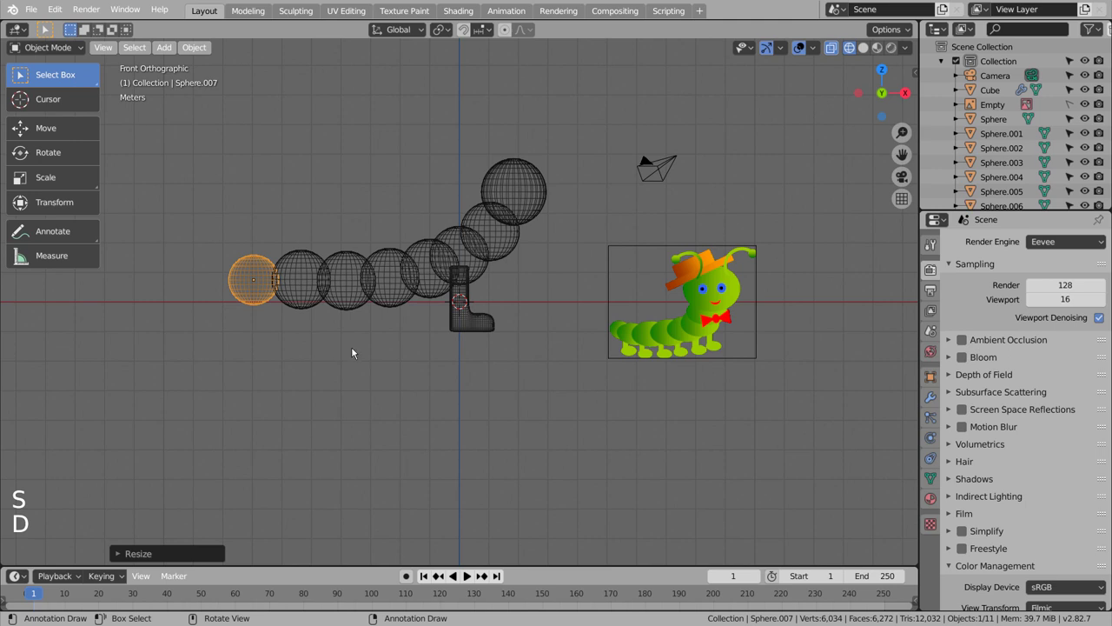
key("g")
left_click(424, 356)
key("shift+z")
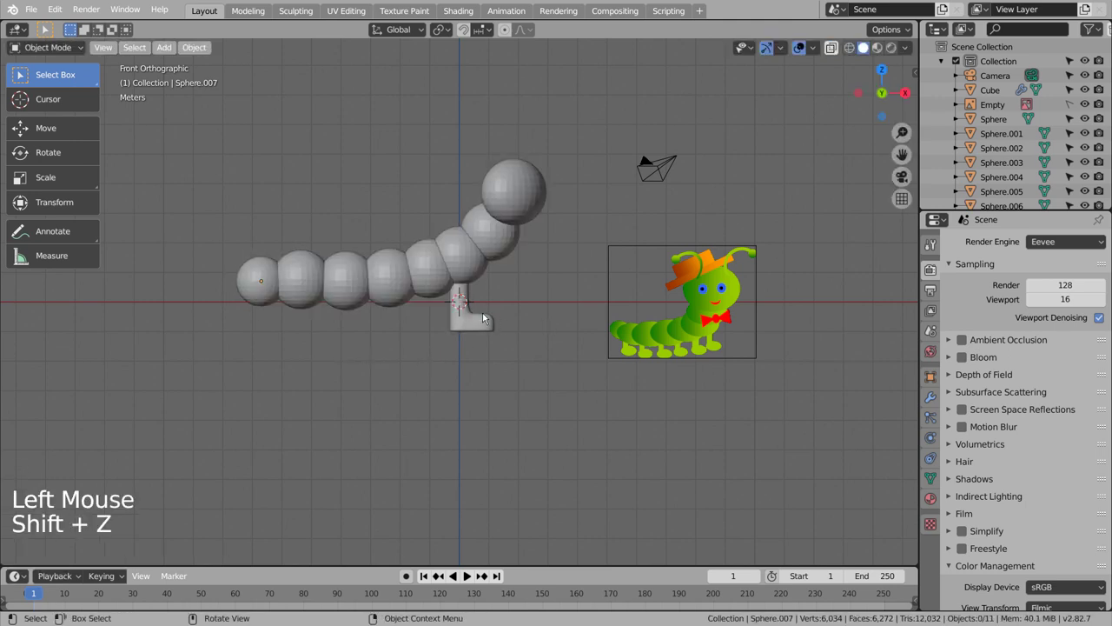
- Move the leg under the body and duplicate it along X for a second leg
left_click(467, 330)
key("KP_1")
key("KP_3")
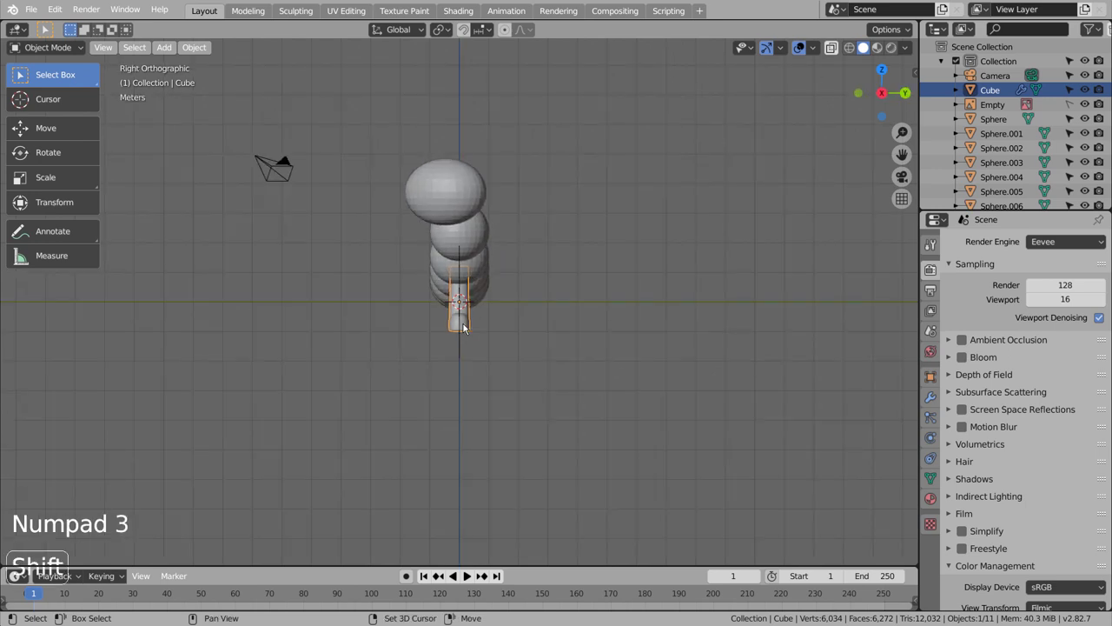
key("g")
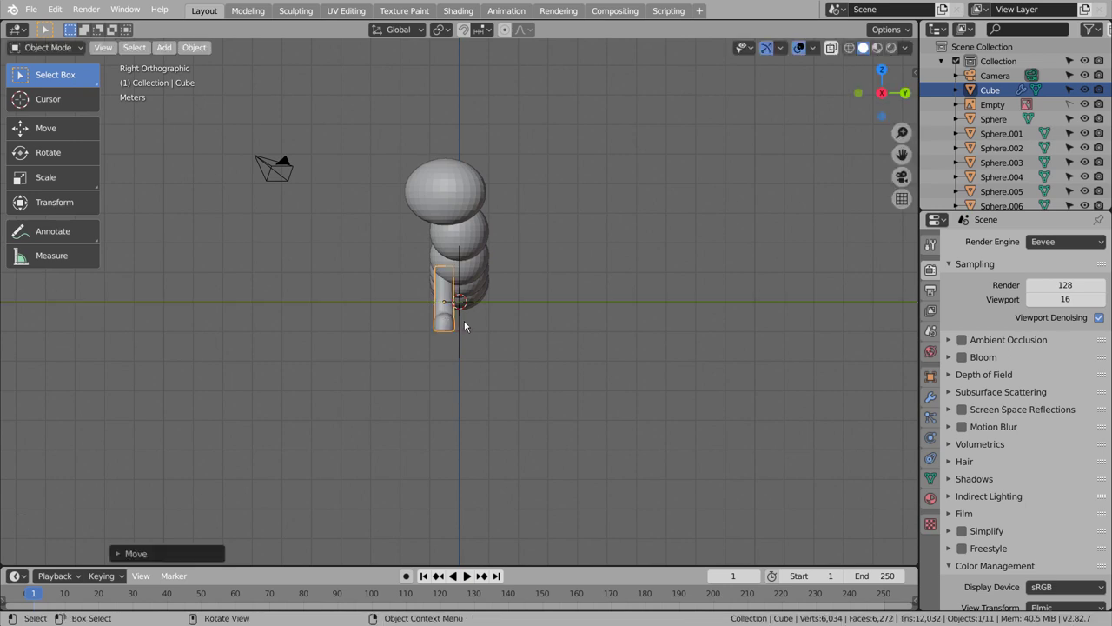
key("shift+d")
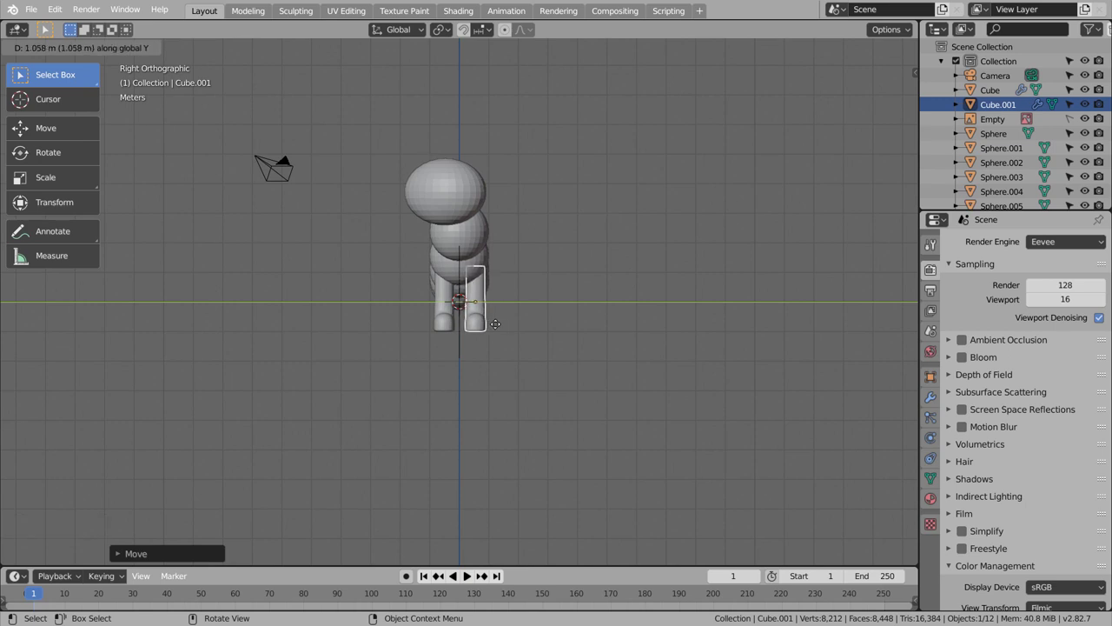
left_click(555, 341)
middle_click(527, 403)
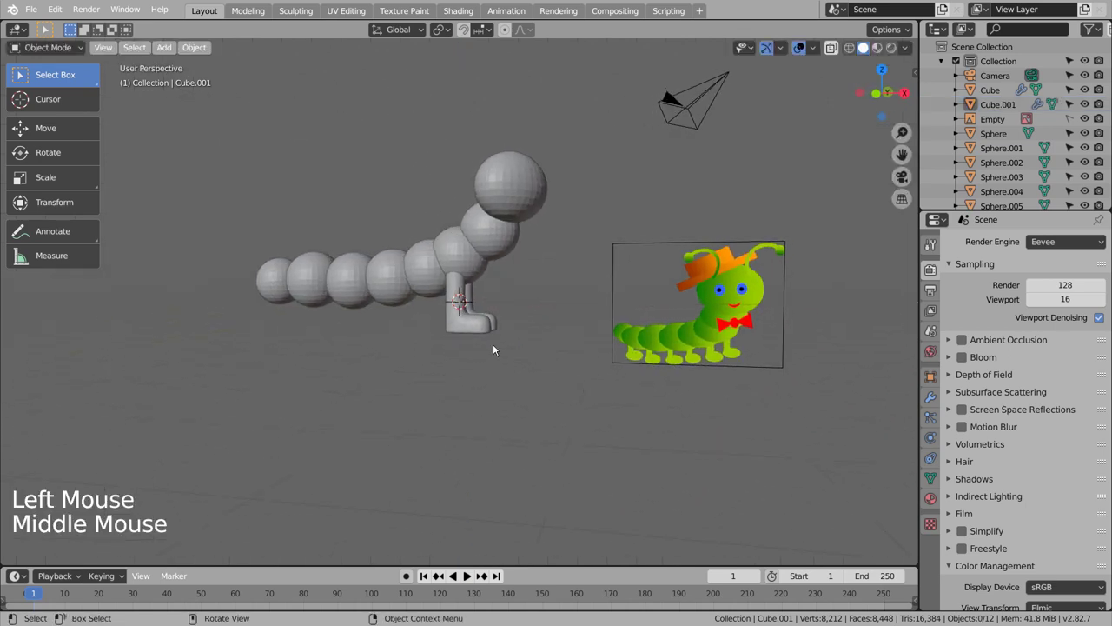
left_click(466, 314)
middle_click(526, 352)
- Join the leg parts and duplicate the leg again under a rear segment for a third leg
right_click(466, 336)
left_click(493, 324)
right_click(494, 324)
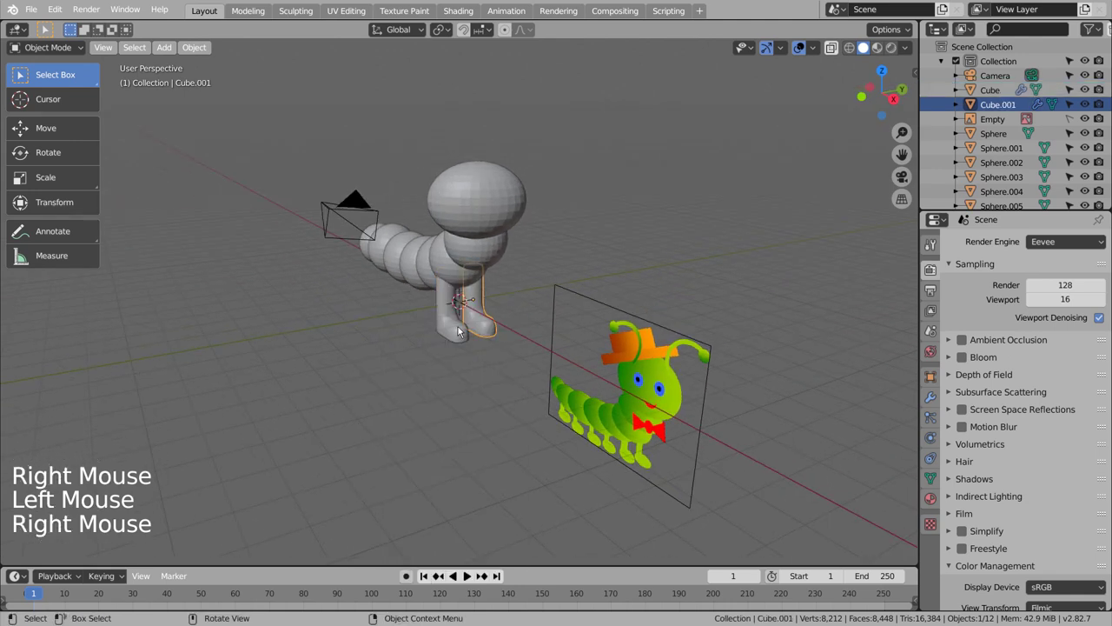
left_click(462, 330)
key("ctrl+j")
key("KP_1")
key("KP_1")
key("shift+d")
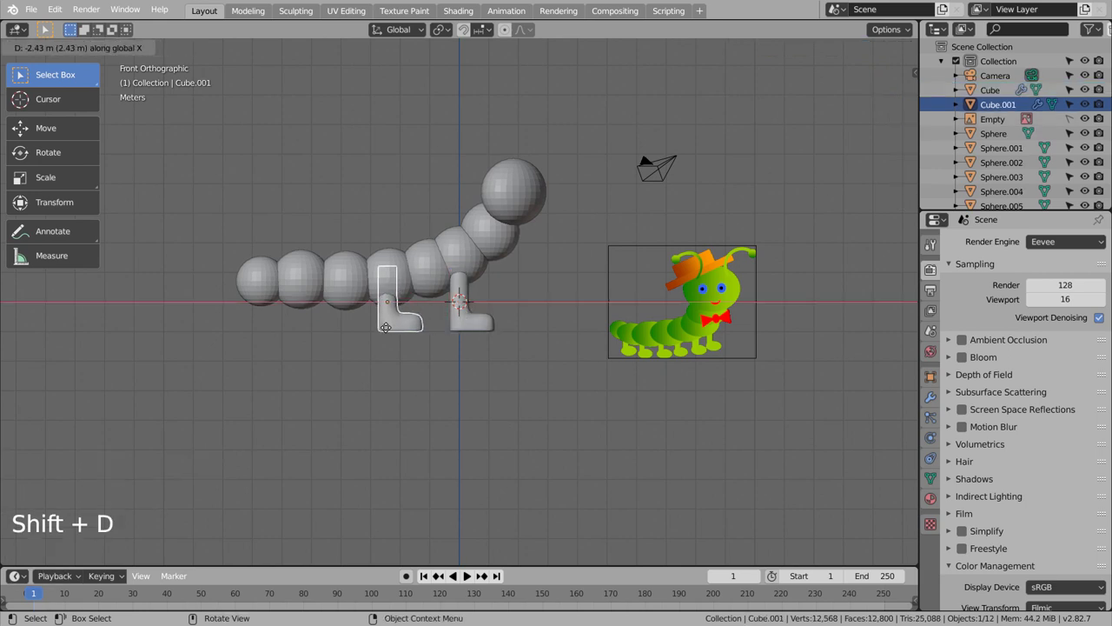
key("shift+d")
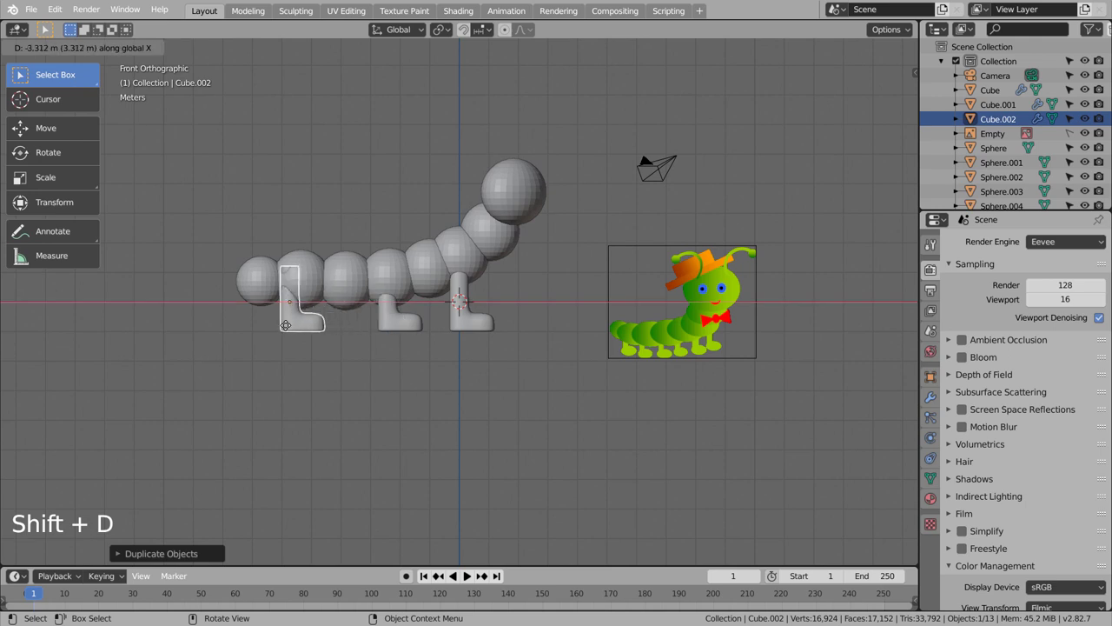
left_click(393, 386)
middle_click(448, 391)
- Go along the body segments from head to tail adjusting each sphere in turn
left_click(512, 248)
right_click(513, 247)
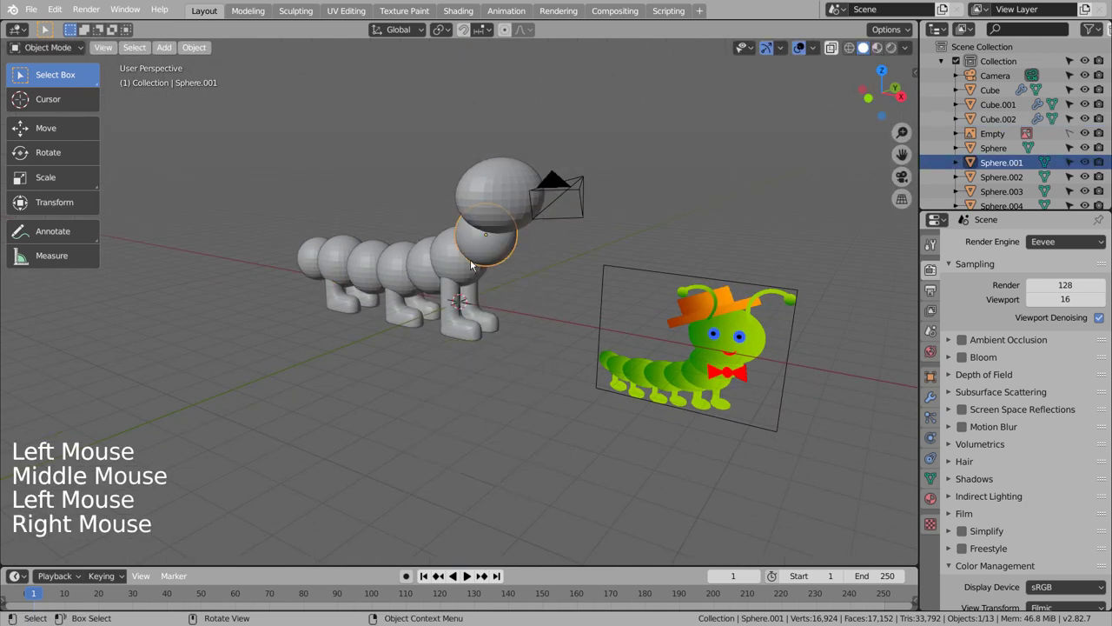
left_click(466, 268)
right_click(465, 267)
left_click(433, 272)
right_click(433, 272)
left_click(405, 275)
right_click(405, 276)
left_click(369, 276)
right_click(369, 277)
left_click(339, 272)
right_click(339, 272)
left_click(311, 262)
right_click(311, 261)
right_click(535, 178)
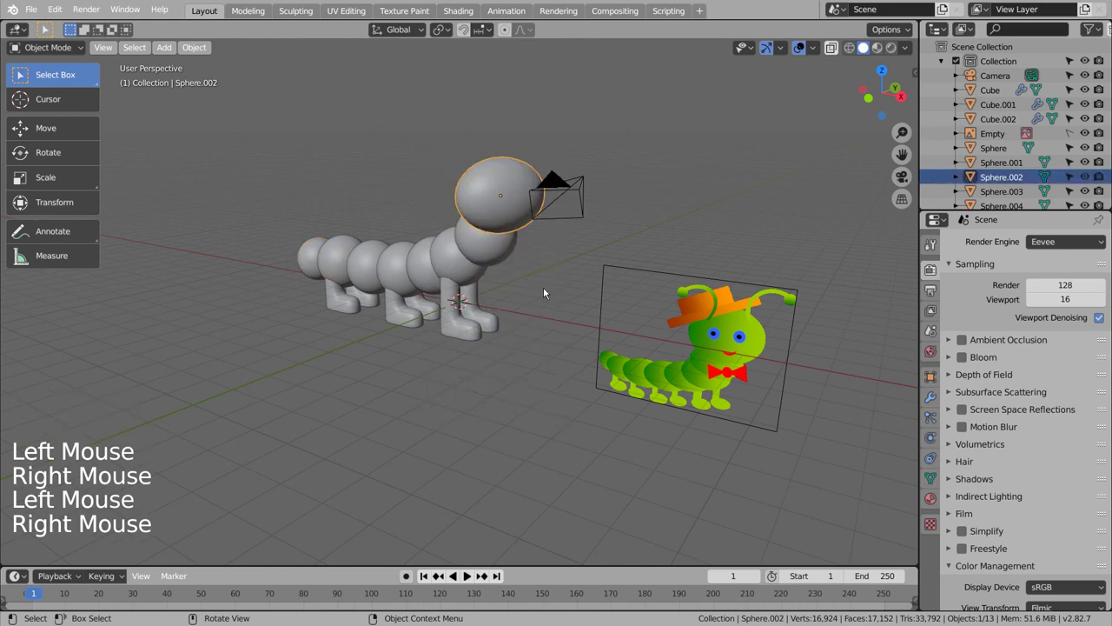
- Stretch the head sphere into an oval and rotate it from above to point along the body
left_click(522, 336)
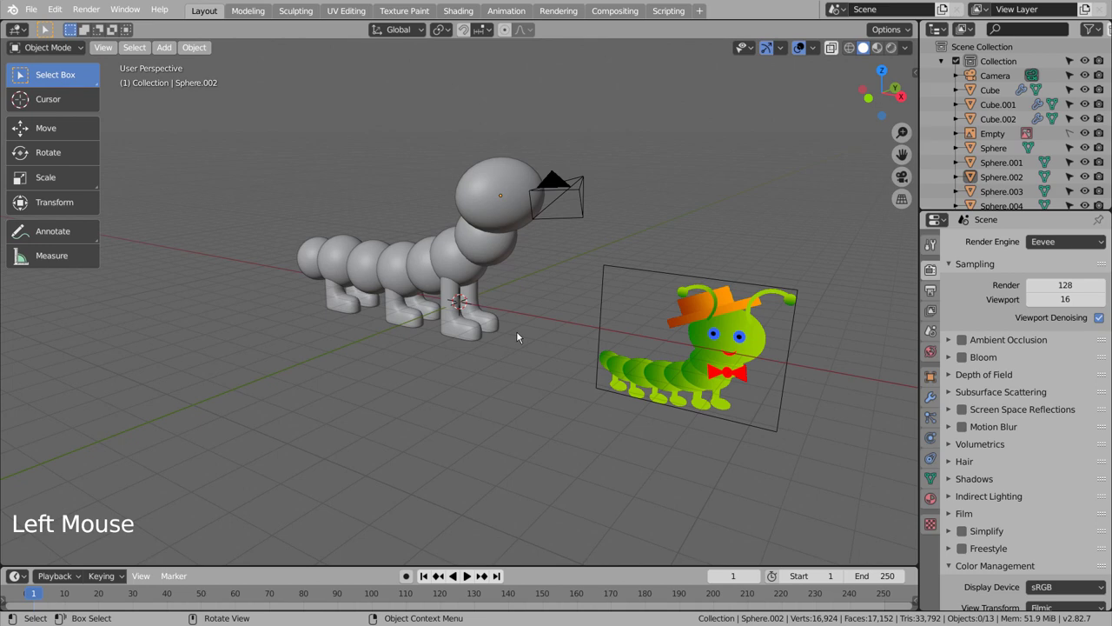
left_click(506, 191)
key("KP_7")
key("r")
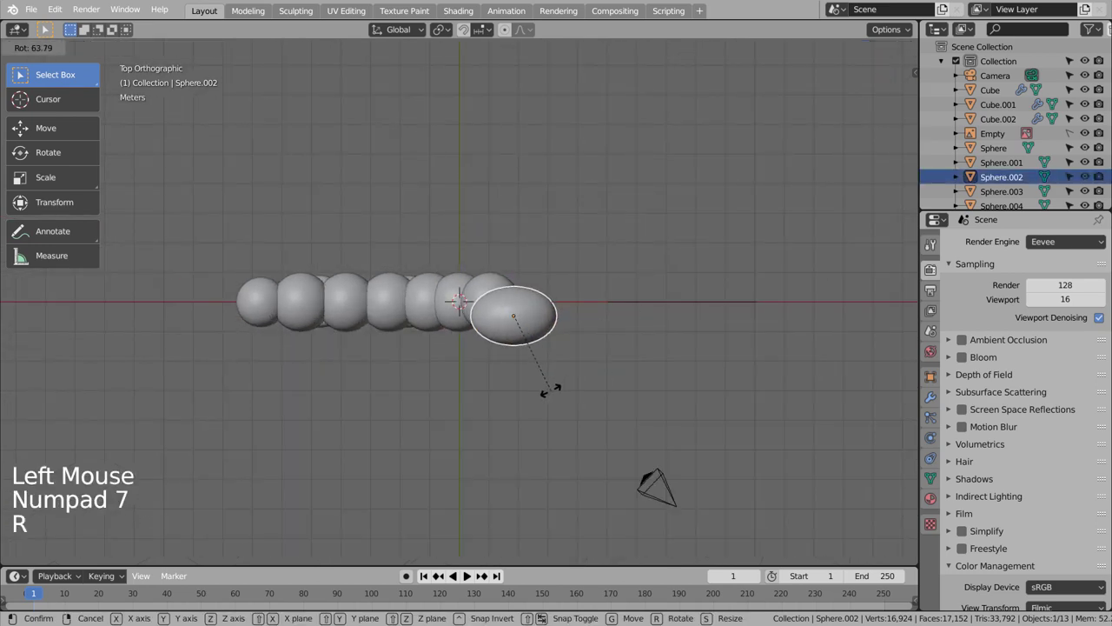
middle_click(581, 377)
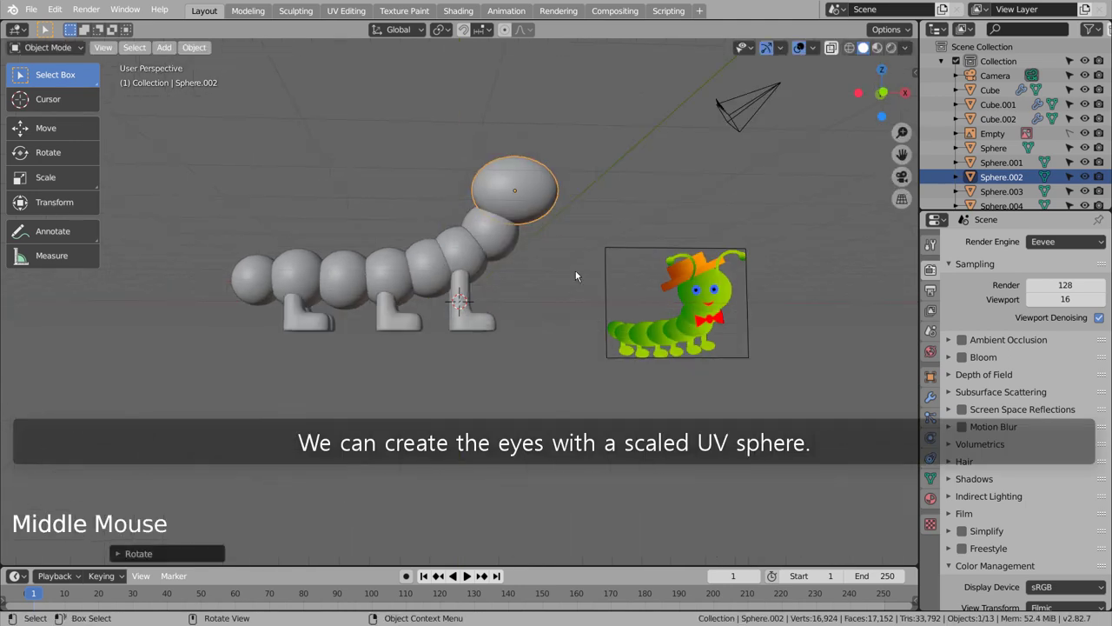
- Add a new UV sphere and move it onto the front of the head using front and side views
key("KP_1")
left_click(570, 355)
key("shift+a")
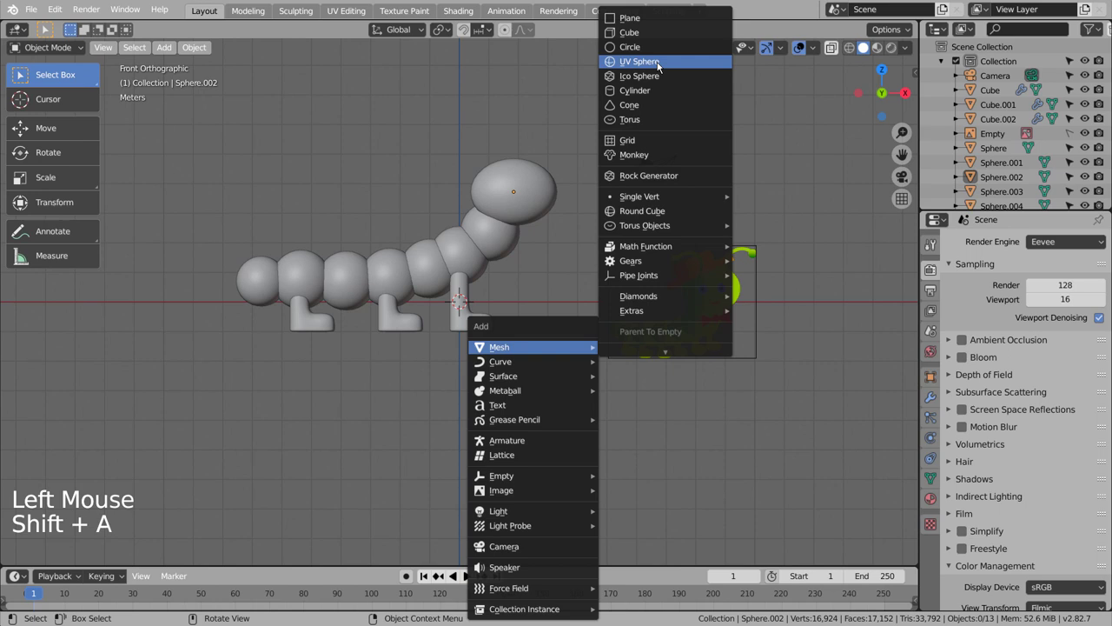
key("s")
key("g")
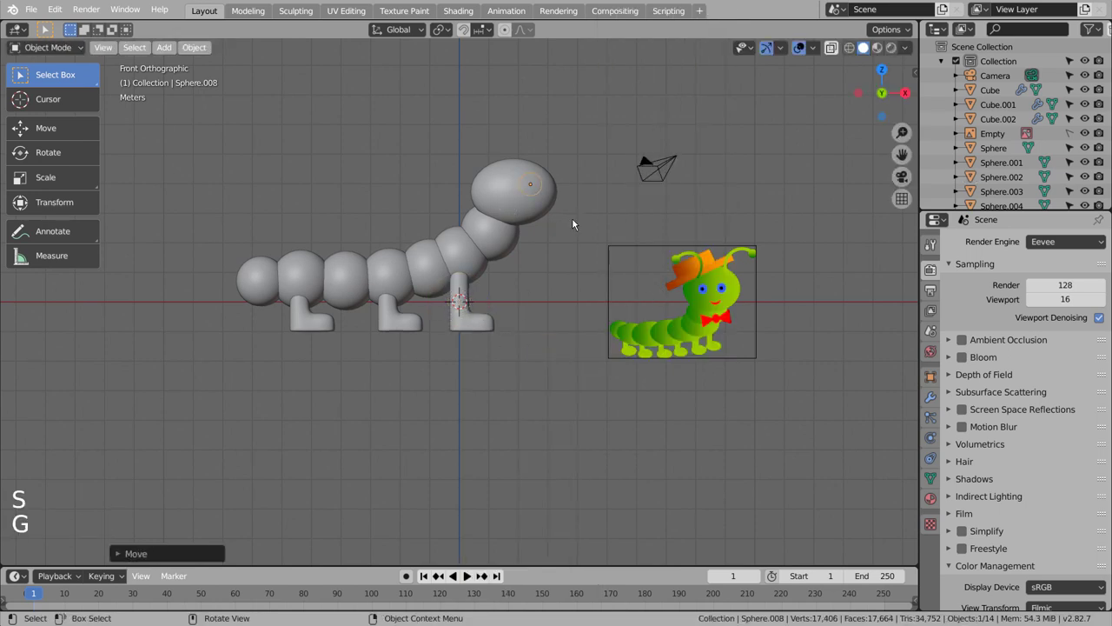
key("KP_3")
key("g")
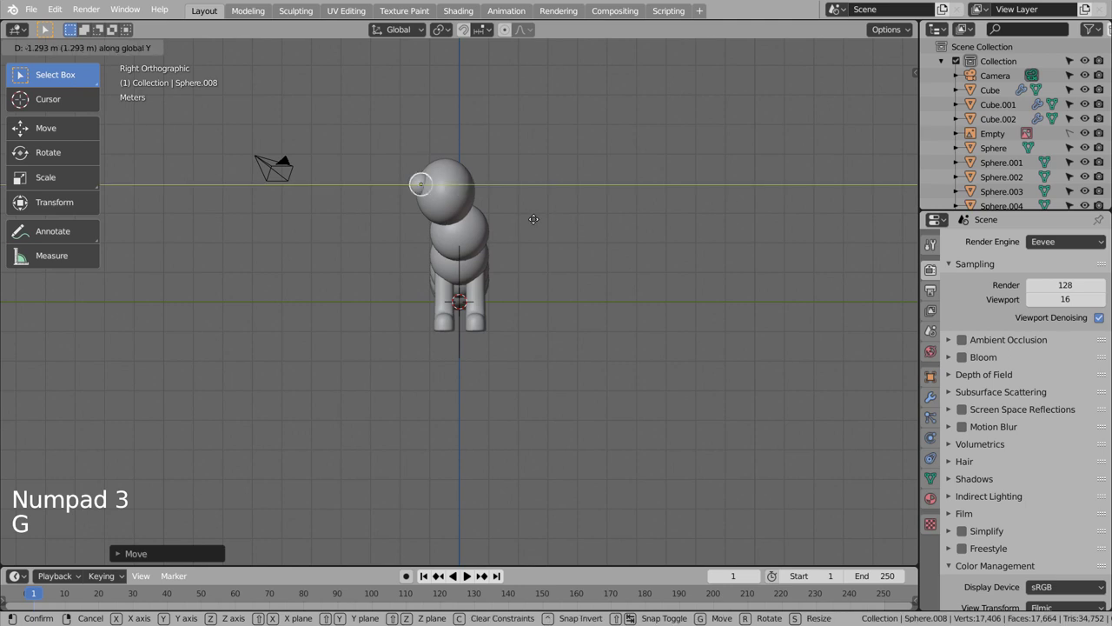
key("KP_1")
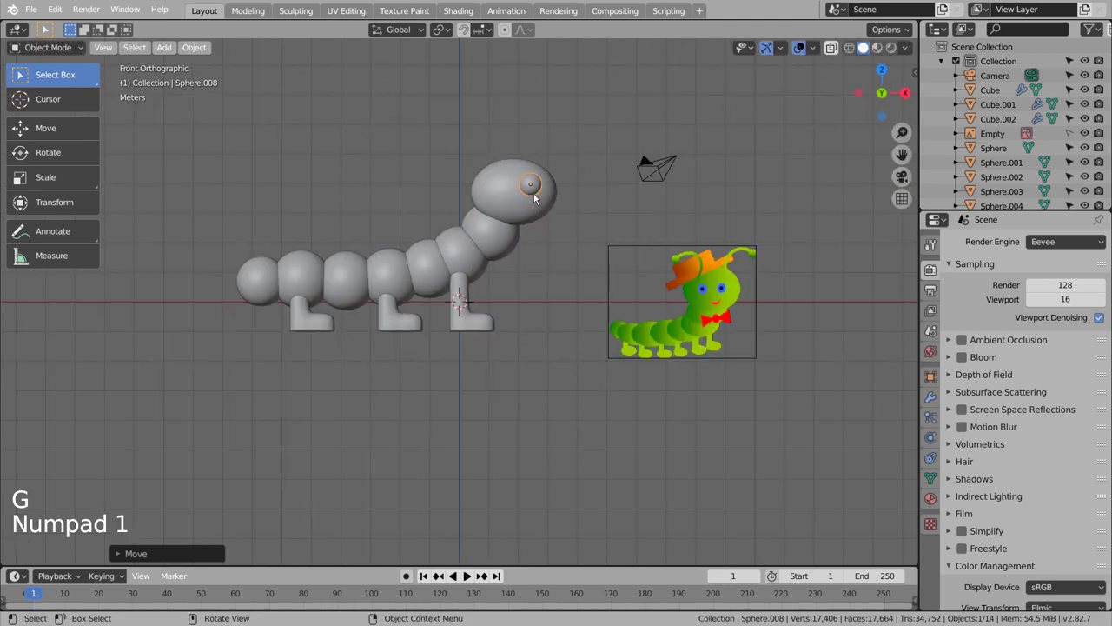
right_click(540, 187)
- Flatten the sphere along its depth into a disc and tilt it onto the head's curve from above
key("KP_3")
key("s")
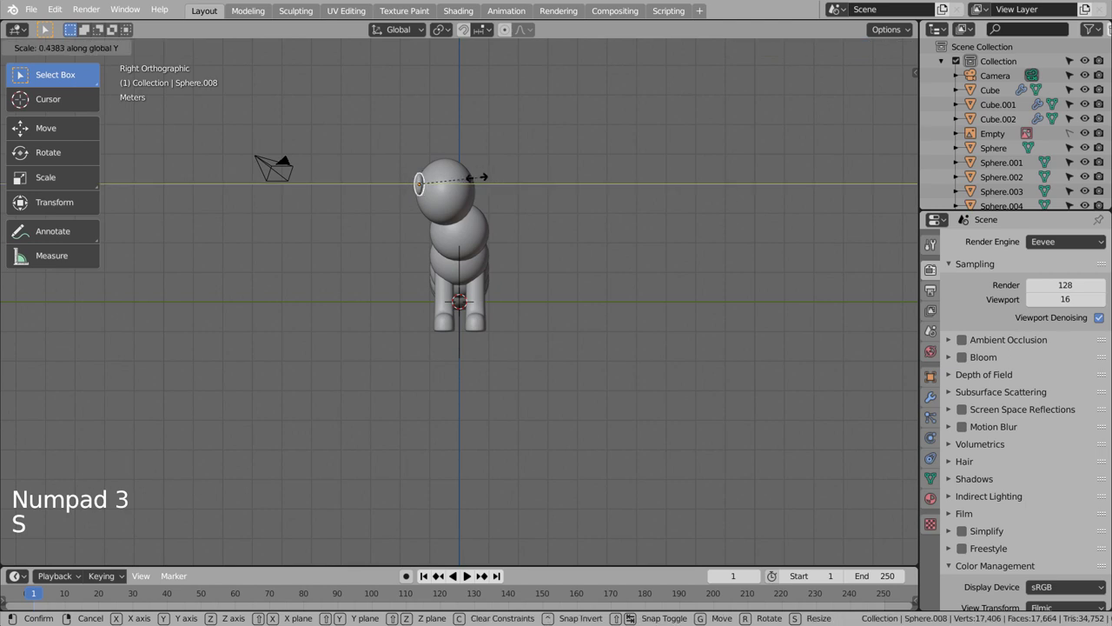
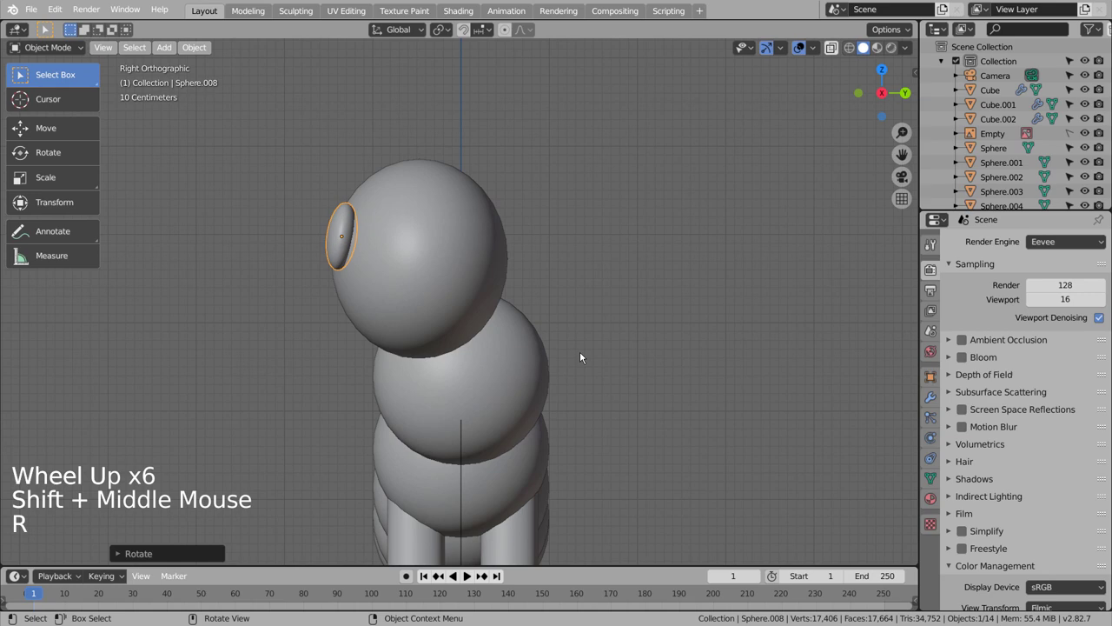
key("s")
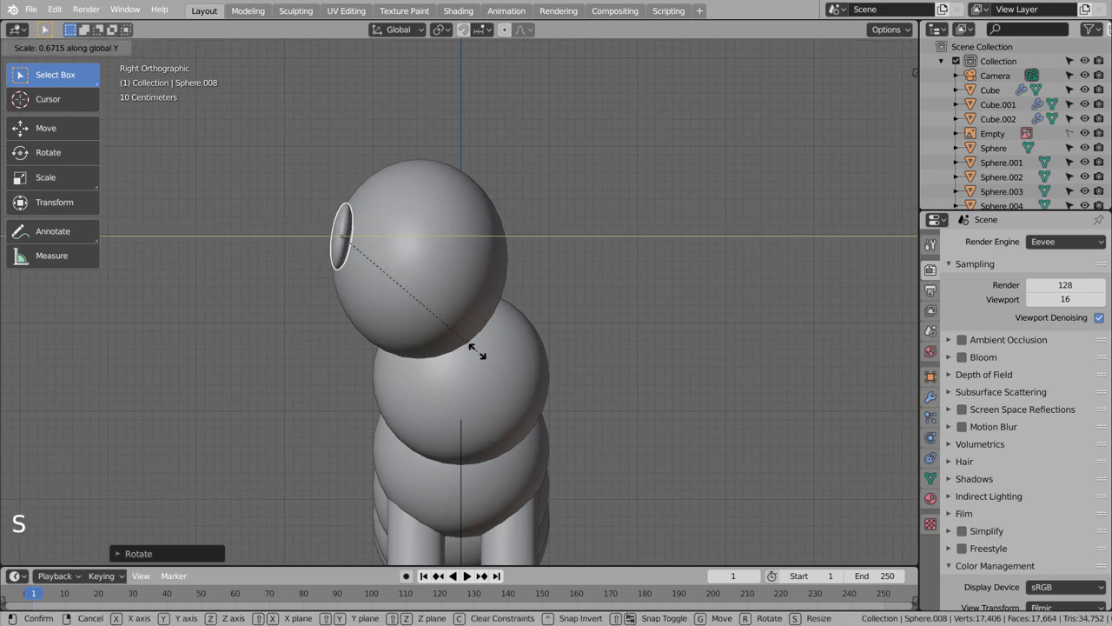
key("KP_7")
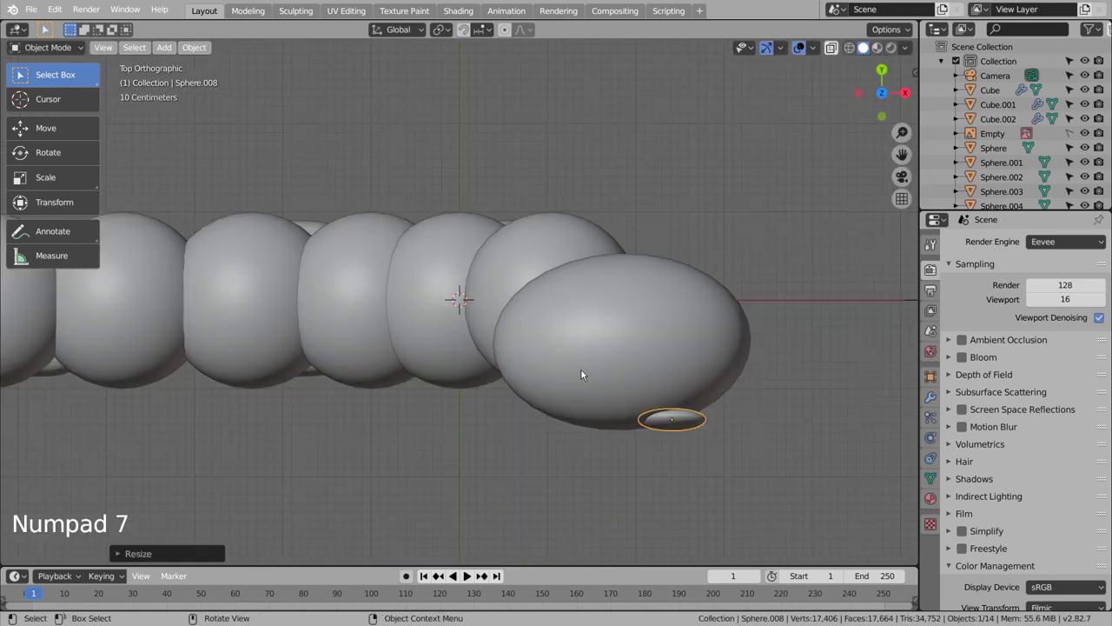
key("r")
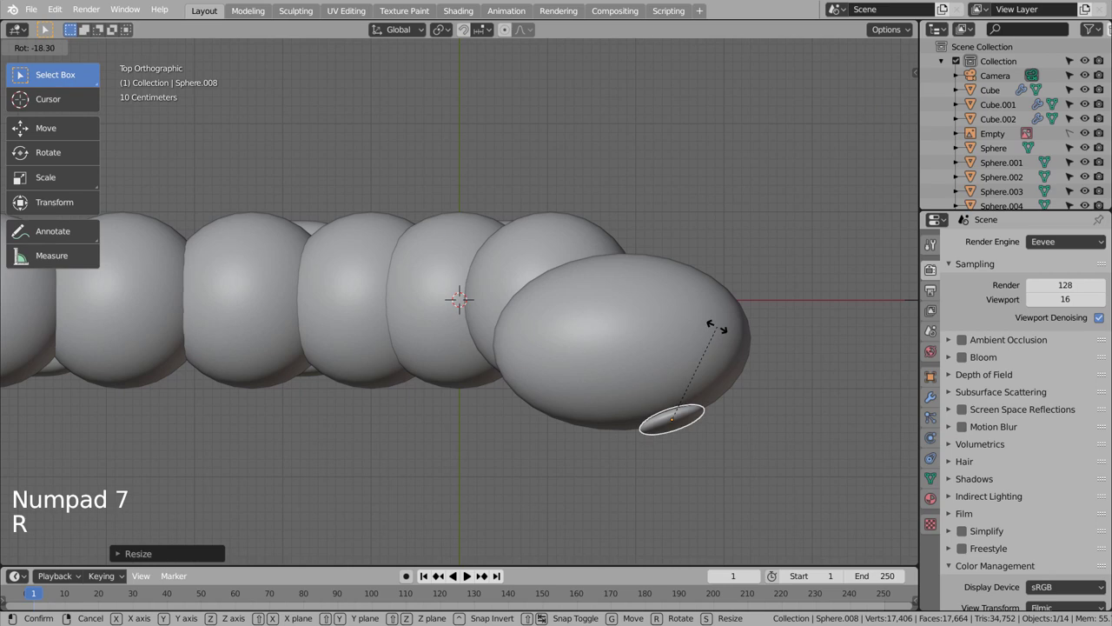
key("g")
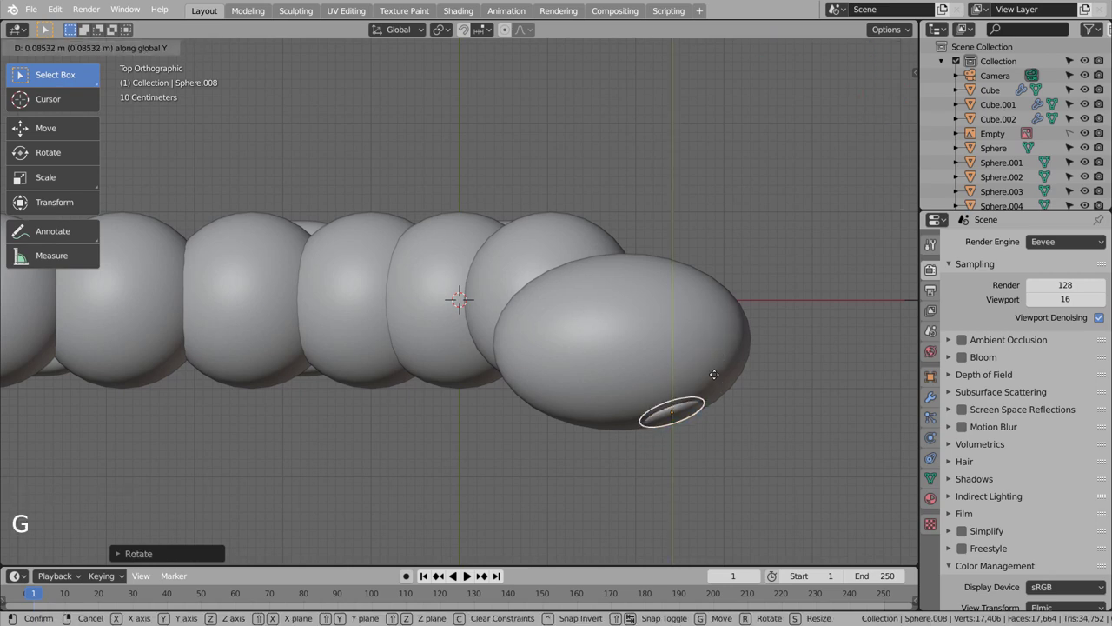
key("r")
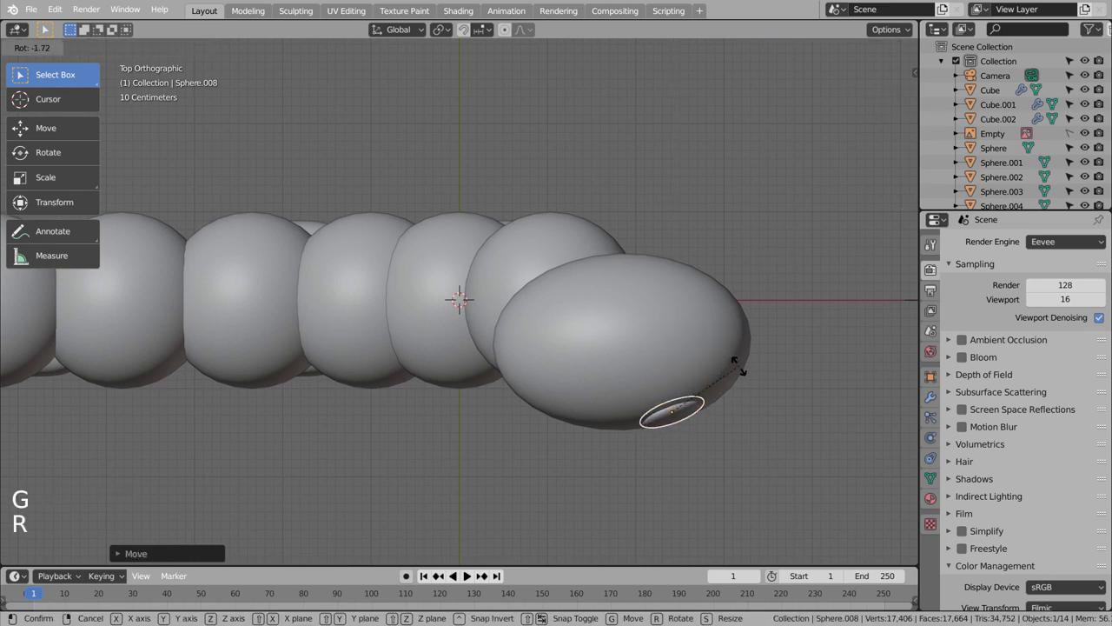
- Nudge and re-tilt the eye disc against the head surface, checking front, top and side views
key("KP_1")
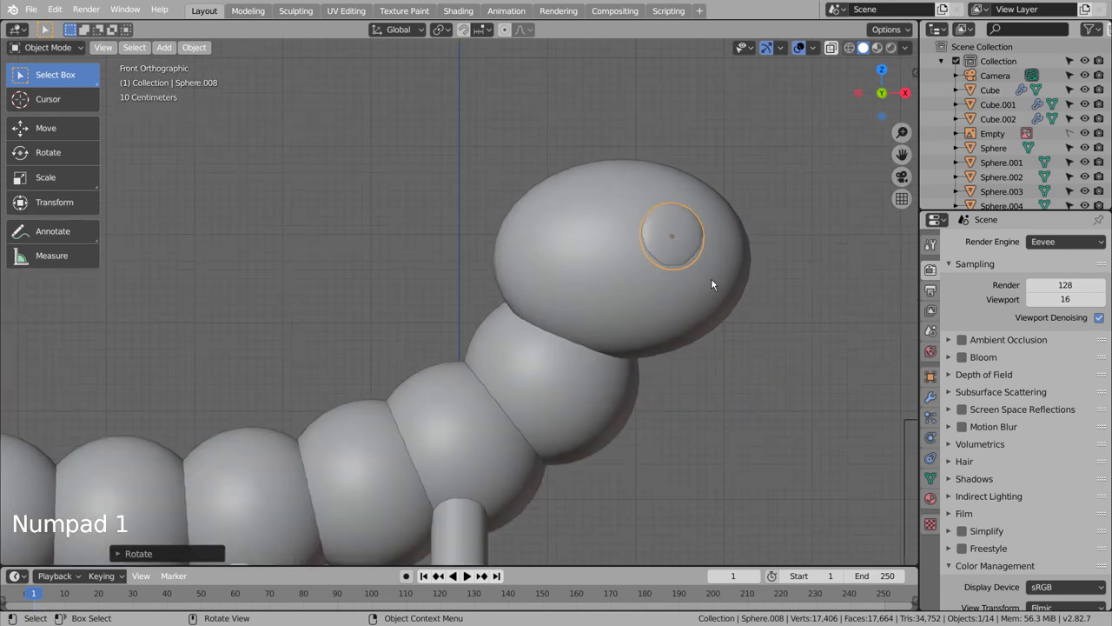
key("KP_7")
key("g")
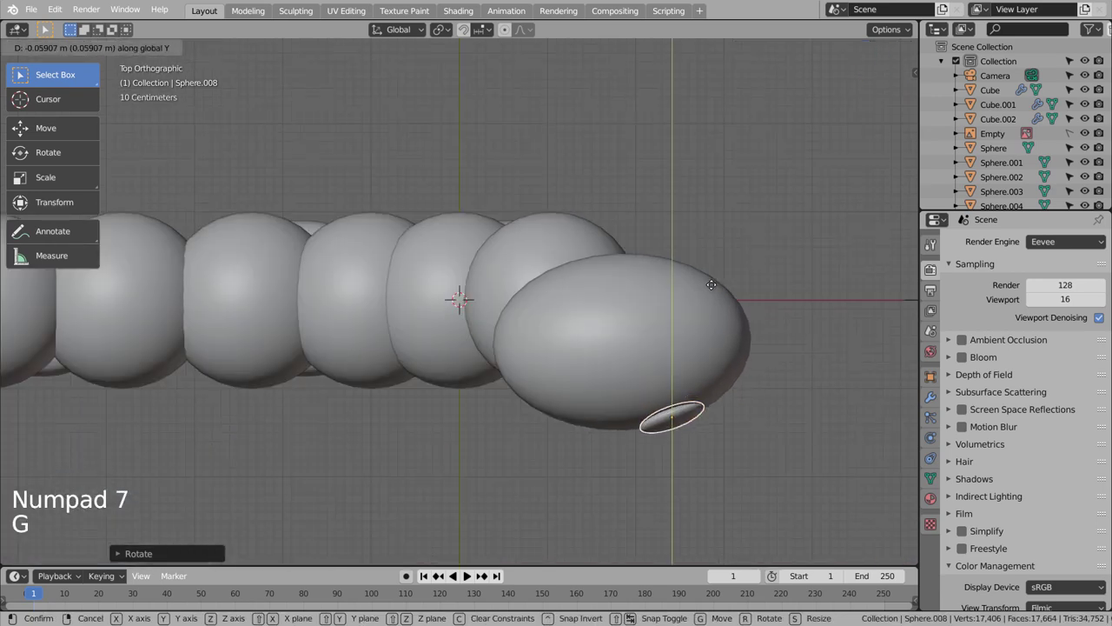
key("KP_1")
key("KP_3")
key("r")
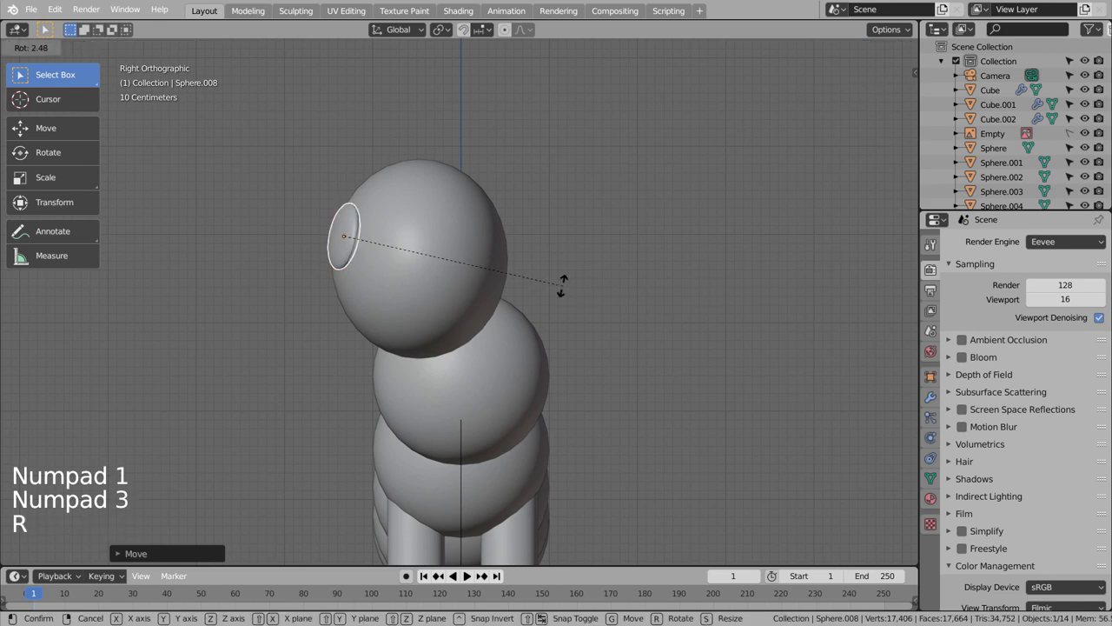
middle_click(547, 294)
key("KP_1")
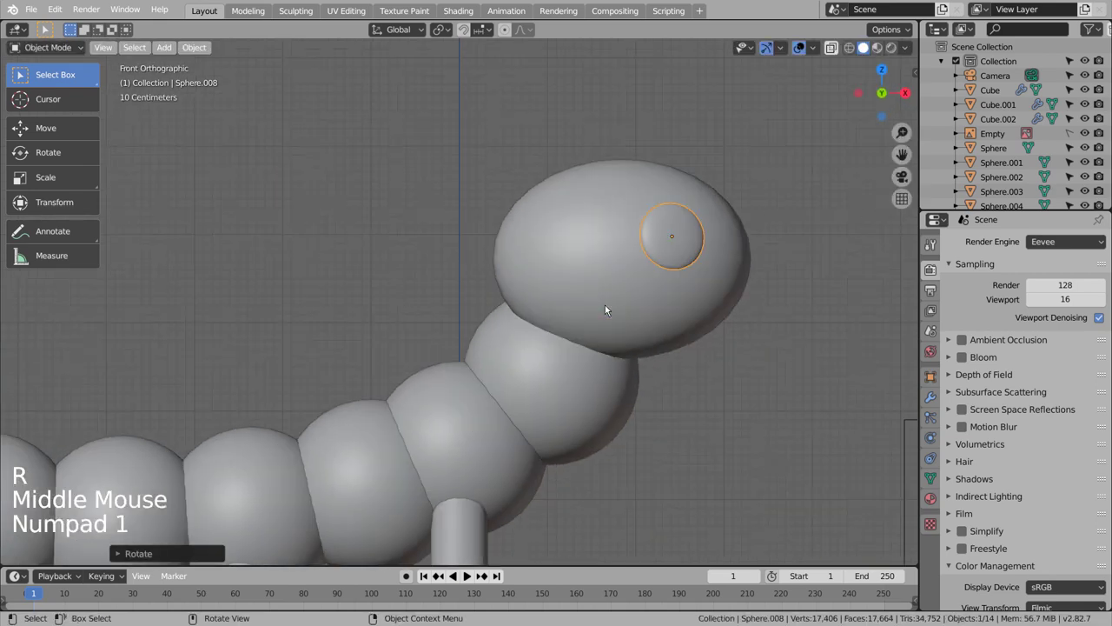
- Duplicate the eye into a smaller pupil moved out in front of it and centred in front view
key("shift+d")
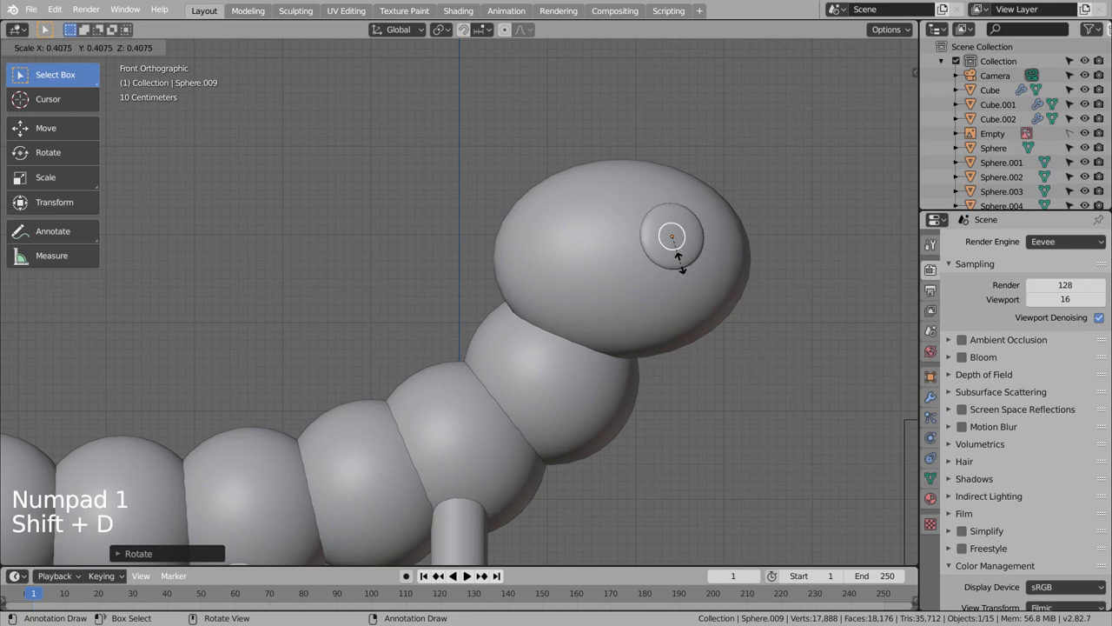
key("KP_3")
key("KP_7")
key("g")
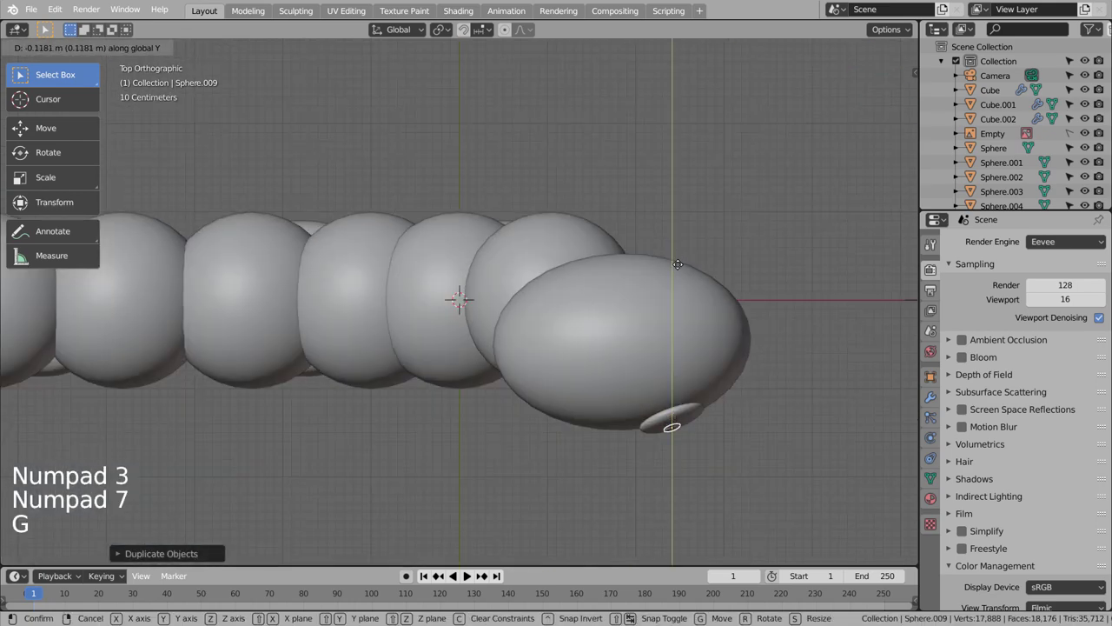
key("KP_3")
key("KP_1")
key("g")
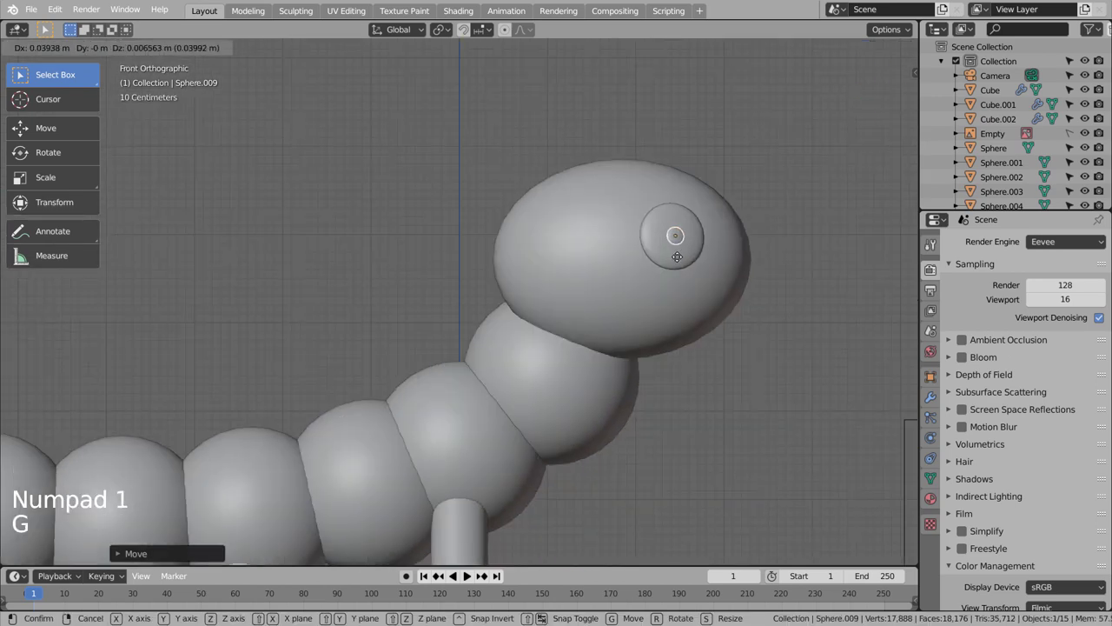
key("KP_1")
left_click(767, 377)
- Zoom out and add a new cube below the head
scroll("down", 3)
scroll("down", 3)
left_click(657, 370)
key("shift+a")
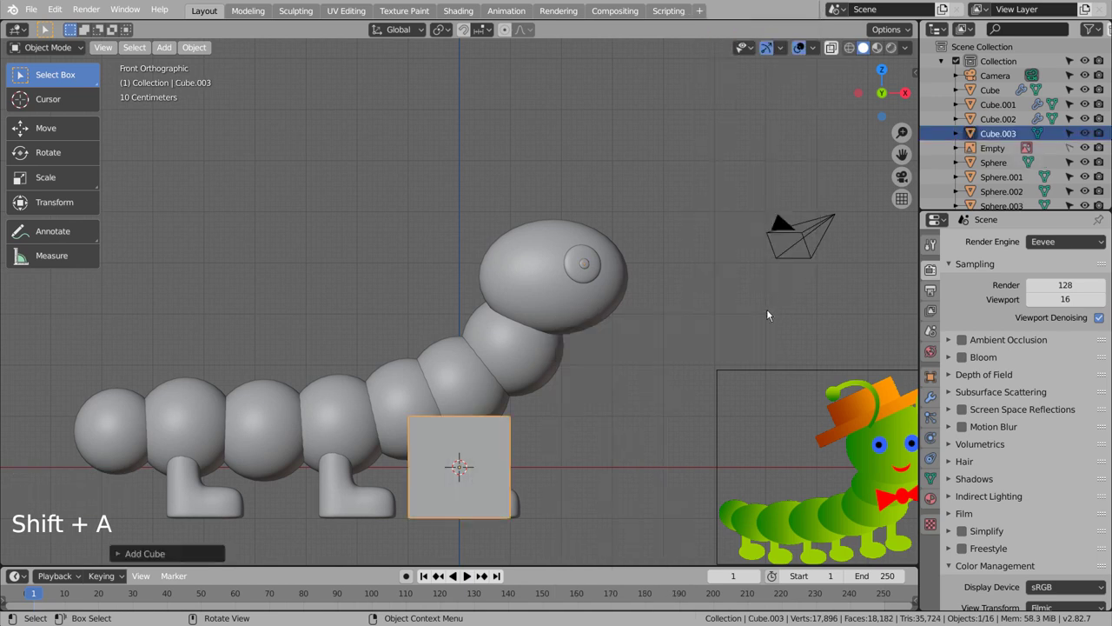
- Extrude and shrink a face on the mouth piece, then delete the unwanted faces
key("s")
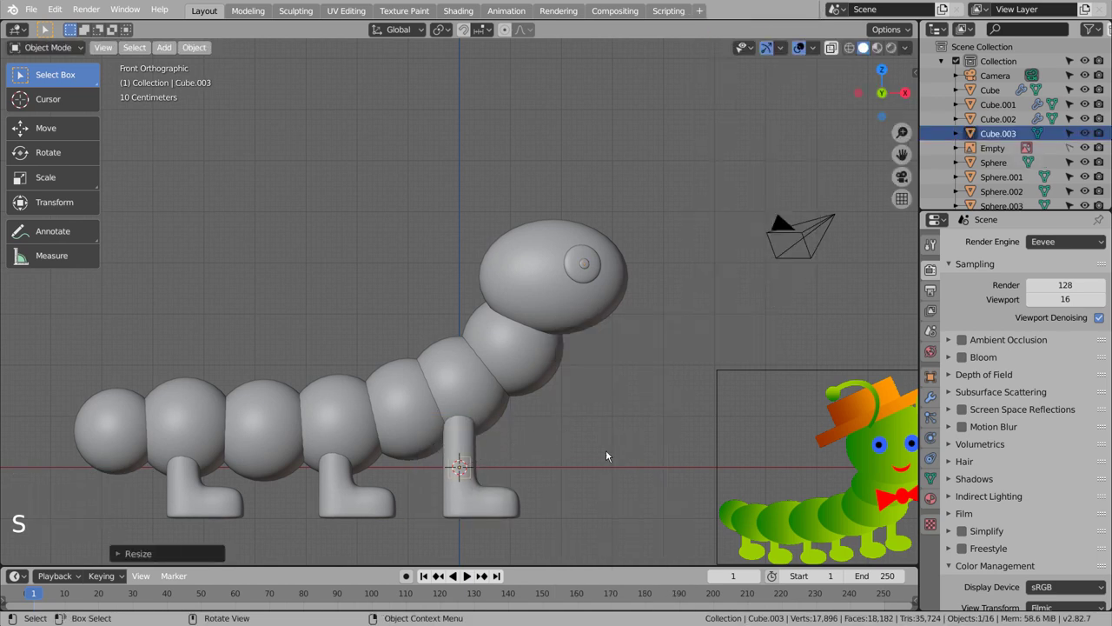
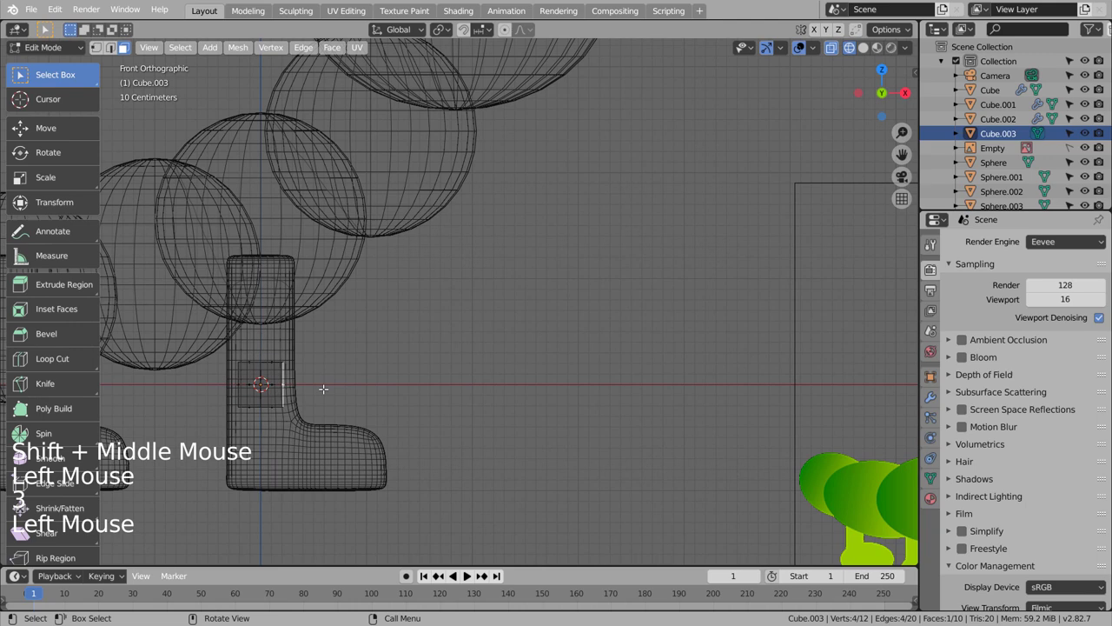
key("e")
key("s")
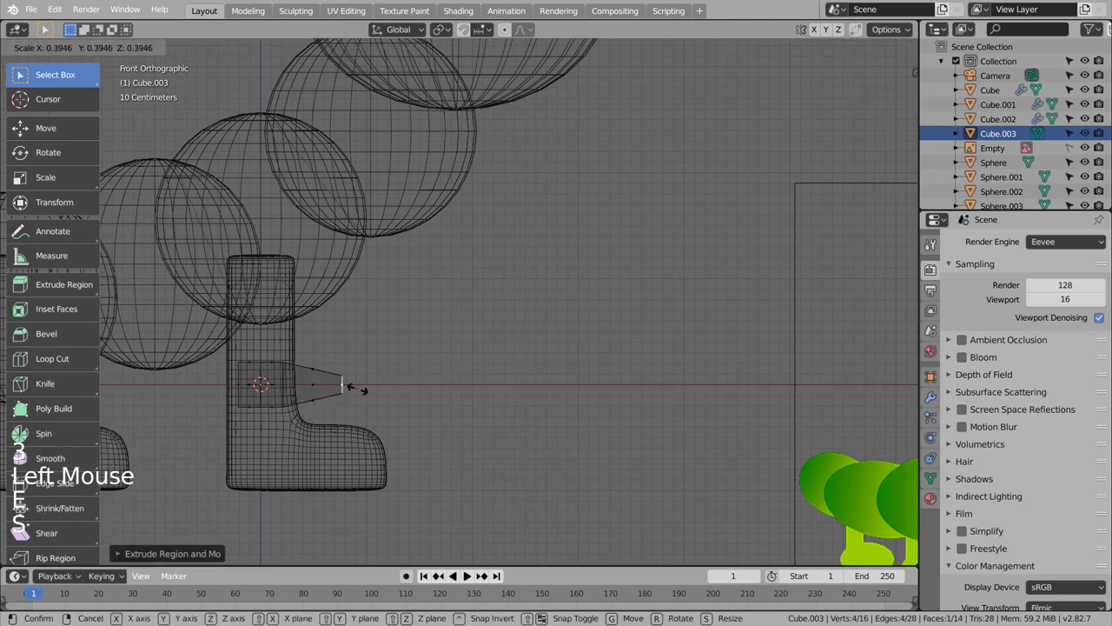
key("g")
key("Tab")
key("Tab")
key("3")
key("b")
key("x")
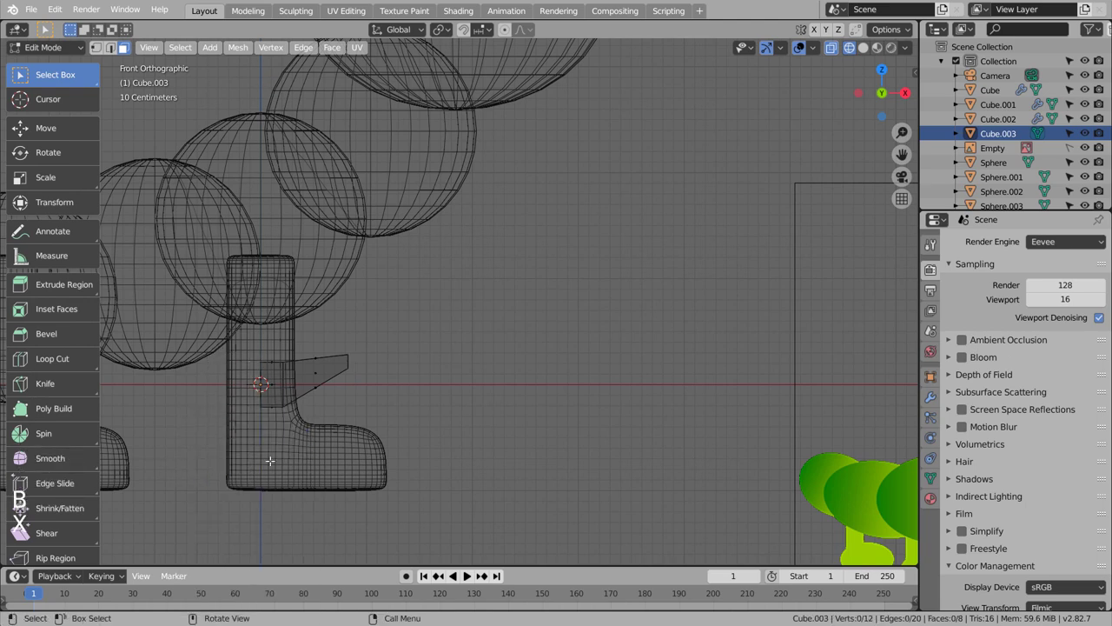
key("Tab")
- Smooth the mouth piece with a Subdivision Surface and mirror it across X
key("ctrl+3")
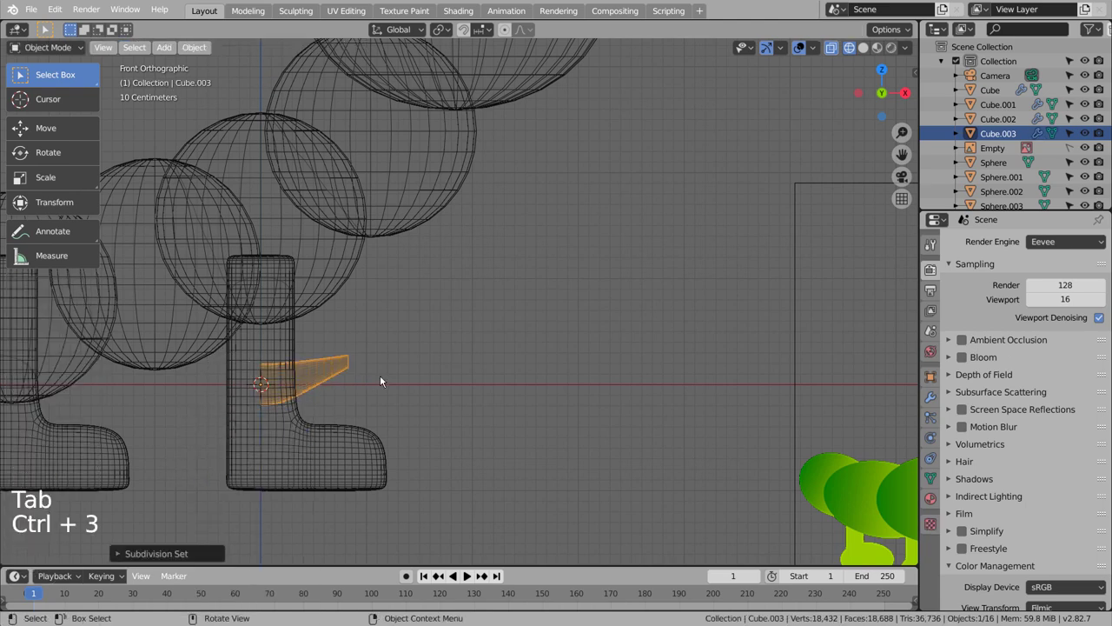
left_click(927, 400)
left_click(1003, 239)
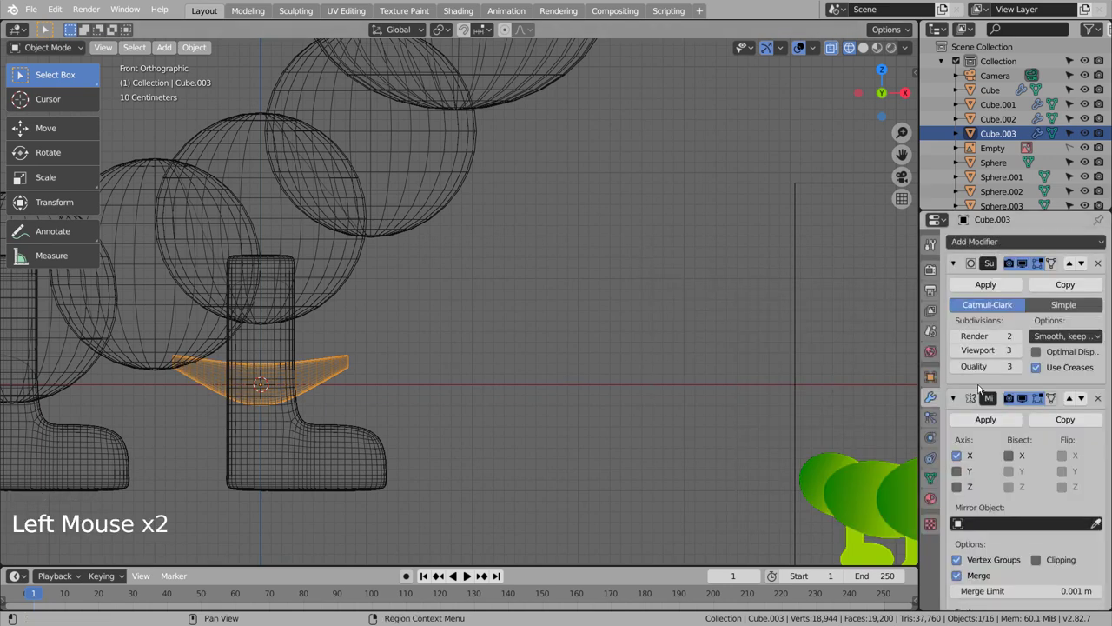
left_click(322, 376)
- Flatten the mouth's vertices along Z and raise them to curve the smile
key("Tab")
key("1")
key("b")
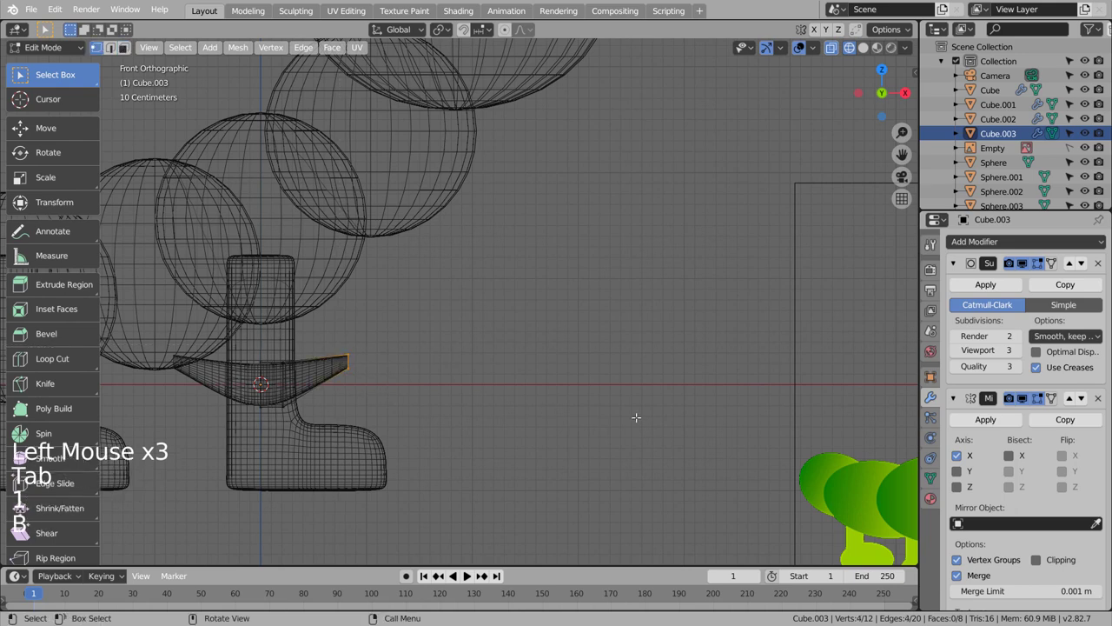
key("s")
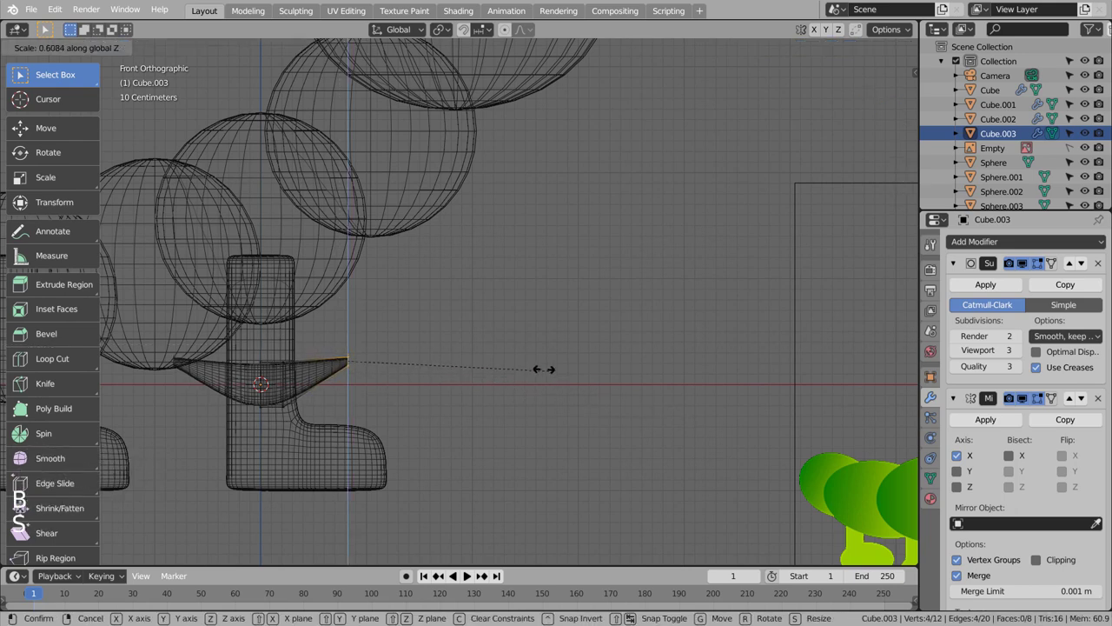
key("g")
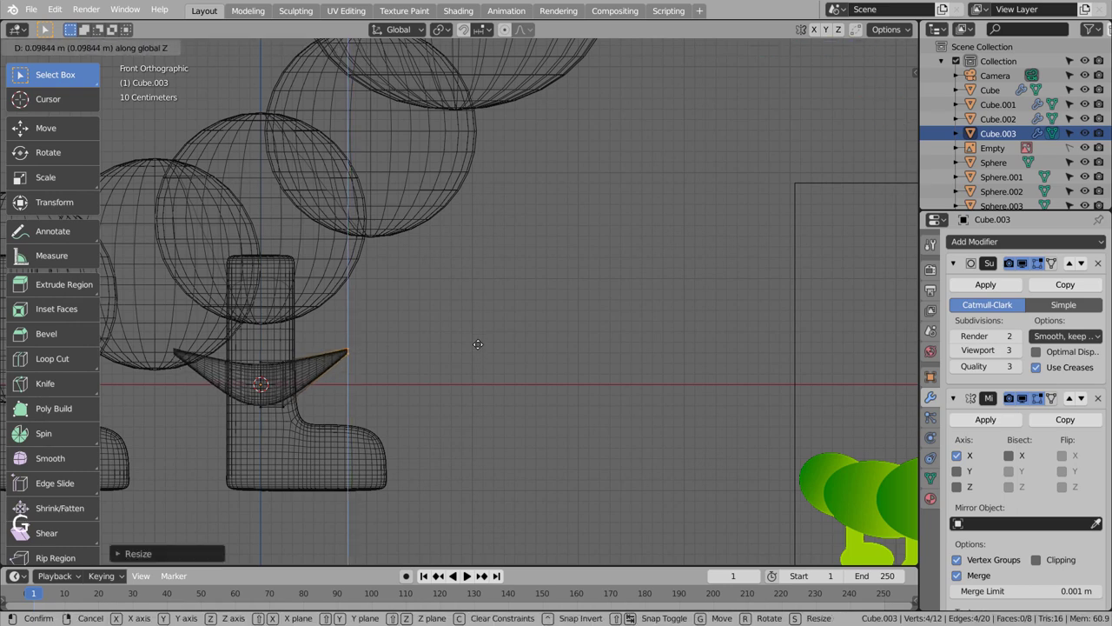
key("Tab")
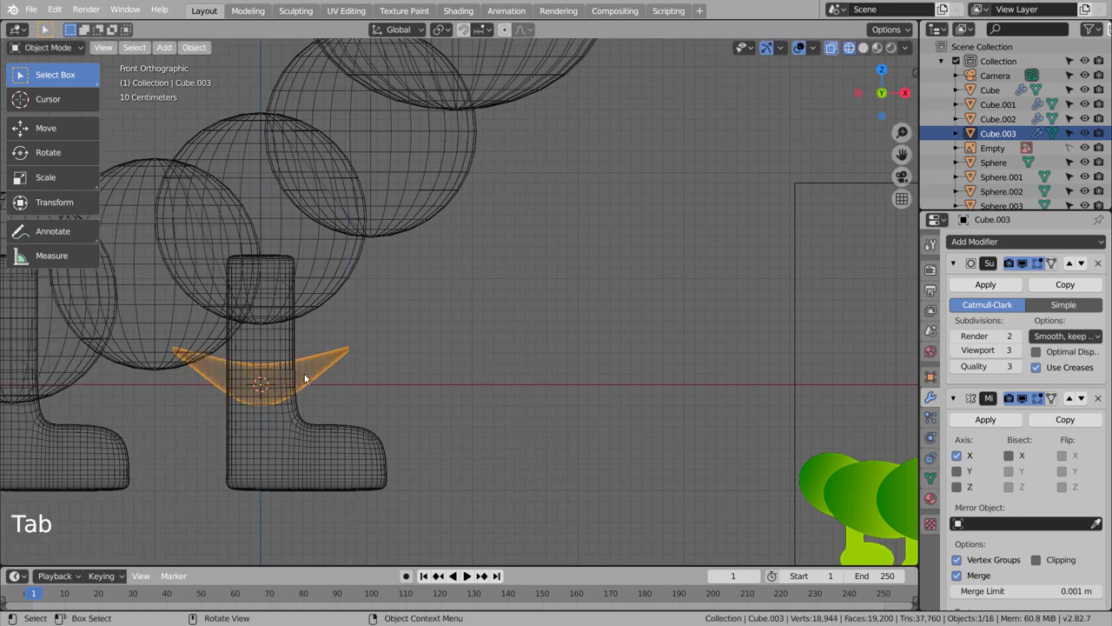
- Move the mouth piece onto the front of the head below the eye
key("KP_3")
key("s")
key("KP_7")
key("g")
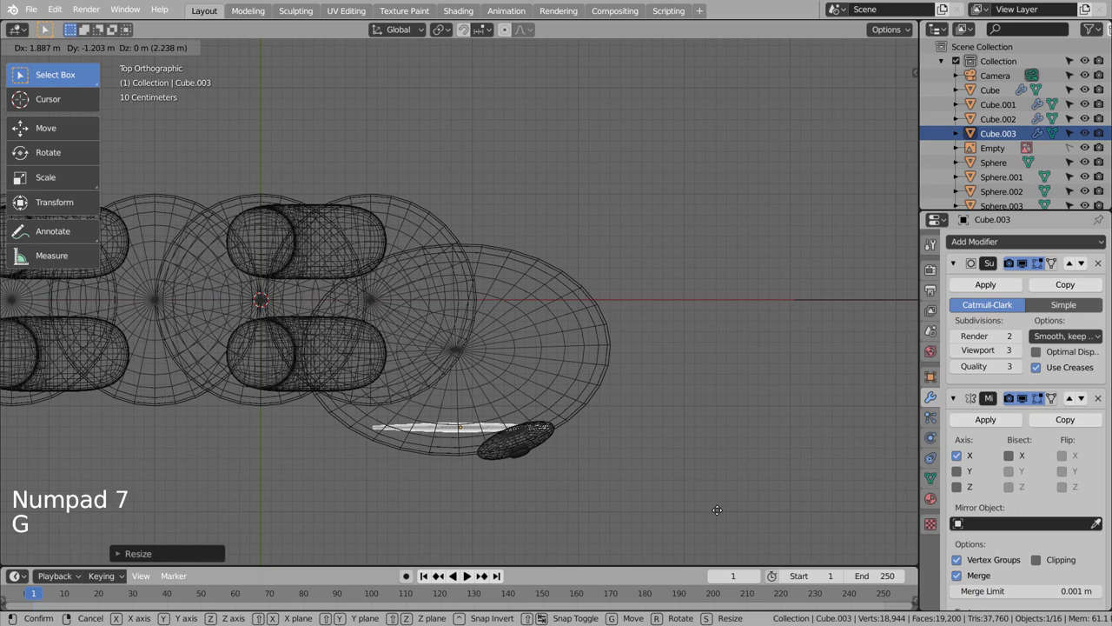
key("KP_1")
key("g")
middle_click(704, 259)
key("g")
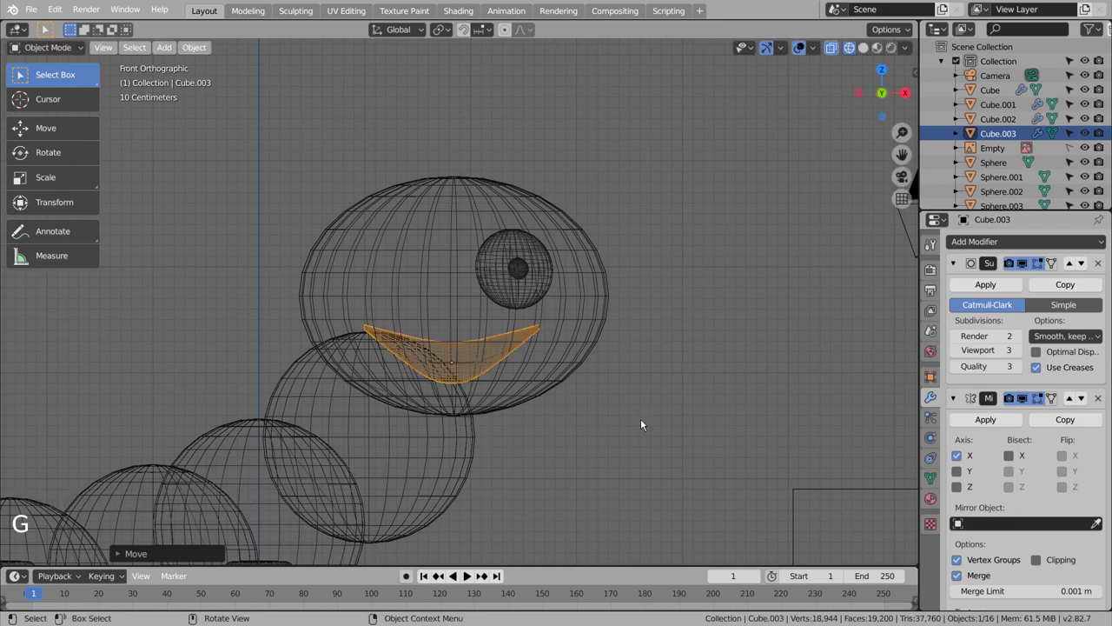
- From the side view, tilt the mouth and shift it along Y to follow the face
key("KP_3")
key("r")
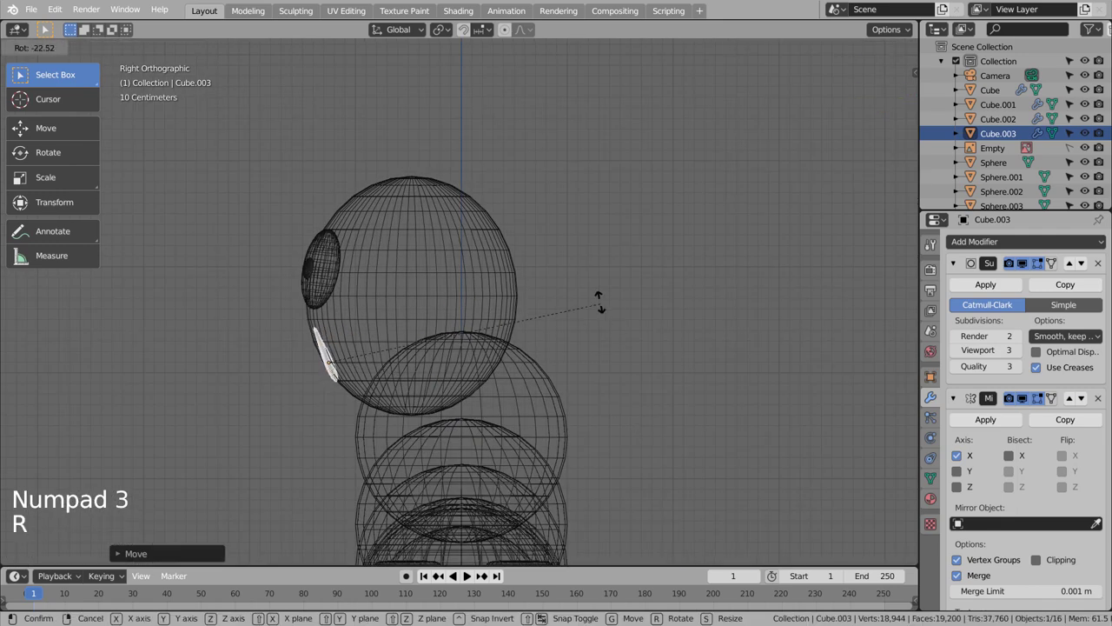
key("g")
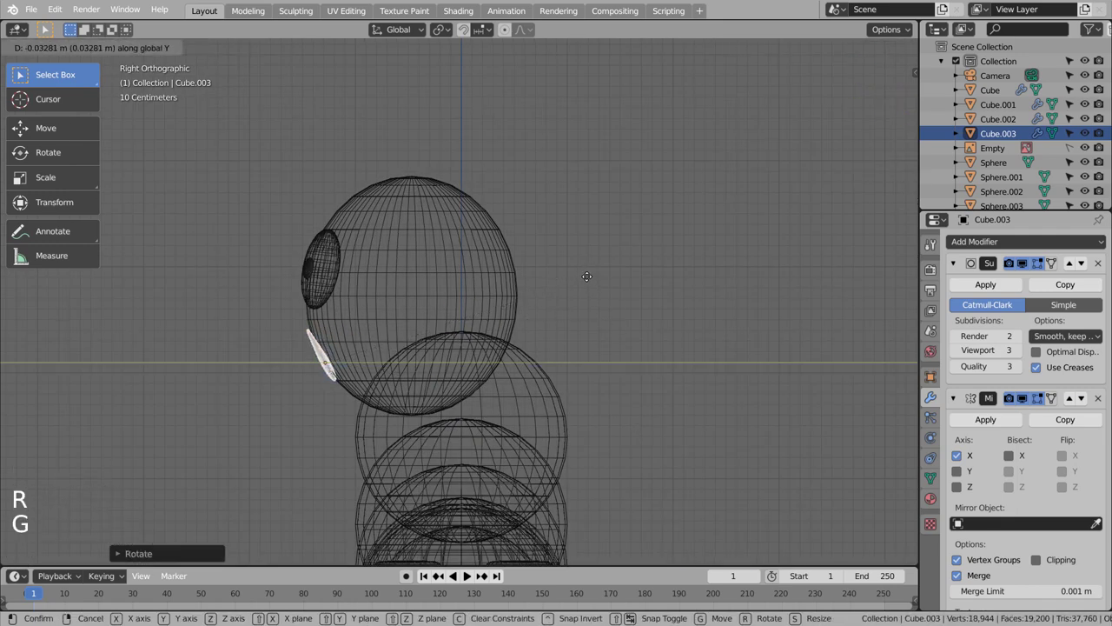
key("r")
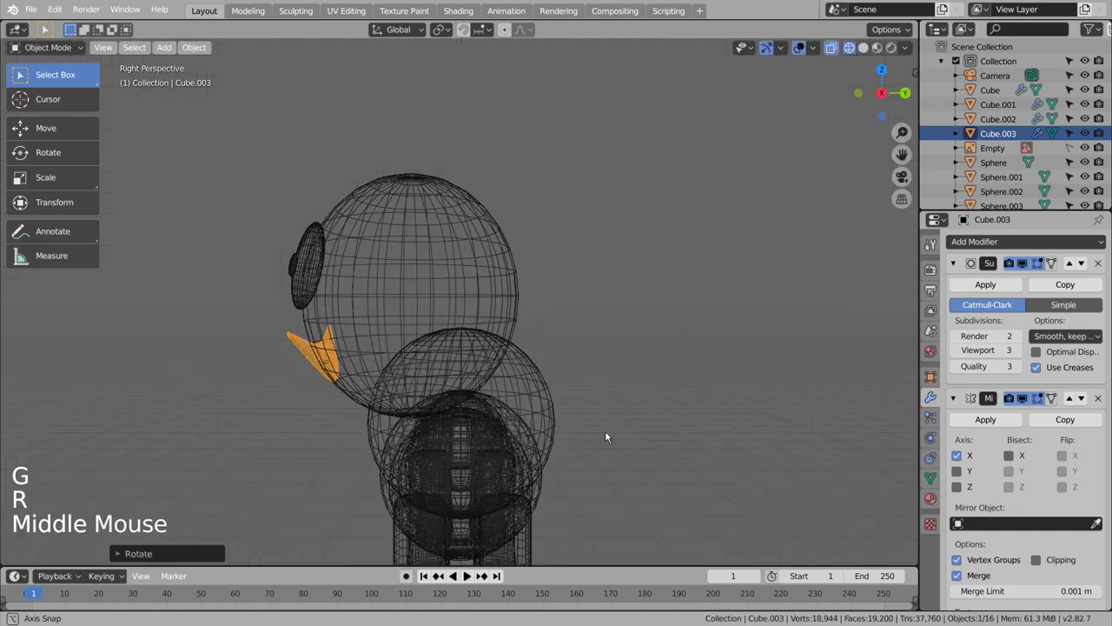
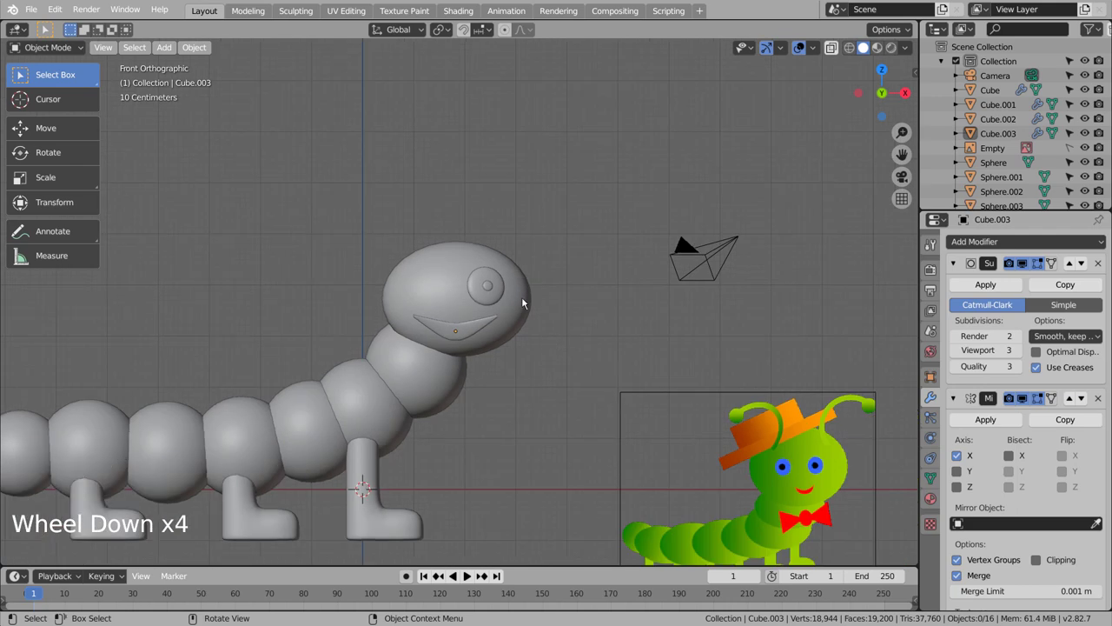
- Duplicate the eye and pupil across to the other side of the face
scroll("up", 3)
left_click(505, 286)
left_click(509, 291)
key("KP_7")
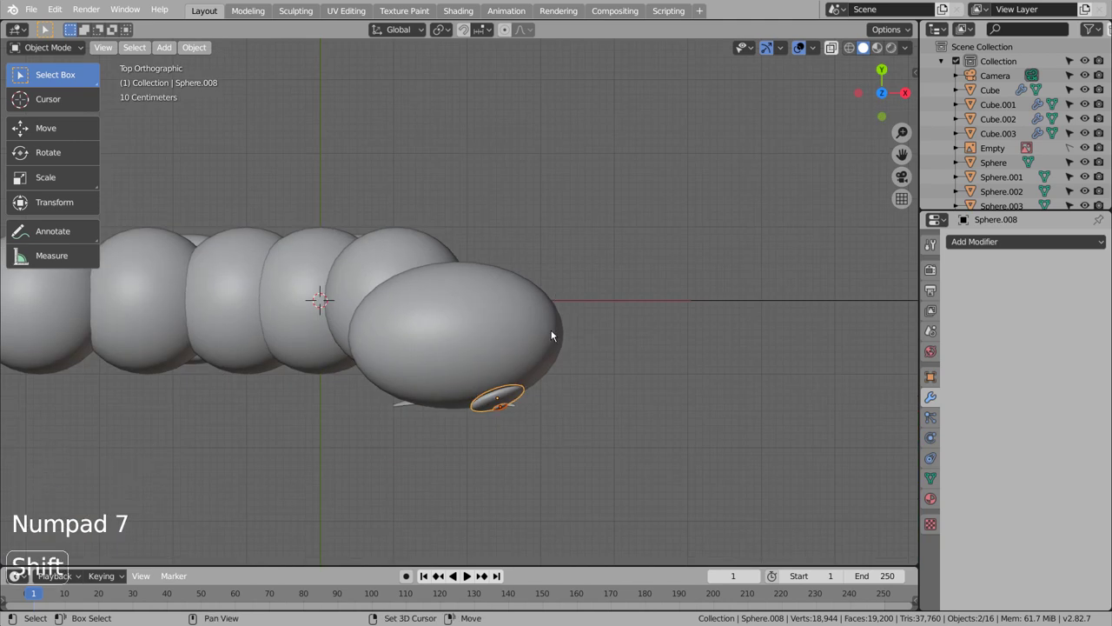
key("shift+d")
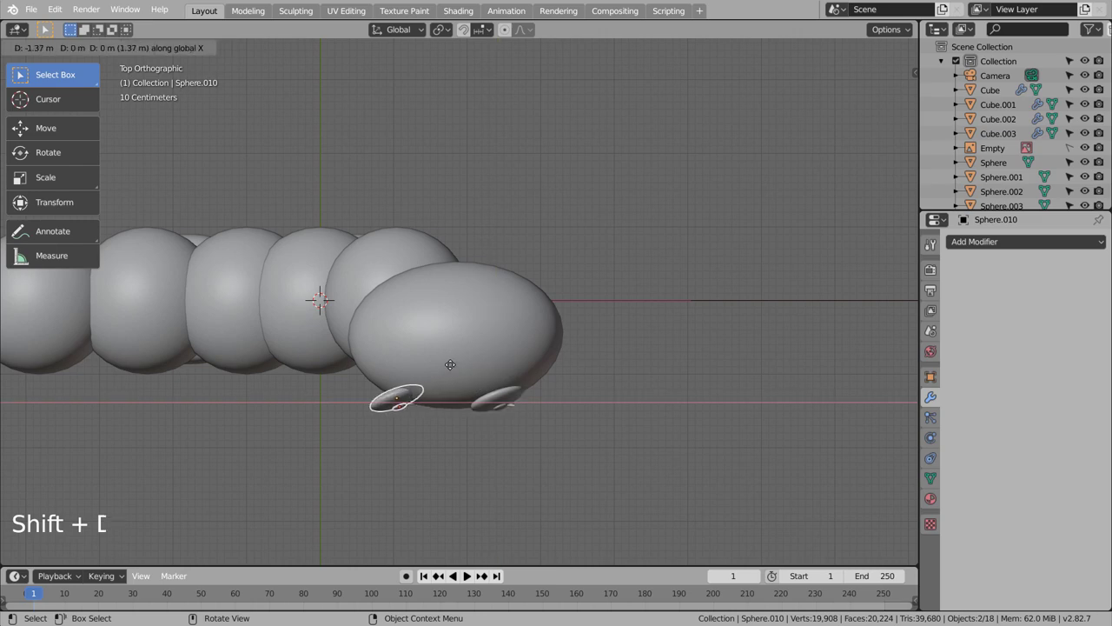
- Rotate and nudge the copied eye so it faces outward, mirroring the first
key("r")
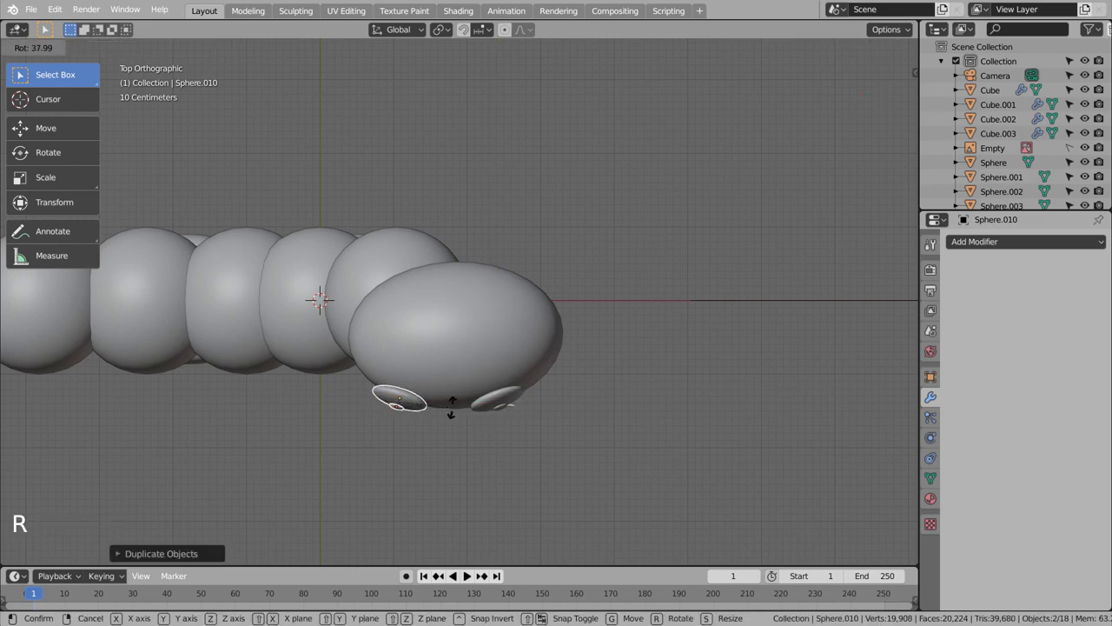
key("g")
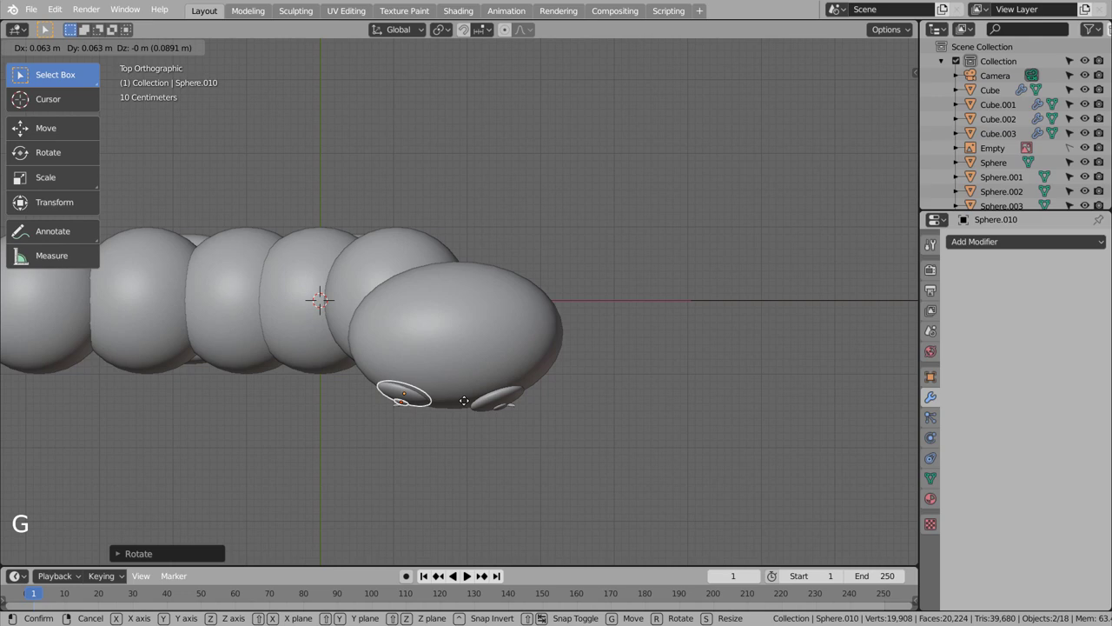
key("r")
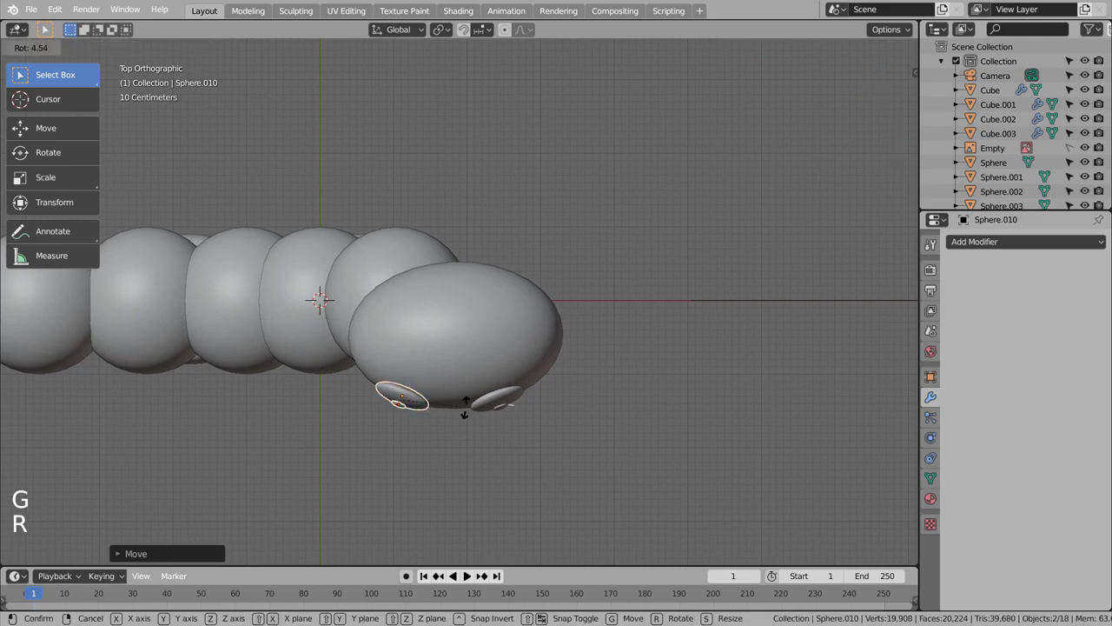
key("KP_3")
key("KP_1")
left_click(568, 429)
scroll("down", 3)
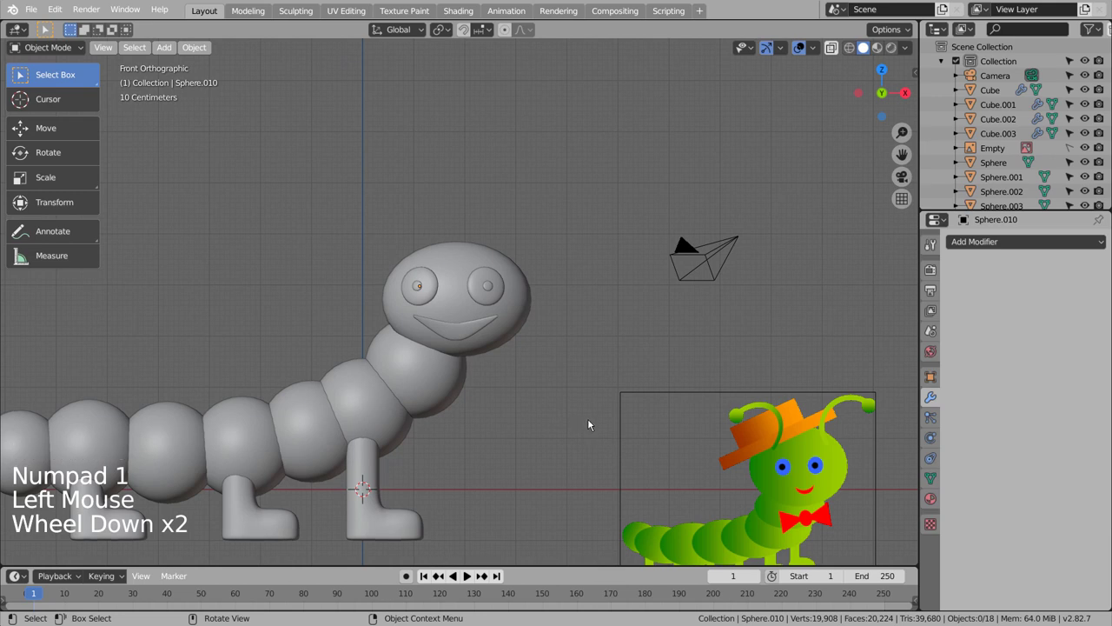
- Add a cylinder, flatten it and extrude its bottom face wider into a hat brim
left_click(598, 418)
key("shift+a")
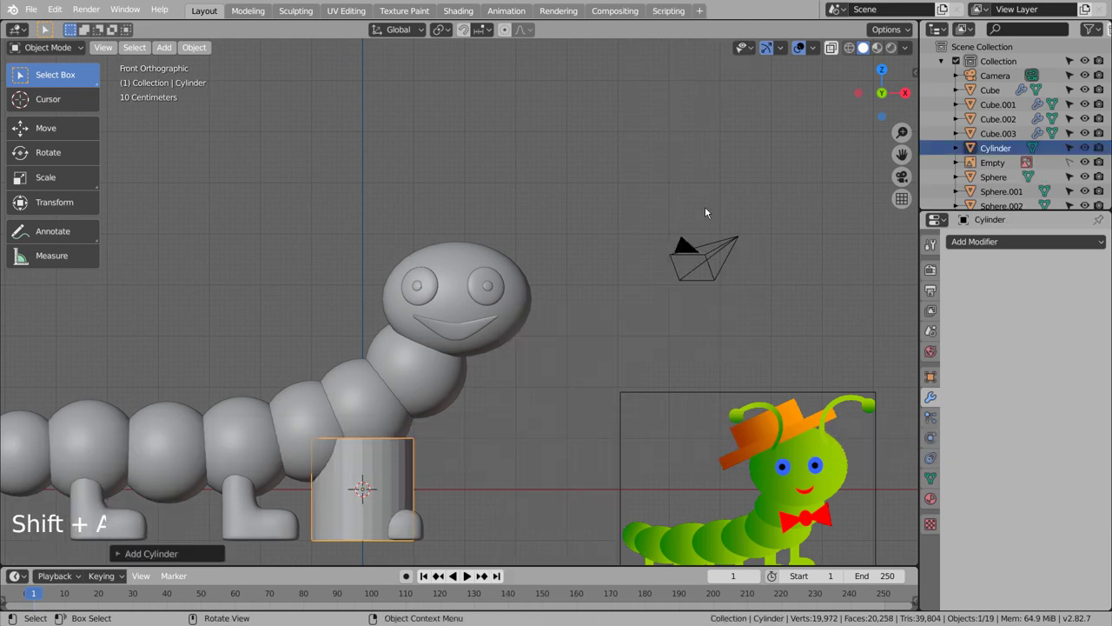
key("s")
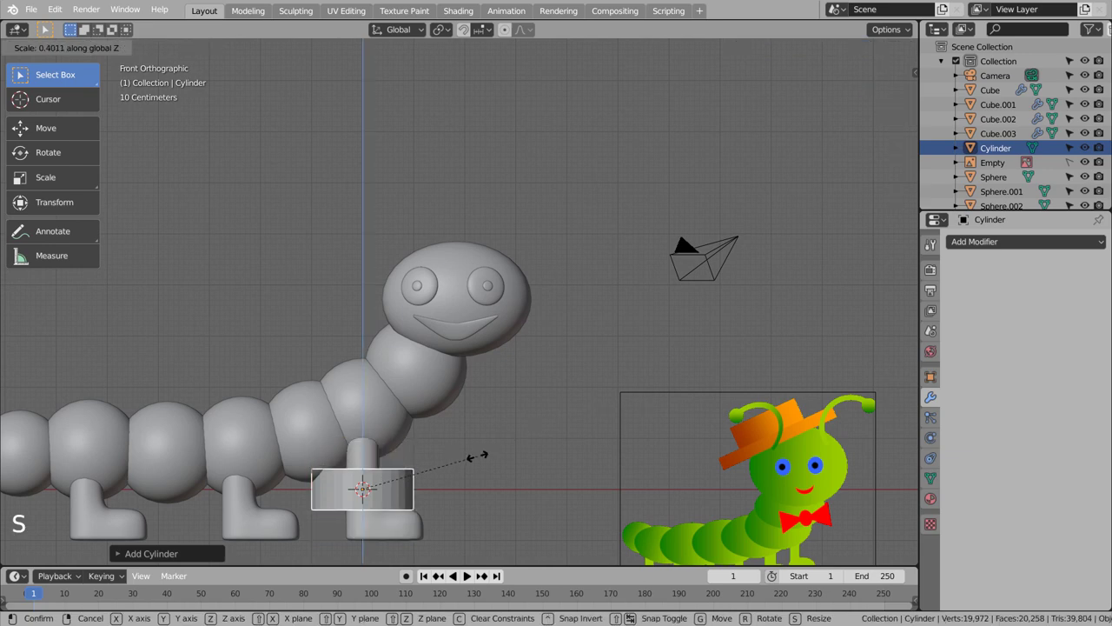
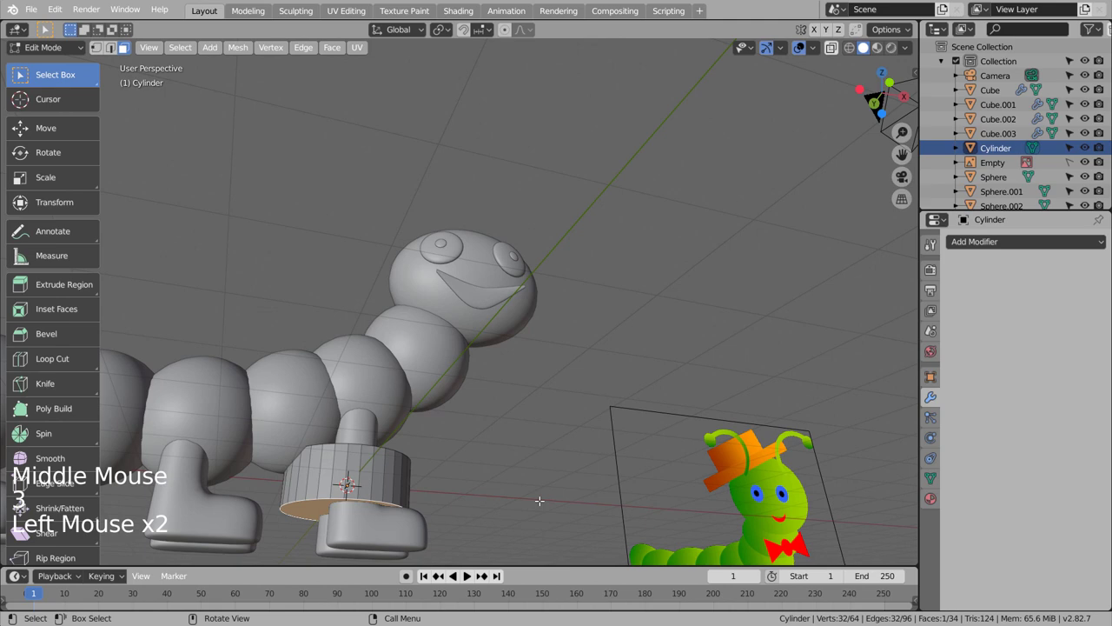
key("e")
key("s")
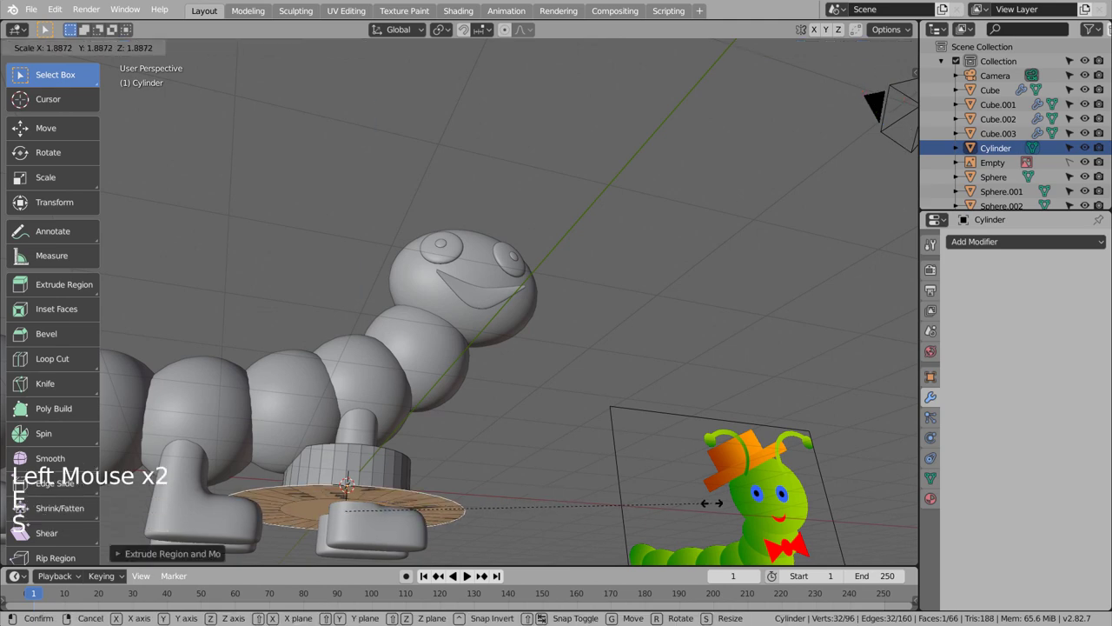
key("e")
key("Tab")
- Shade the hat smooth with auto smooth normals turned on
right_click(391, 493)
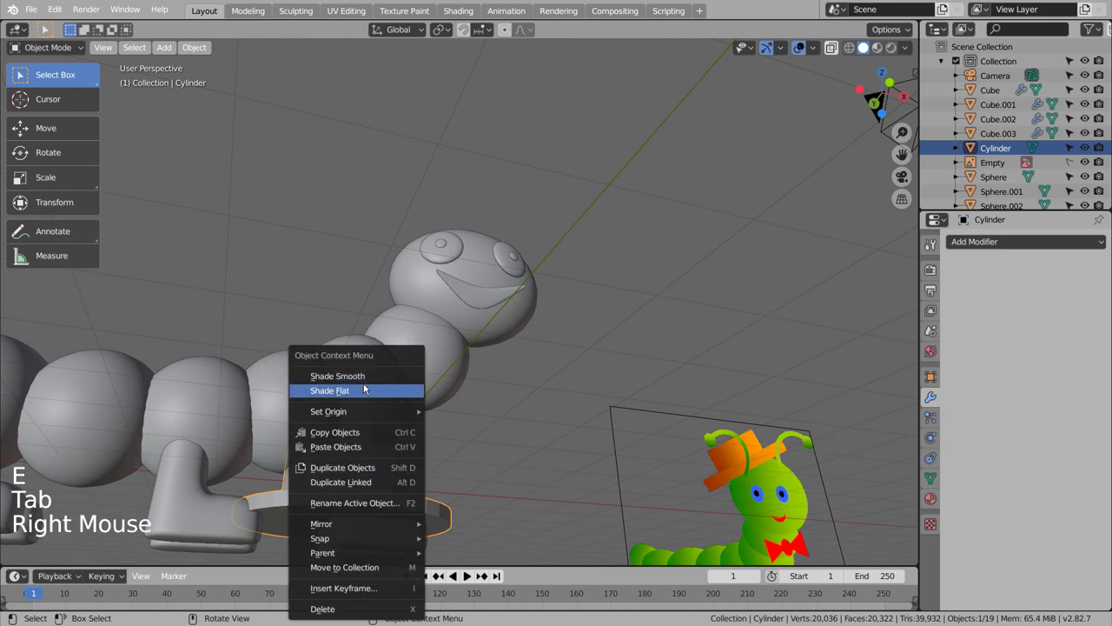
middle_click(497, 420)
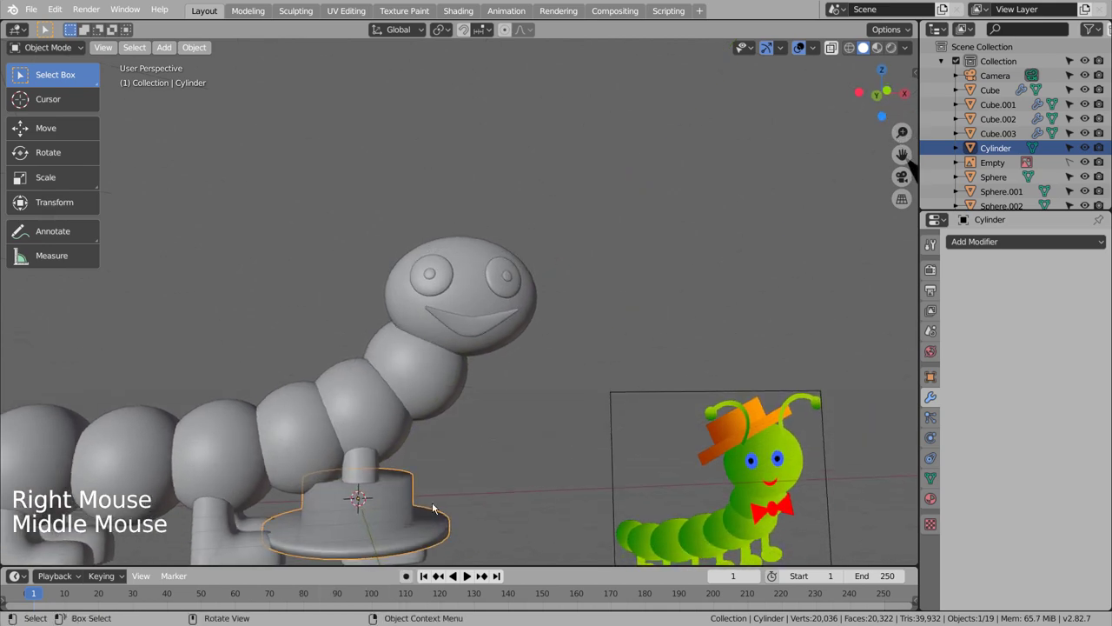
left_click(941, 477)
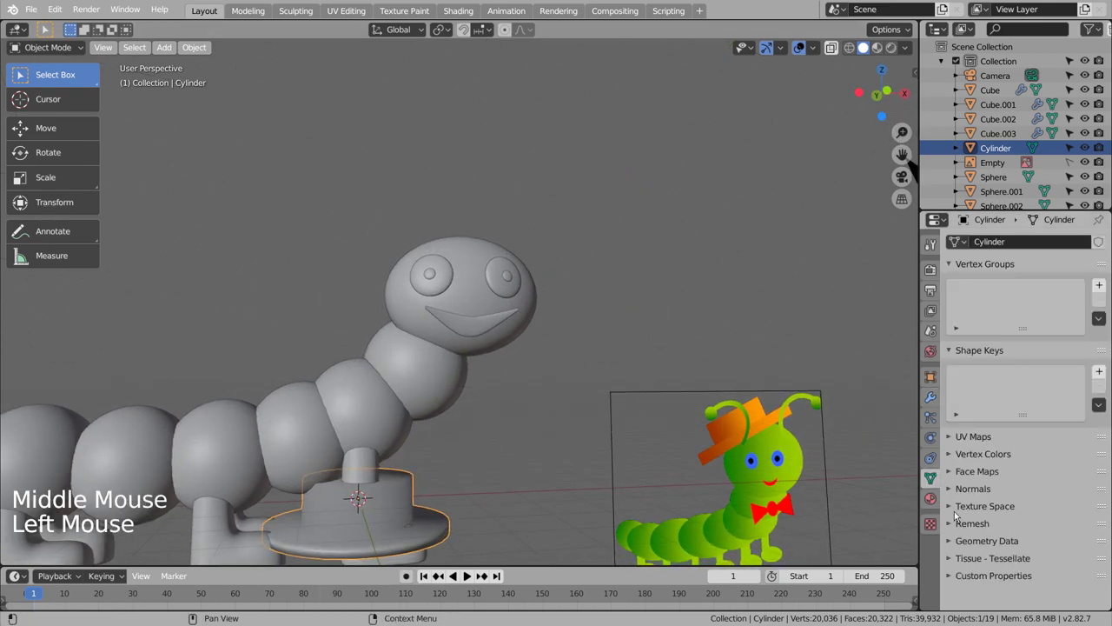
left_click(959, 491)
left_click(974, 510)
left_click(600, 456)
left_click(424, 516)
- Move the hat onto the head, tilt it at an angle and centre it front to back
key("KP_3")
key("KP_1")
key("g")
key("r")
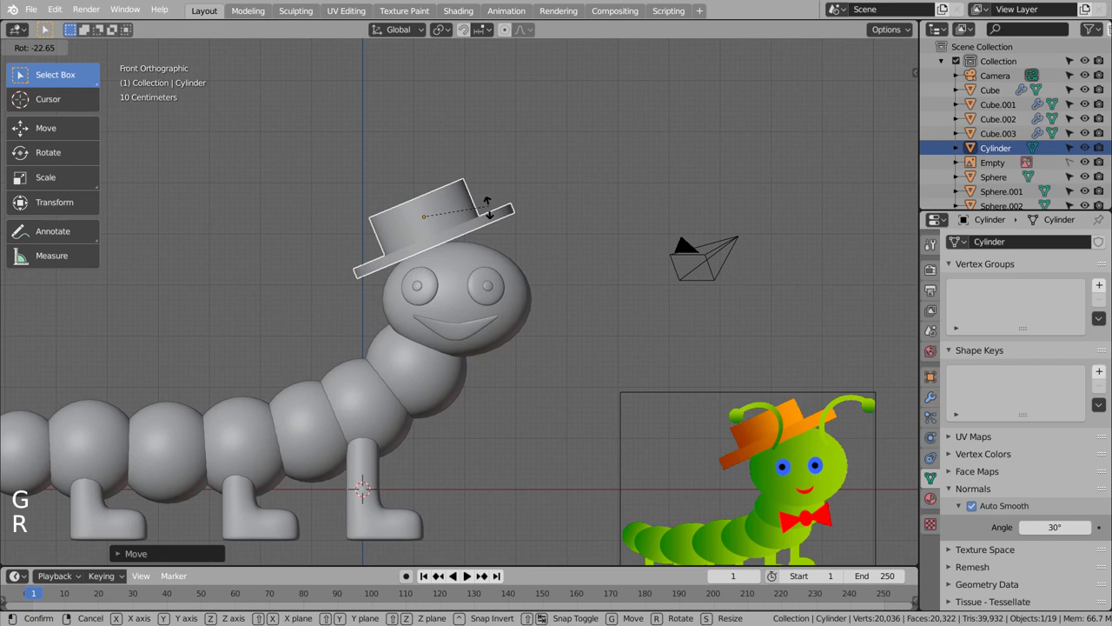
key("g")
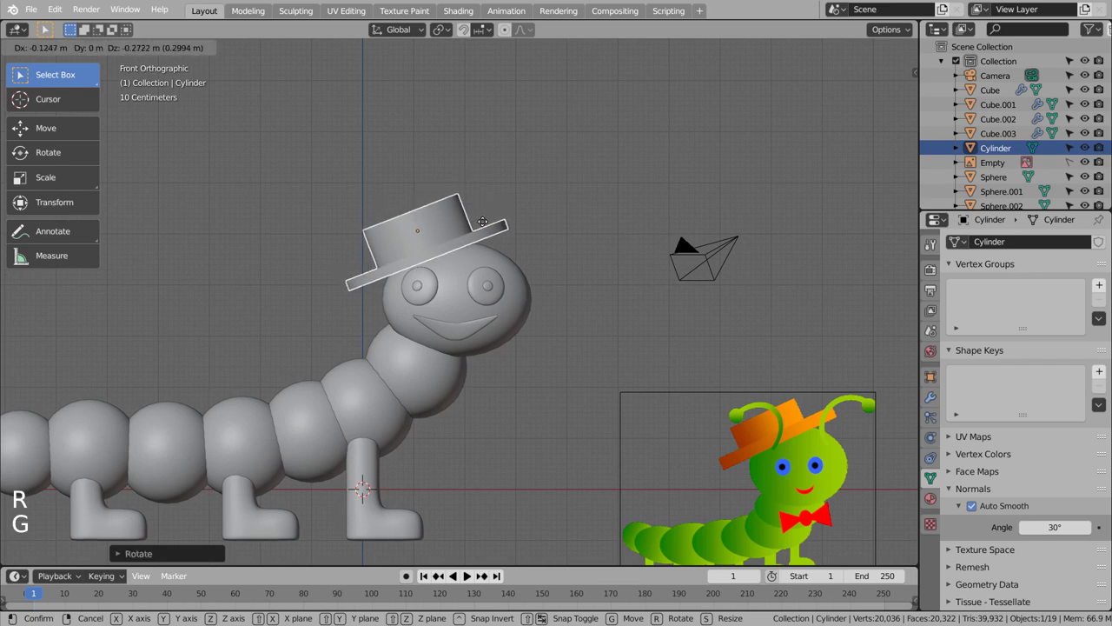
key("r")
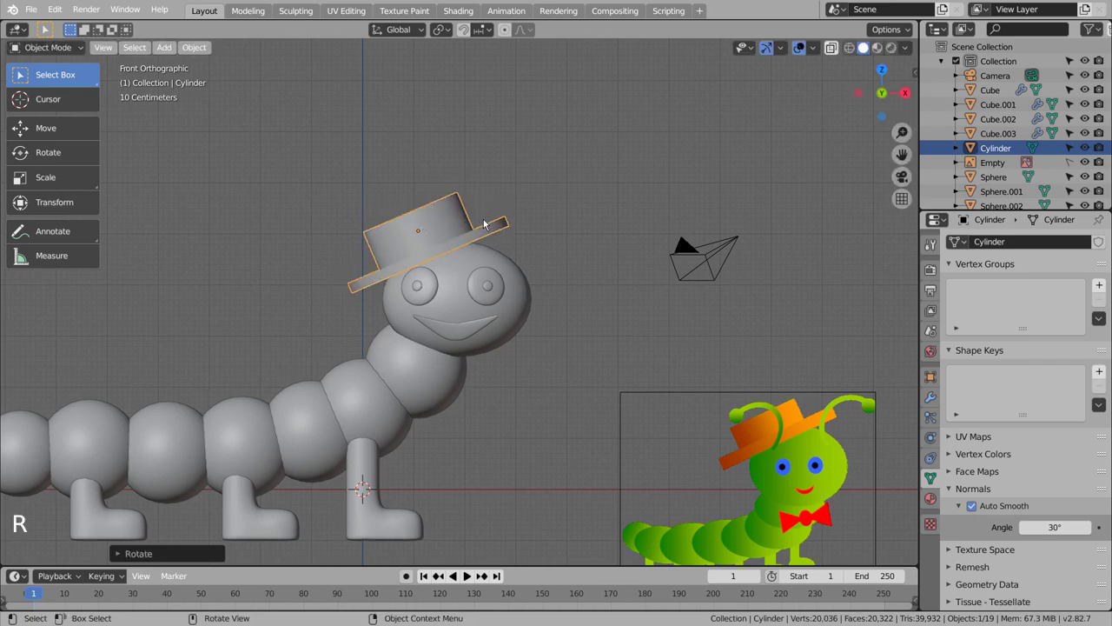
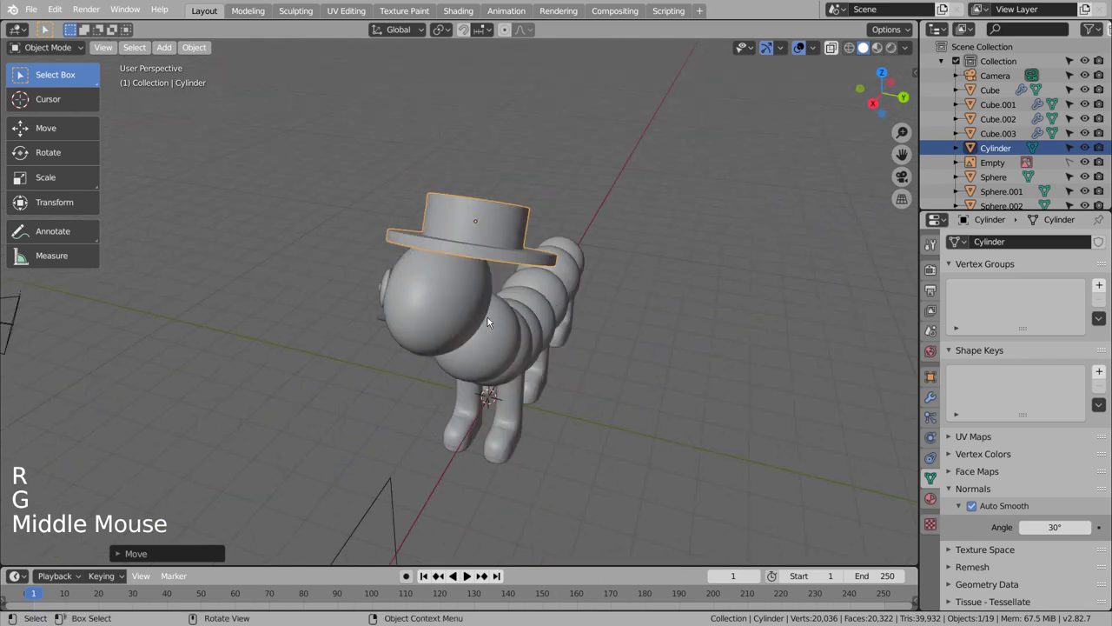
key("KP_1")
key("KP_3")
key("g")
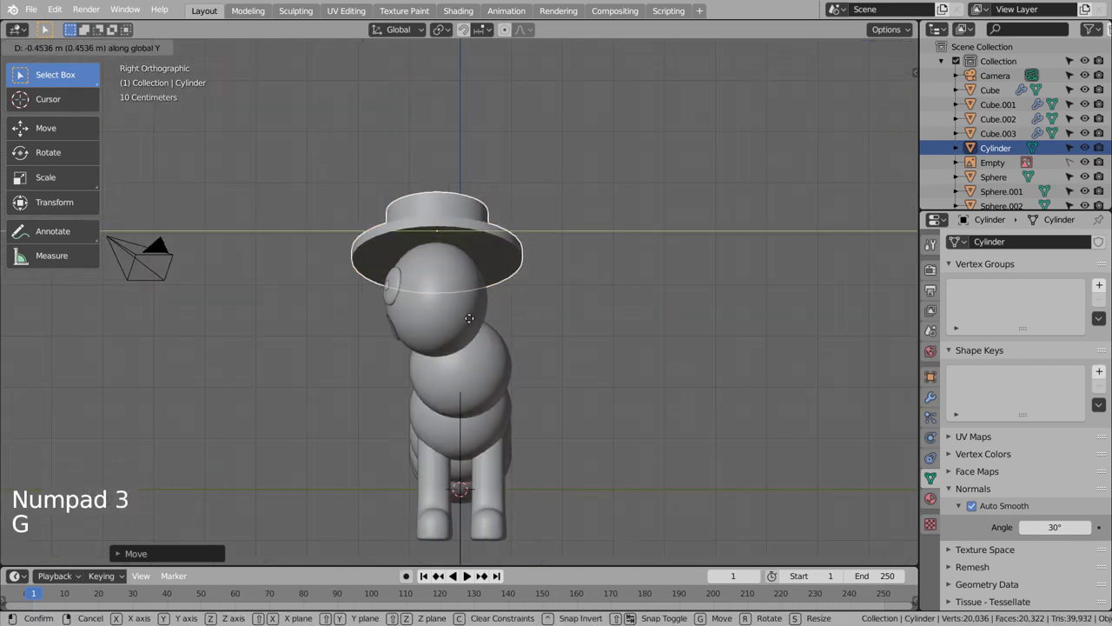
key("KP_1")
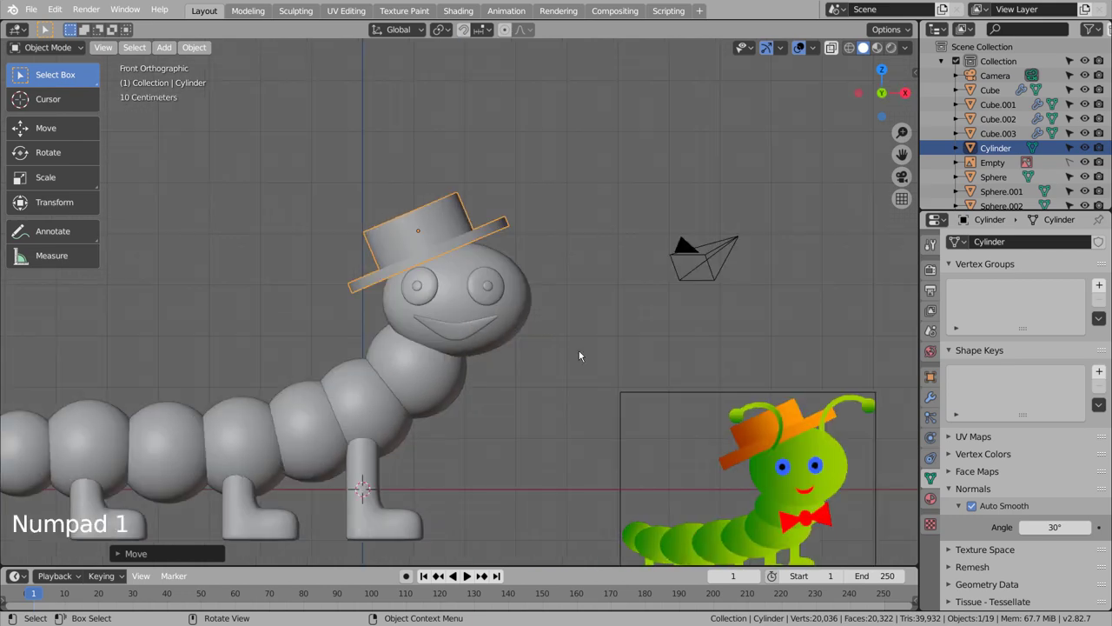
- Fine-tune the hat's tilt and lower it along Z to sit snugly on the head
left_click(586, 354)
left_click(453, 243)
key("KP_3")
key("r")
key("g")
key("g")
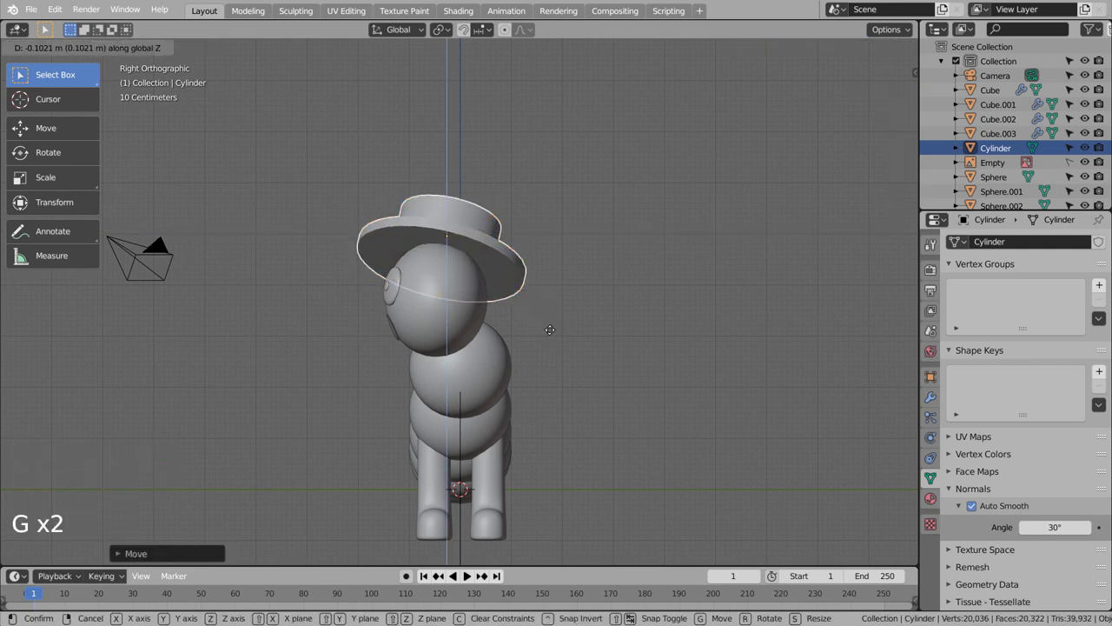
middle_click(568, 311)
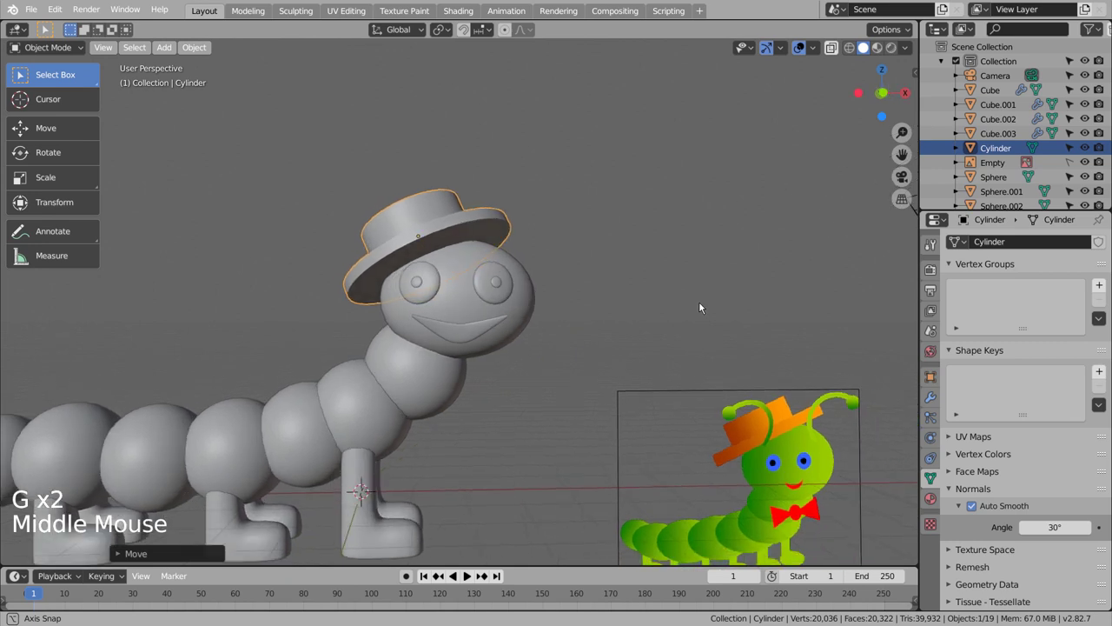
left_click(676, 318)
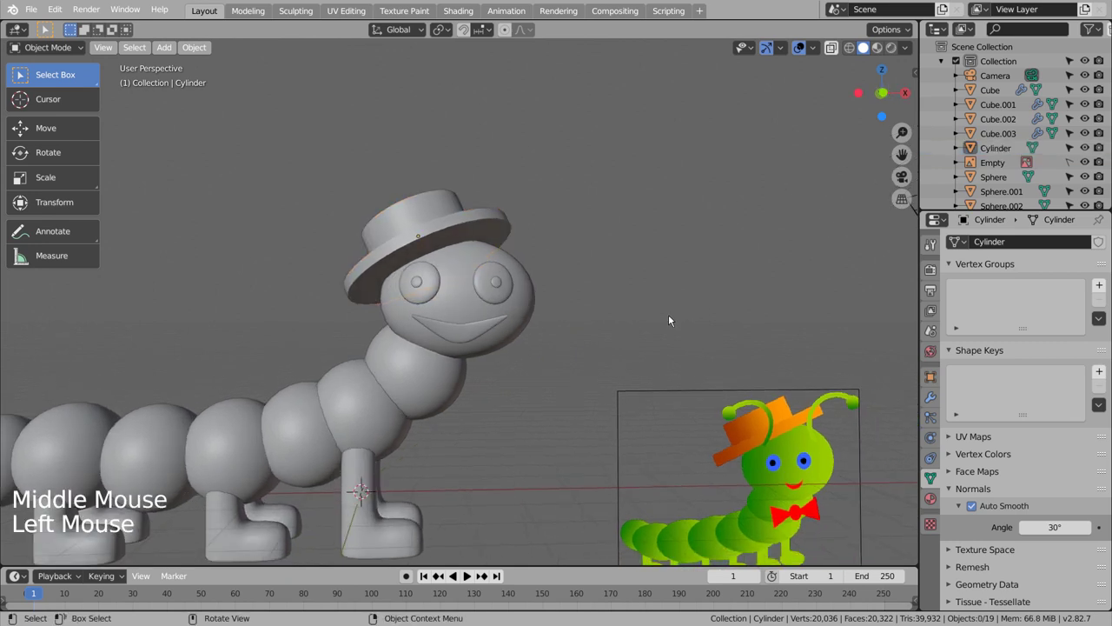
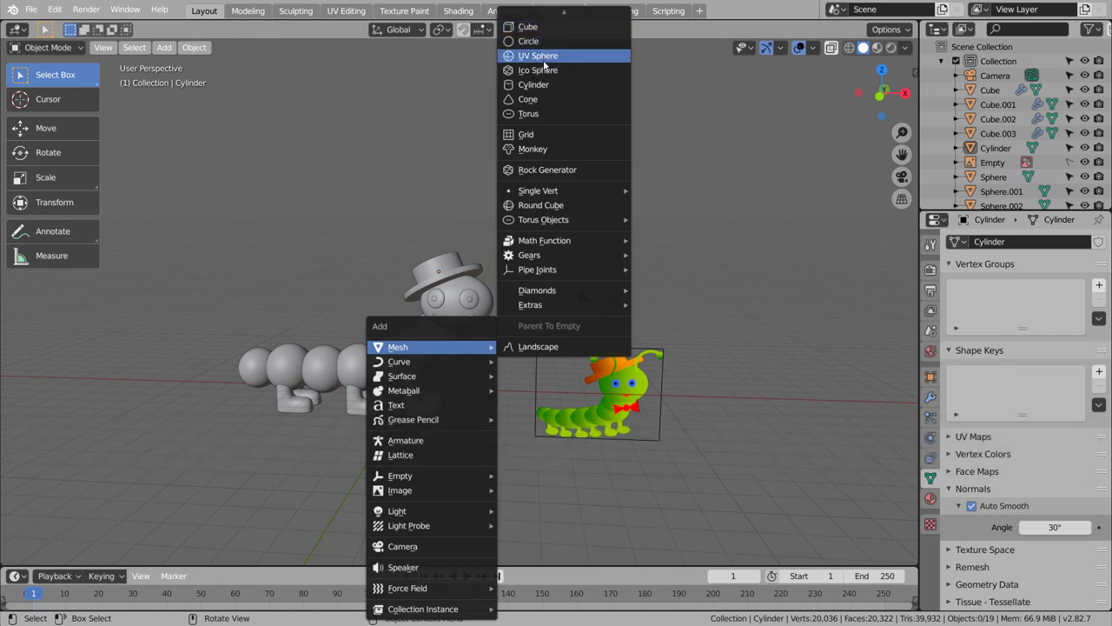
- Add a UV sphere and shrink it down for the bow tie's centre knot
scroll("up", 3)
key("KP_1")
scroll("up", 3)
key("s")
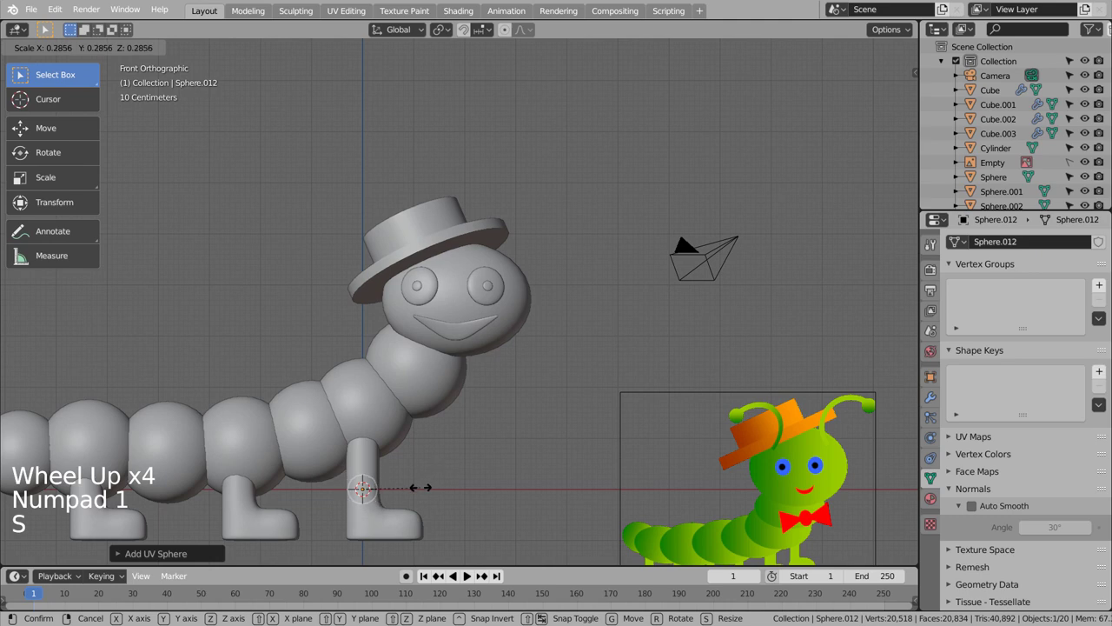
middle_click(437, 482)
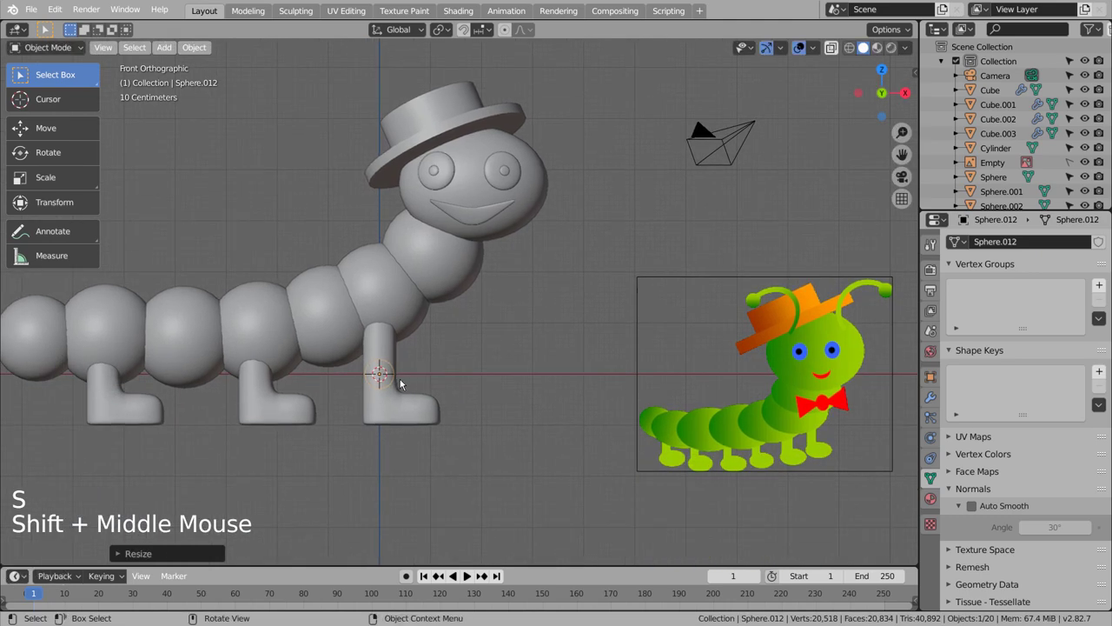
key("g")
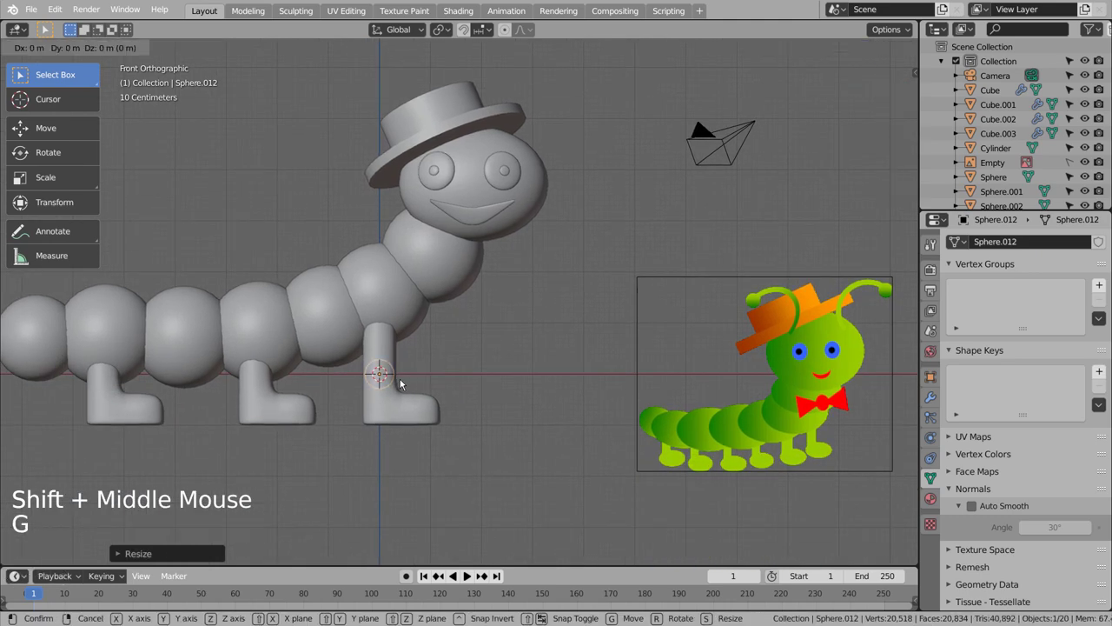
right_click(551, 378)
left_click(515, 418)
- Add a cube, subdivide it with loop cuts and scale it into a wedge beside the sphere
key("shift+a")
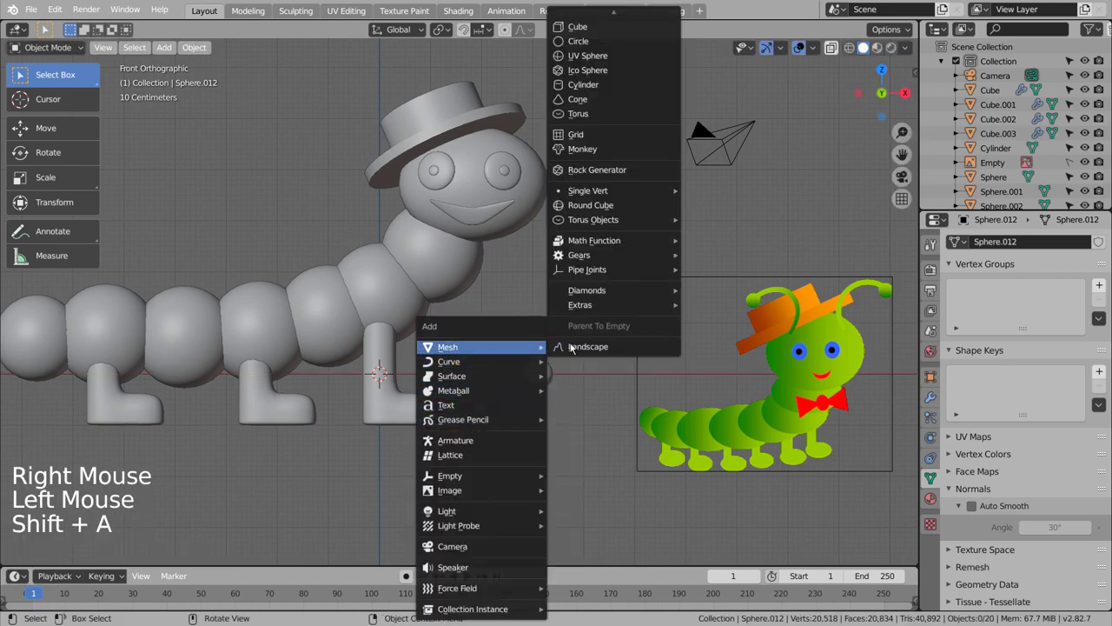
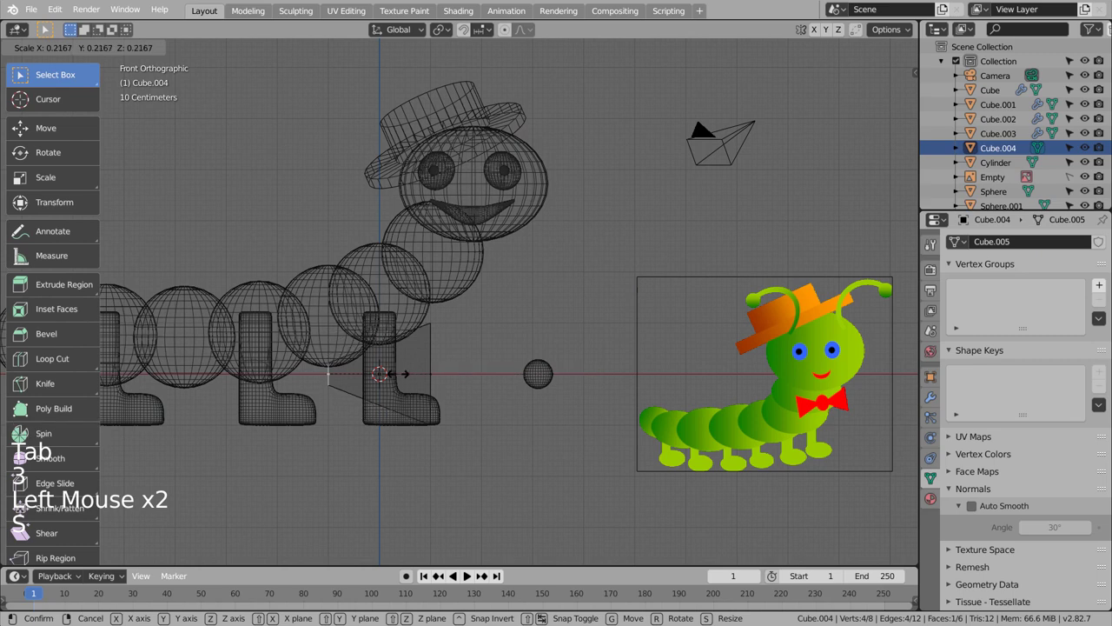
key("Tab")
key("ctrl+3")
key("Tab")
key("ctrl+r")
key("ctrl+r")
key("Tab")
key("s")
key("g")
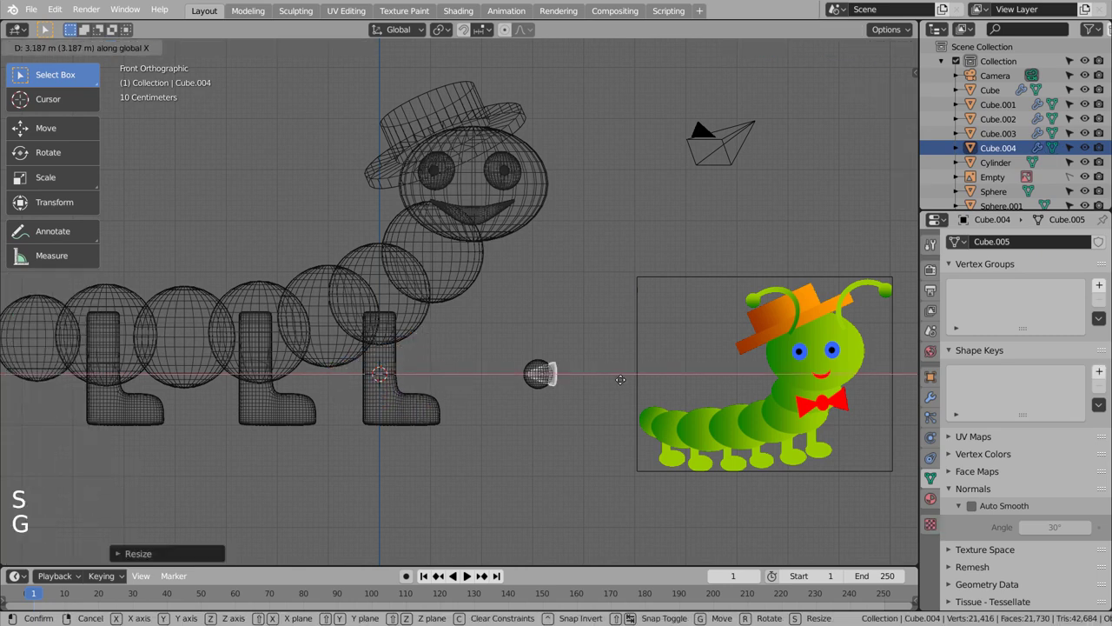
key("s")
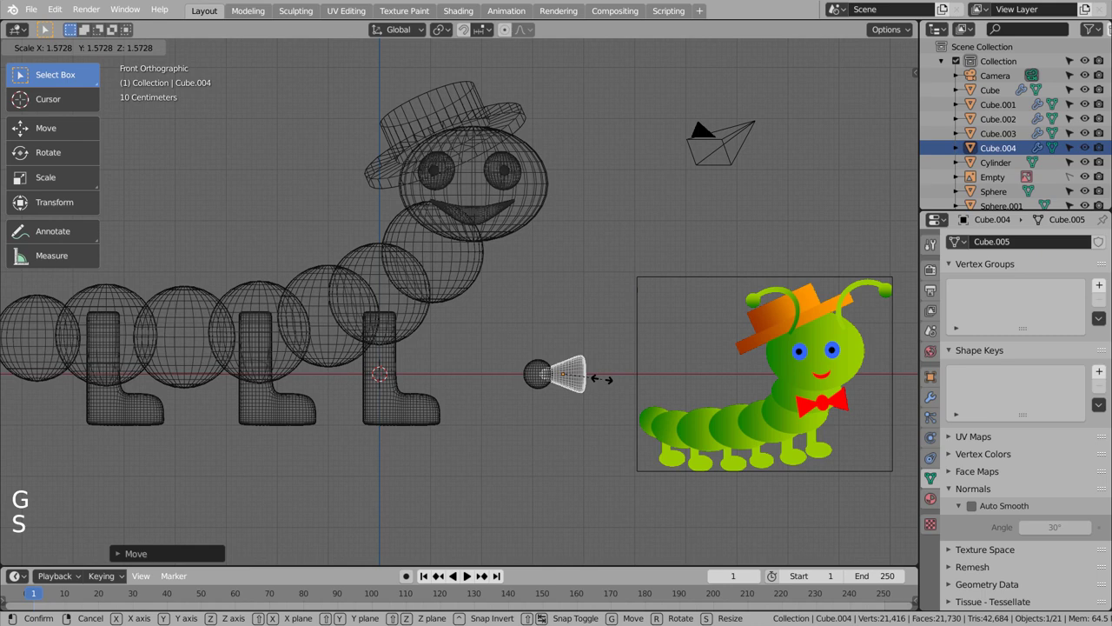
key("g")
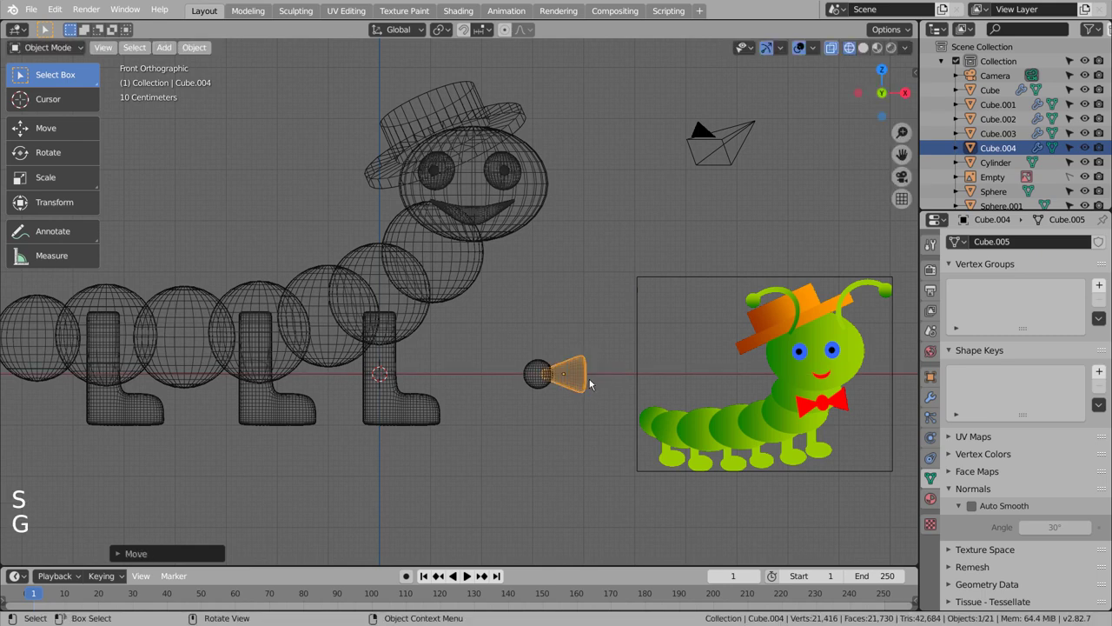
- Duplicate the wedge to the sphere's other side and join all pieces into one bow tie
key("shift+d")
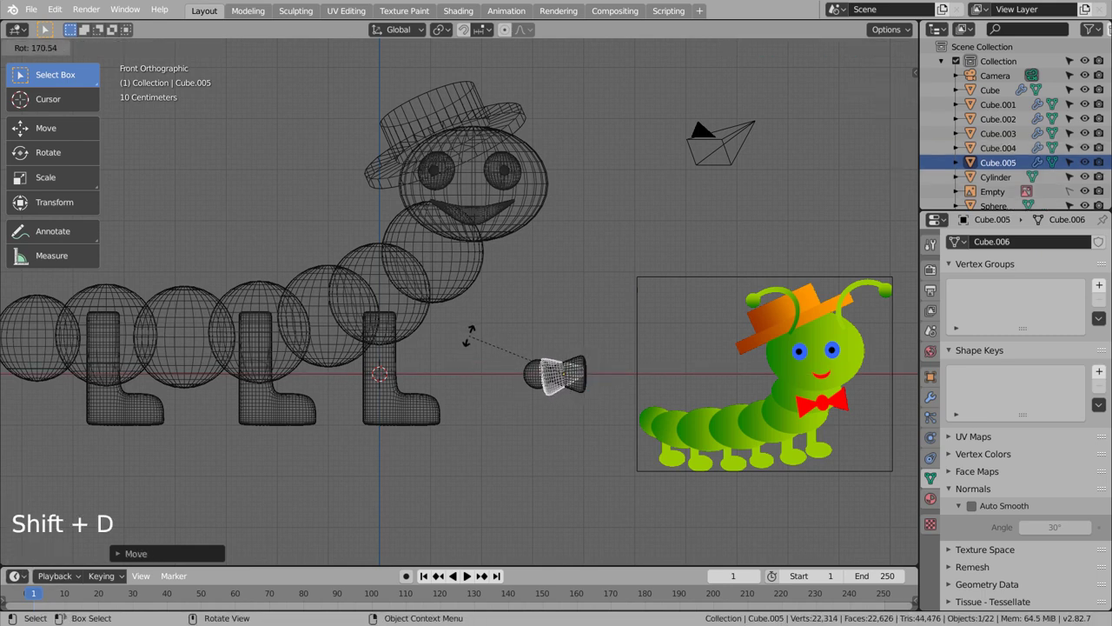
key("g")
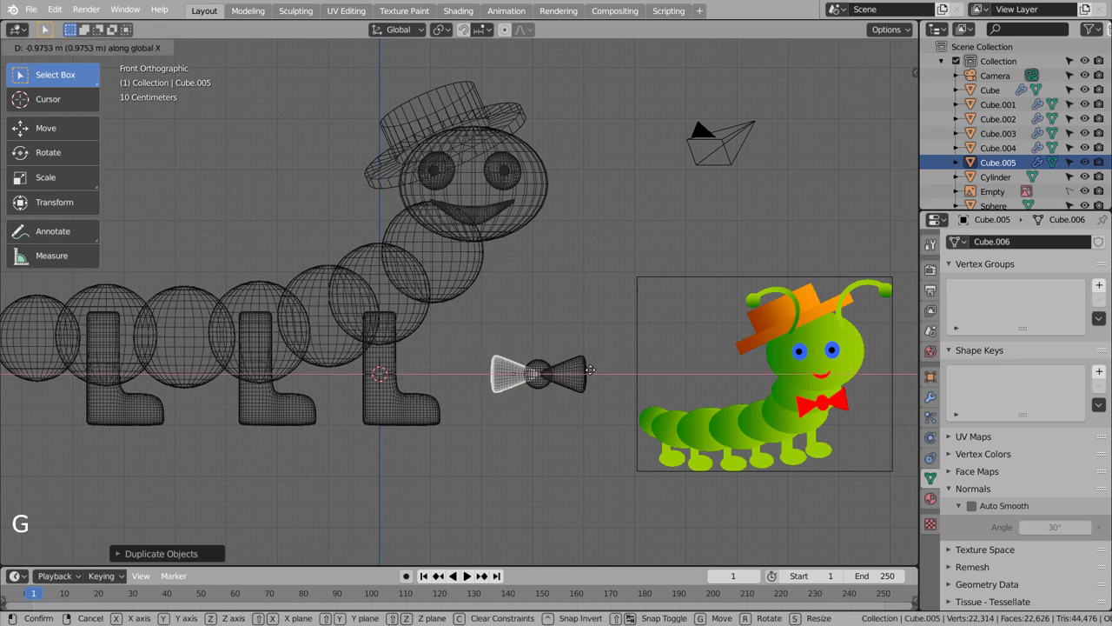
left_click(640, 350)
key("shift+z")
left_click(642, 350)
left_click(588, 374)
left_click(544, 376)
key("KP_3")
key("KP_Enter")
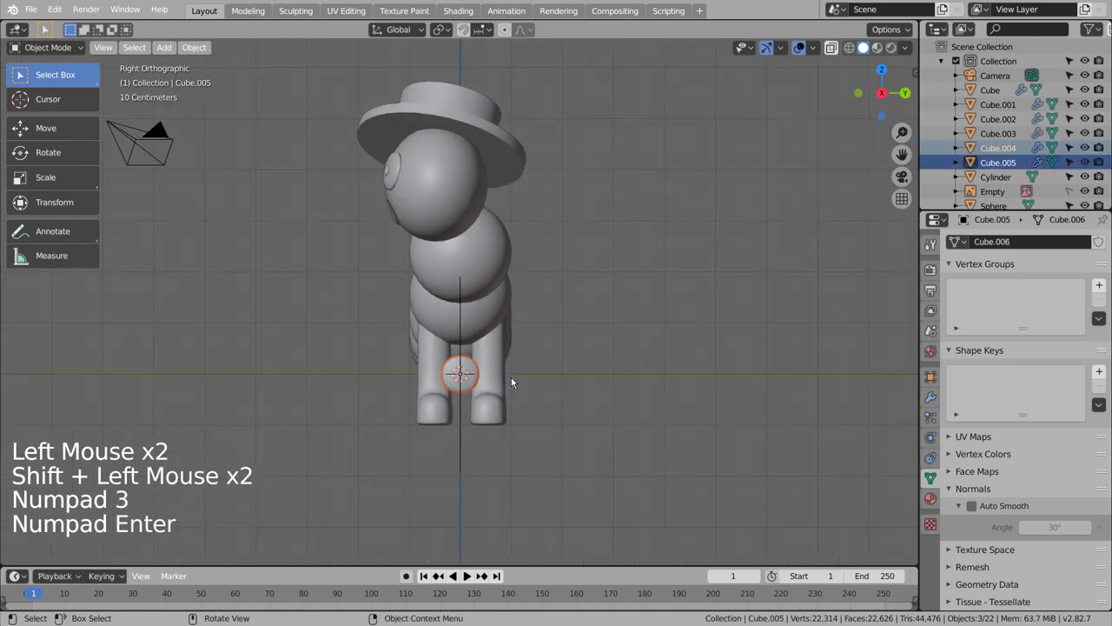
- Flatten the bow tie front to back and smooth its surface
key("s")
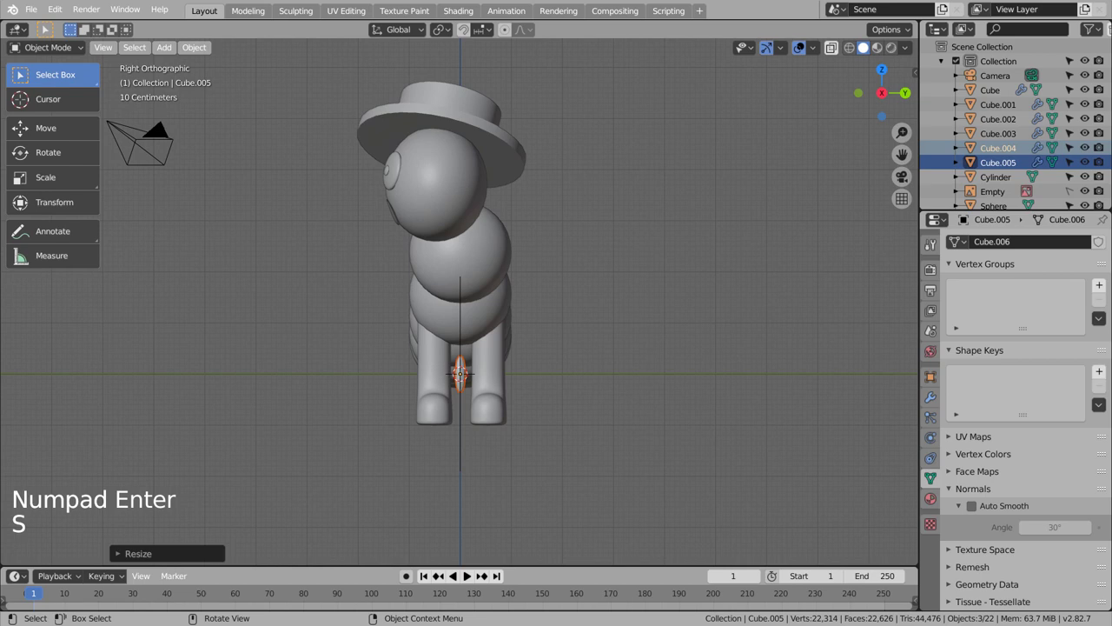
key("Tab")
key("KP_1")
key("Tab")
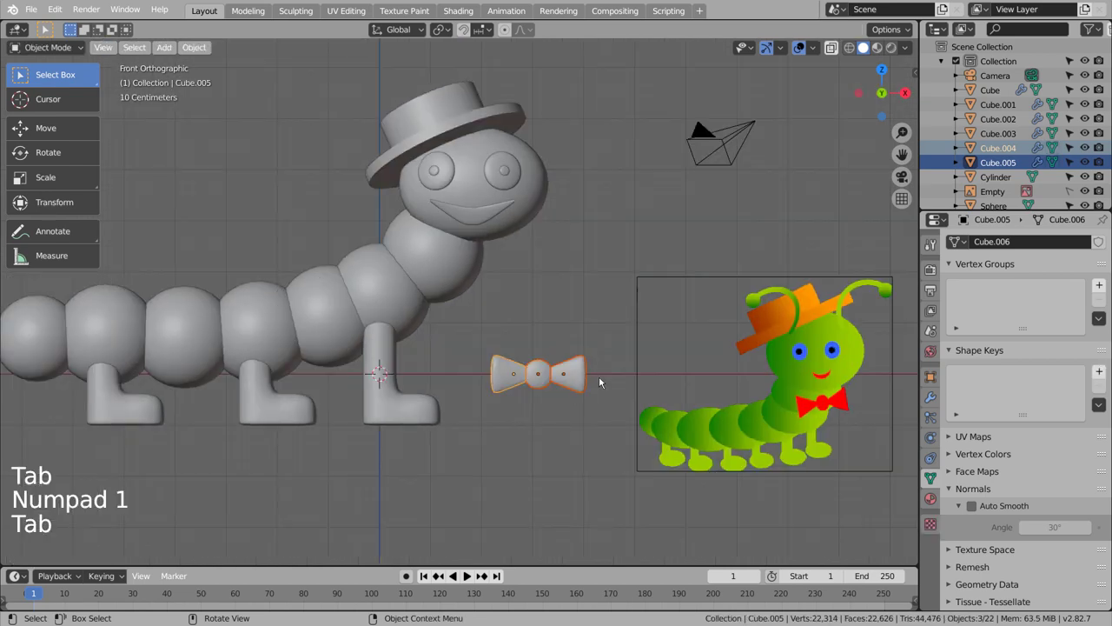
- Move the bow tie up to the neck below the smile and tilt it to follow the chest
key("g")
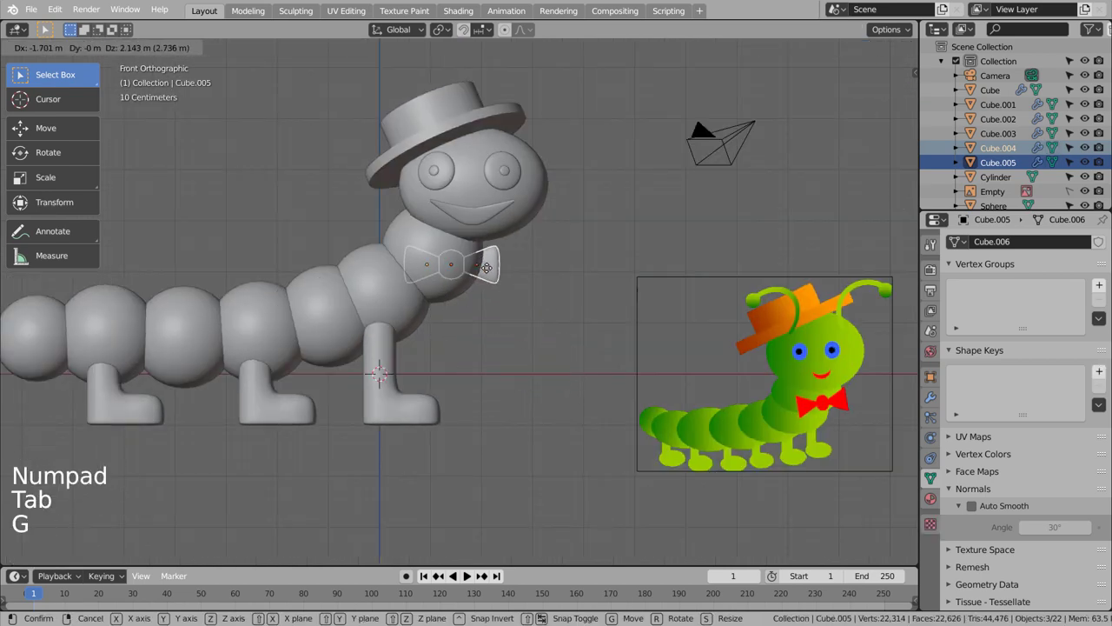
key("g")
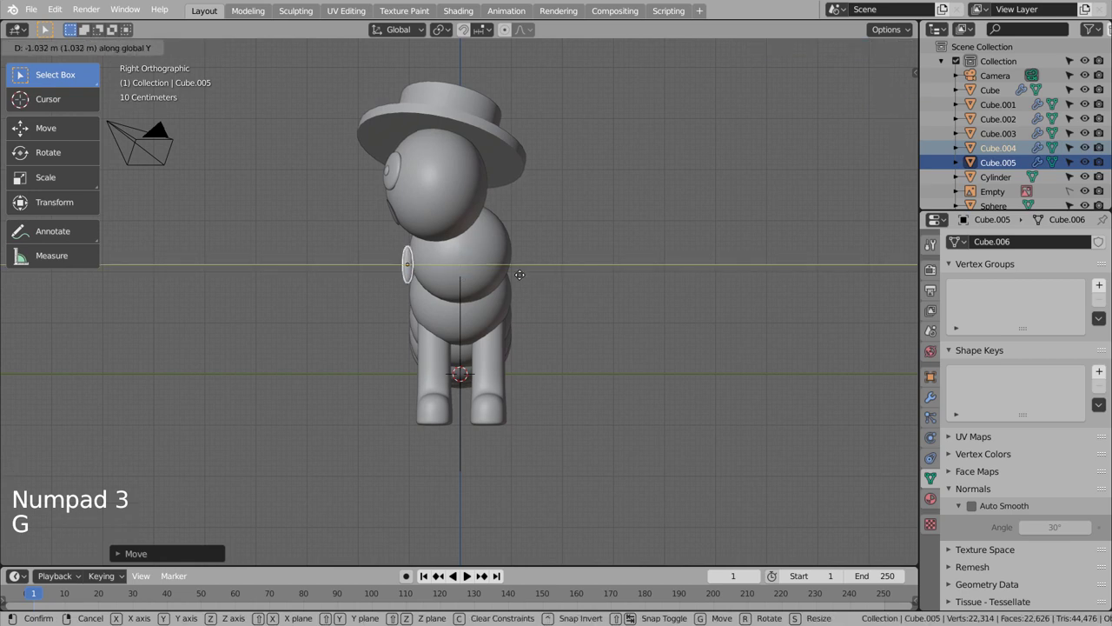
key("r")
key("g")
key("r")
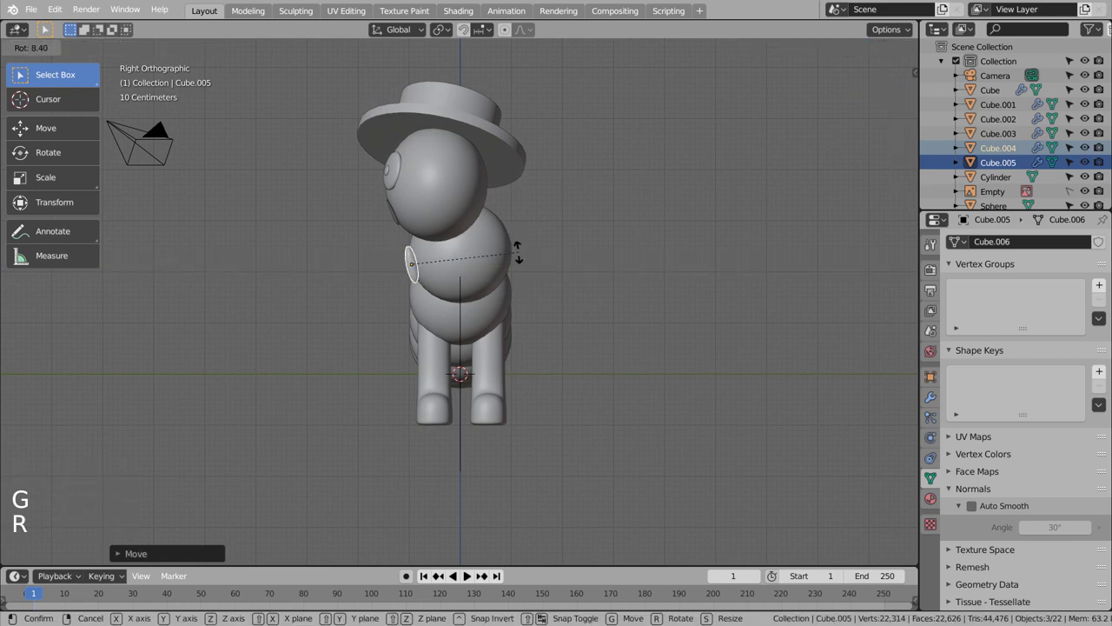
key("KP_1")
left_click(570, 285)
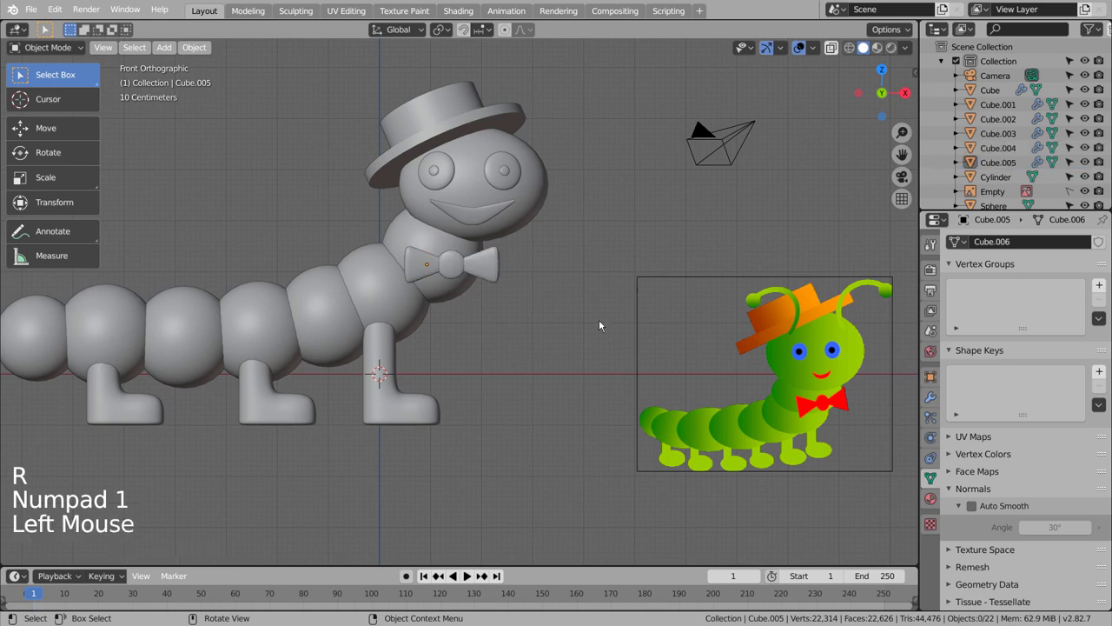
left_click(606, 323)
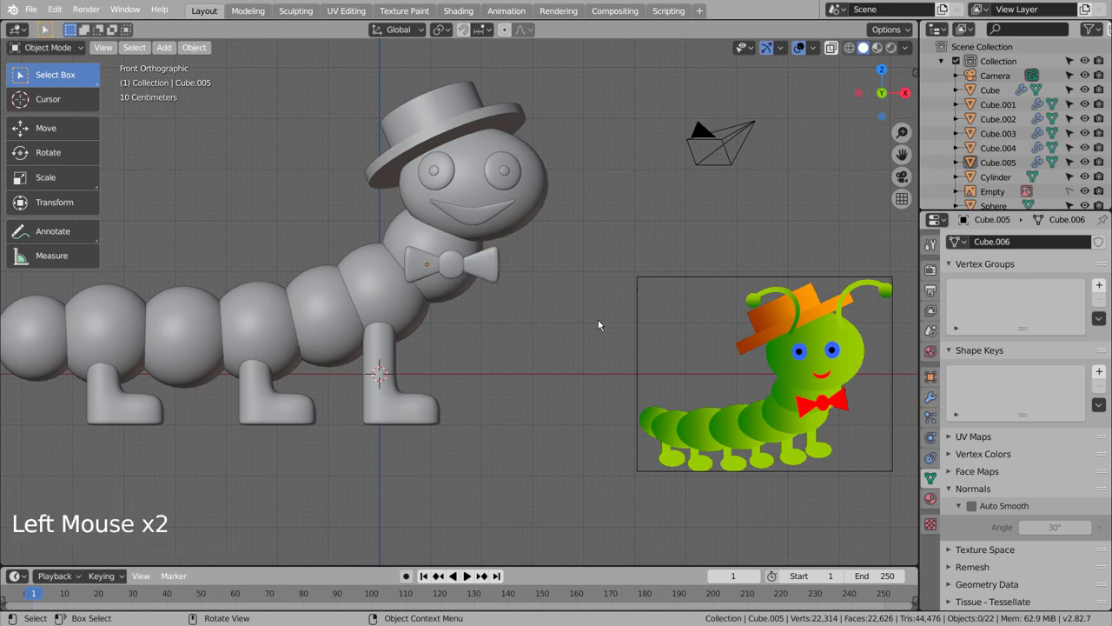
left_click(605, 323)
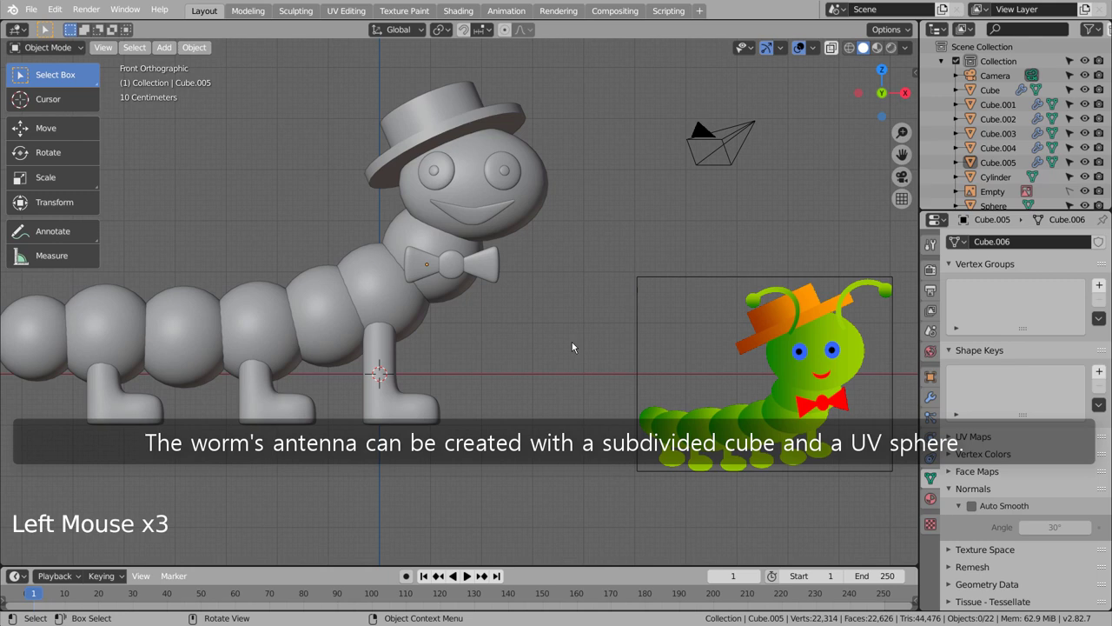
- Add a cube, shrink it thin, place it beside the boot and stretch it into a tall stalk
key("shift+a")
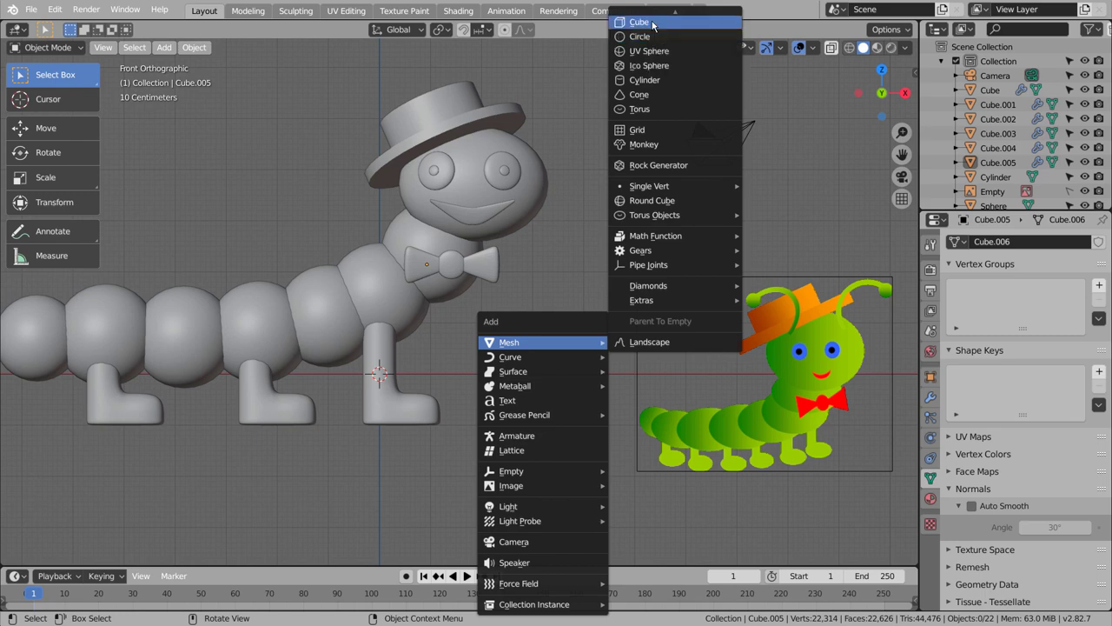
key("s")
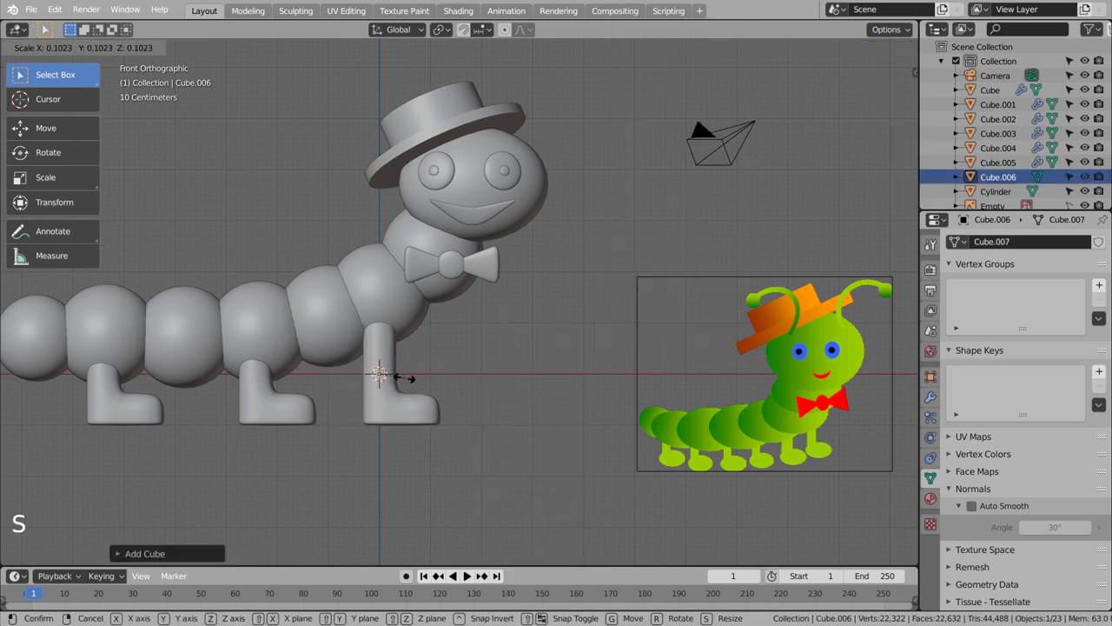
key("g")
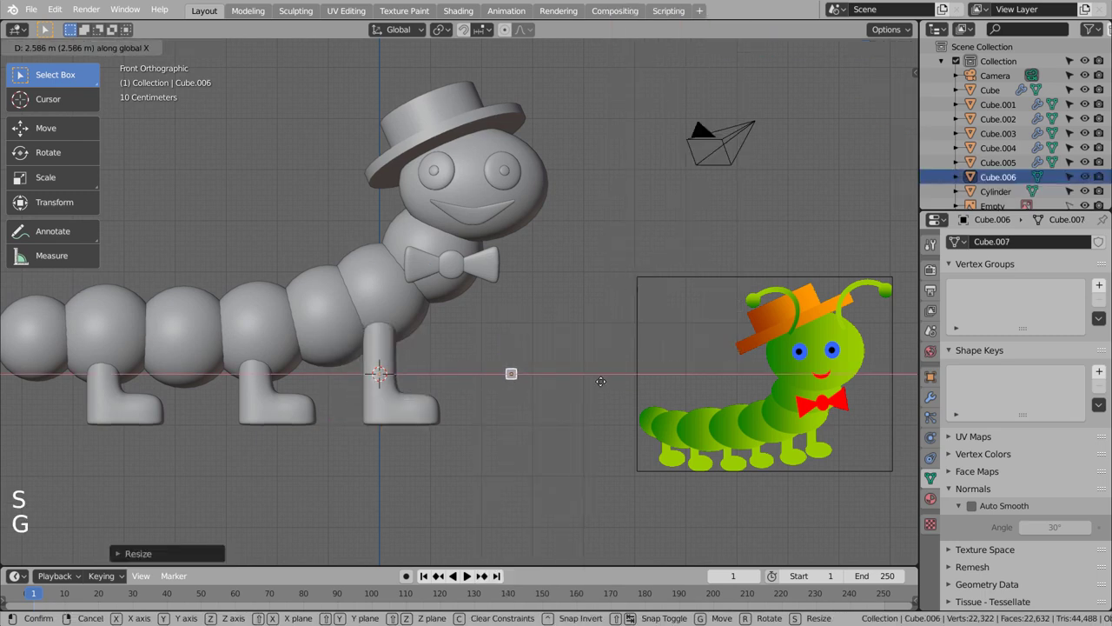
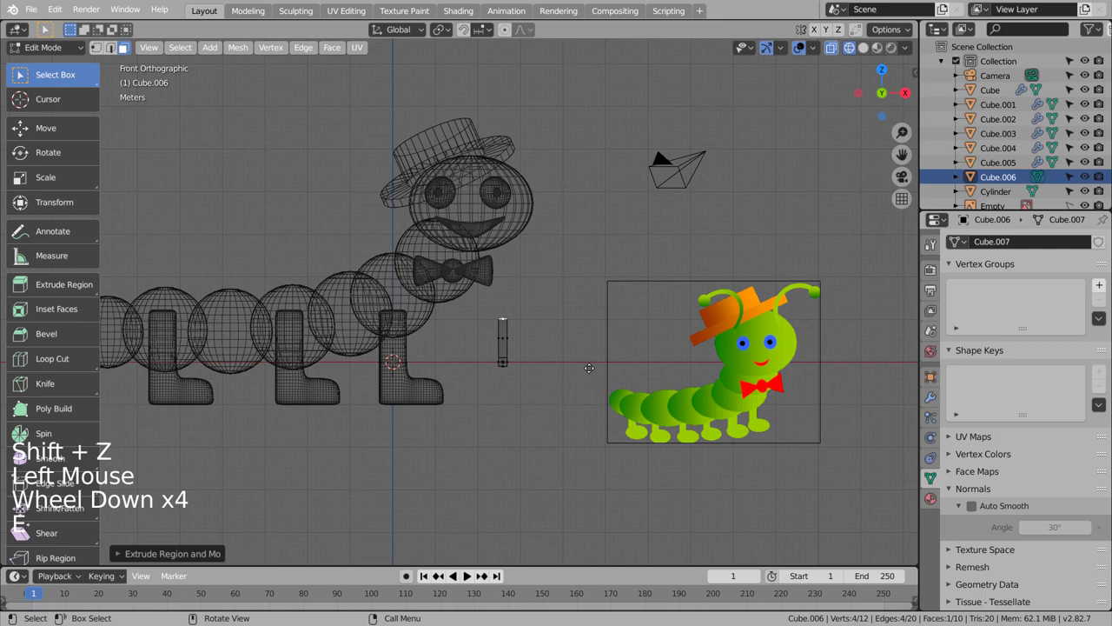
key("r")
key("g")
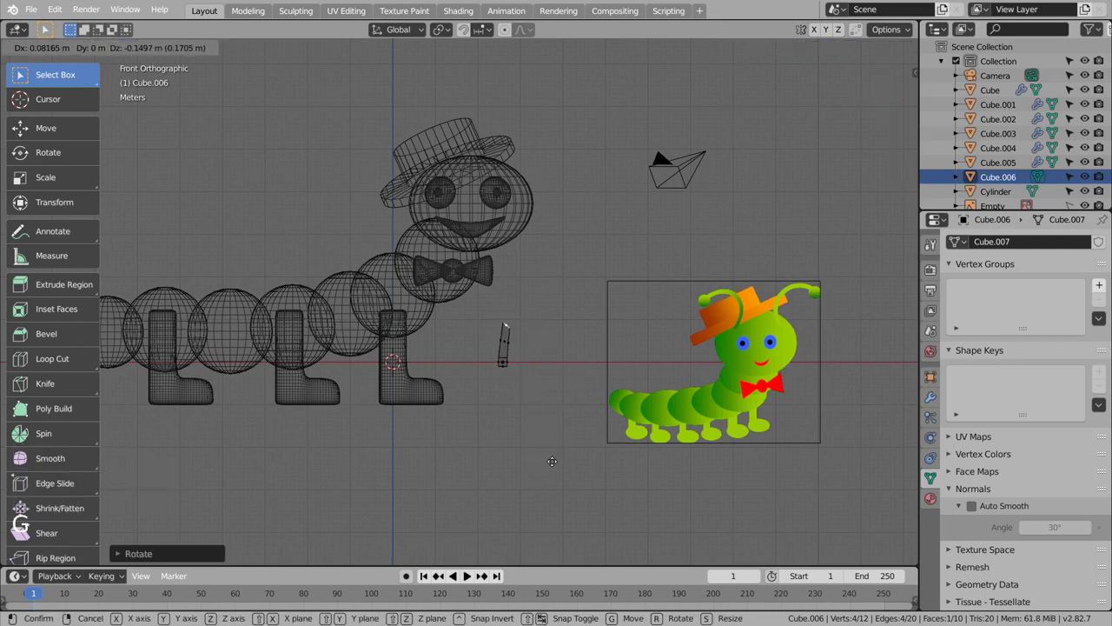
- Extrude and rotate the top faces repeatedly so the stalk curves over toward the right
key("e")
key("r")
key("e")
key("g")
key("r")
key("e")
key("g")
key("r")
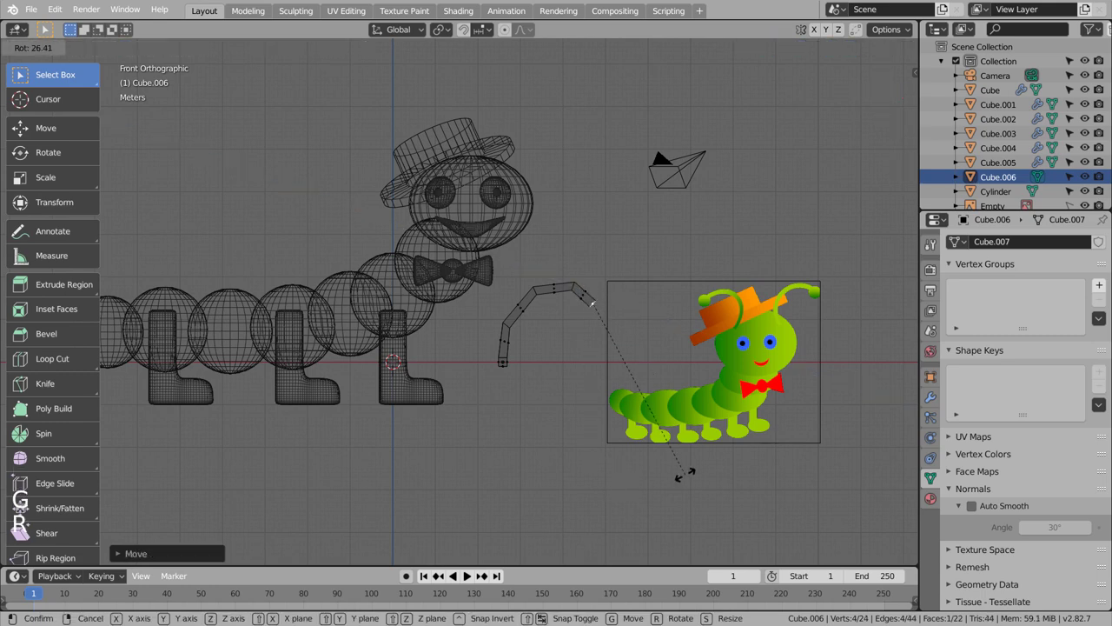
- Smooth the stalk into a curve with a level-3 subdivision
key("Tab")
key("ctrl+3")
key("Tab")
key("Tab")
- Add edge loops along the stalk and near its base to control the smoothing, then finish editing
key("ctrl+r")
key("Tab")
key("ctrl+r")
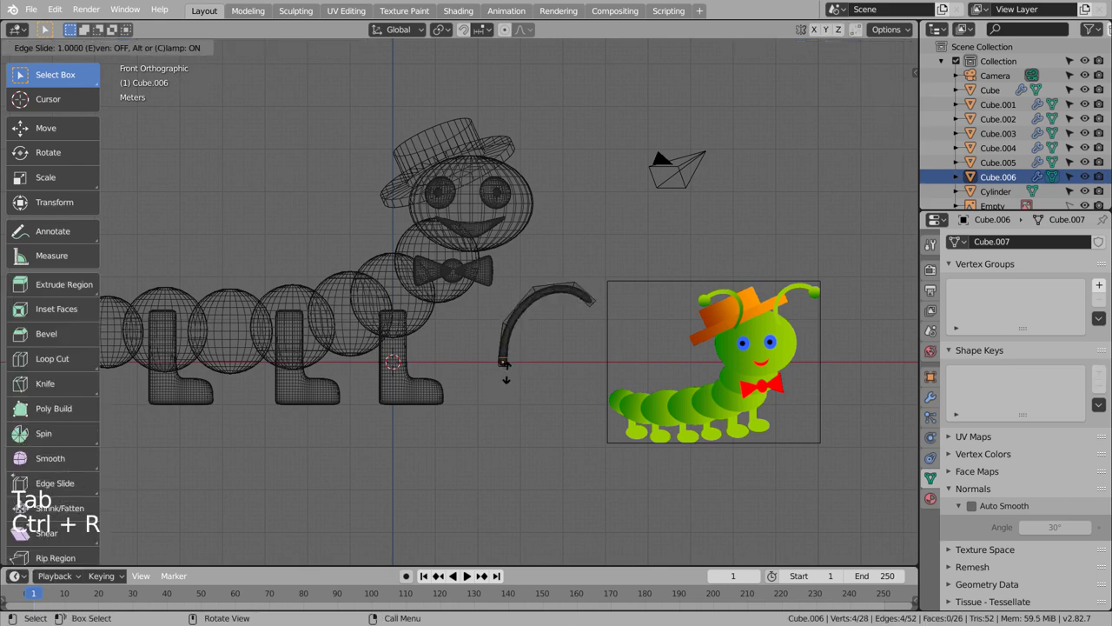
key("ctrl+z")
key("Tab")
key("Tab")
key("ctrl+r")
key("Tab")
left_click(587, 331)
key("shift+z")
left_click(587, 331)
- Add a UV sphere, shrink it to a small ball and set it on the stalk tip
key("shift+a")
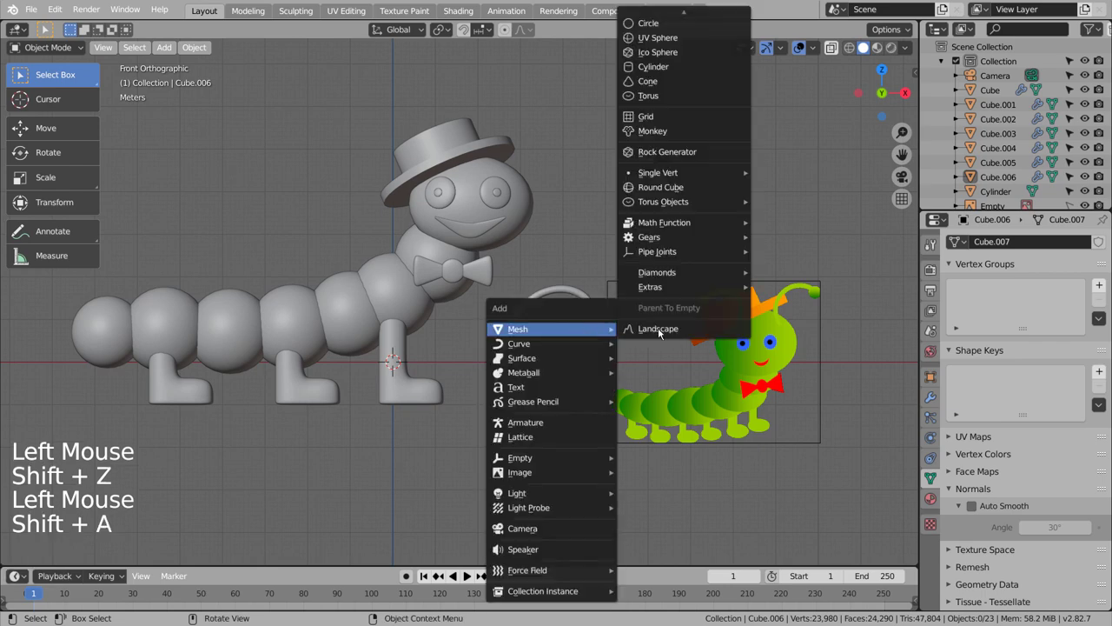
key("s")
key("g")
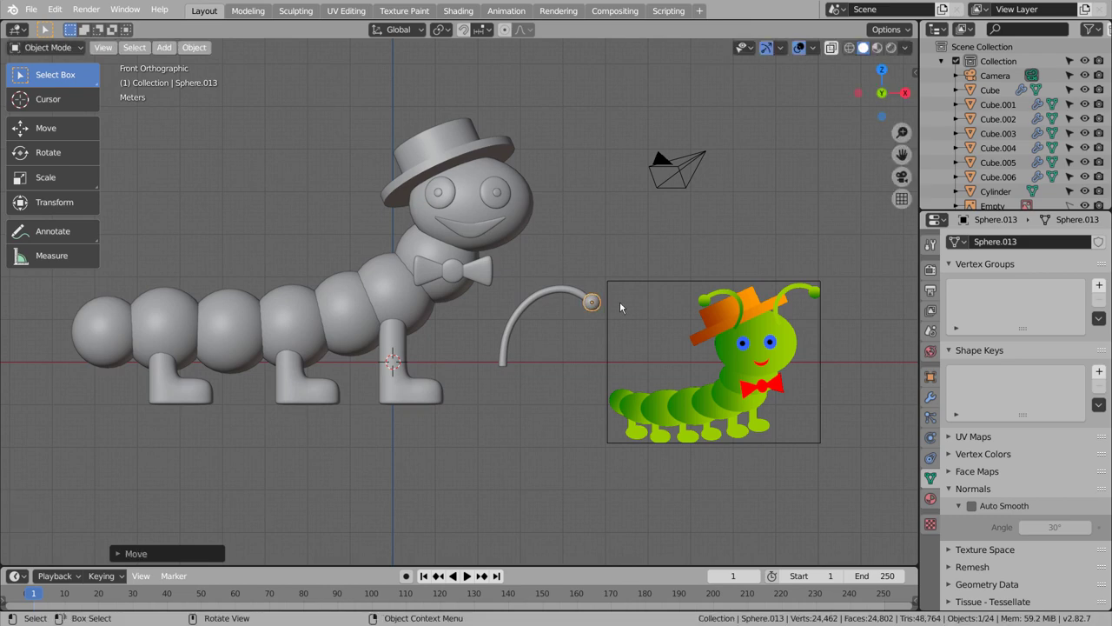
- Select ball and stalk together and move the antenna over the head in side view
right_click(598, 306)
left_click(566, 290)
right_click(566, 291)
left_click(606, 307)
left_click(584, 293)
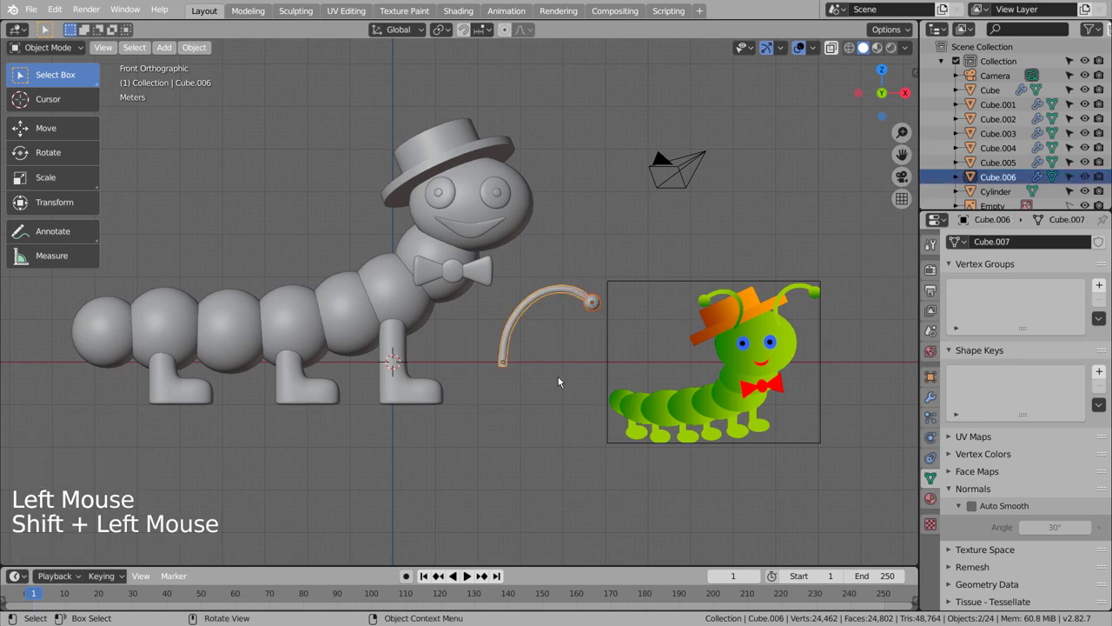
key("g")
key("KP_3")
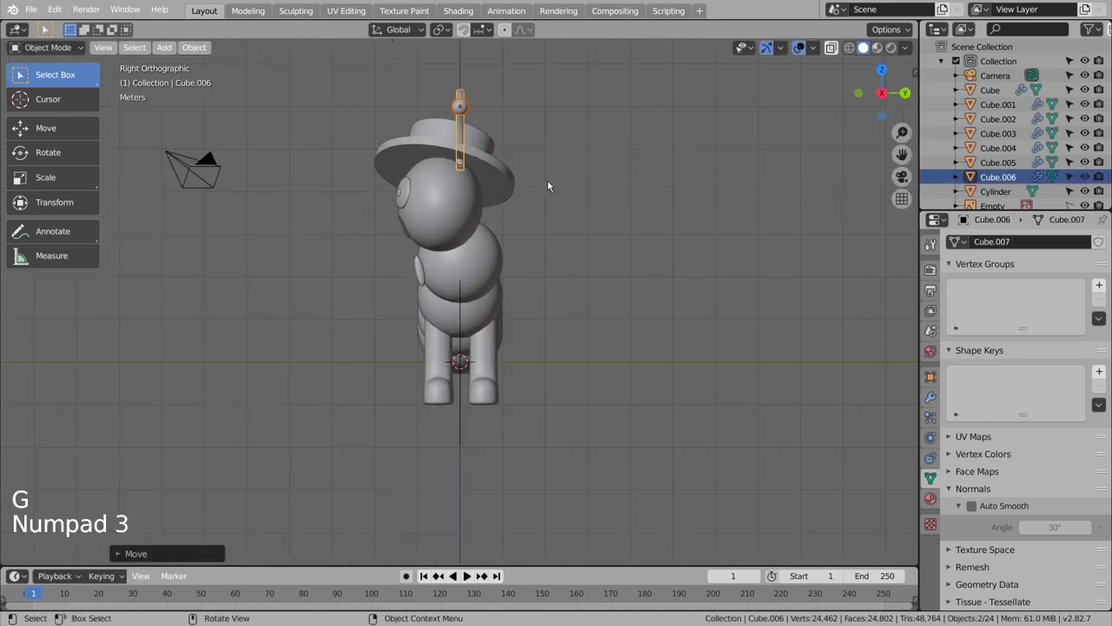
key("g")
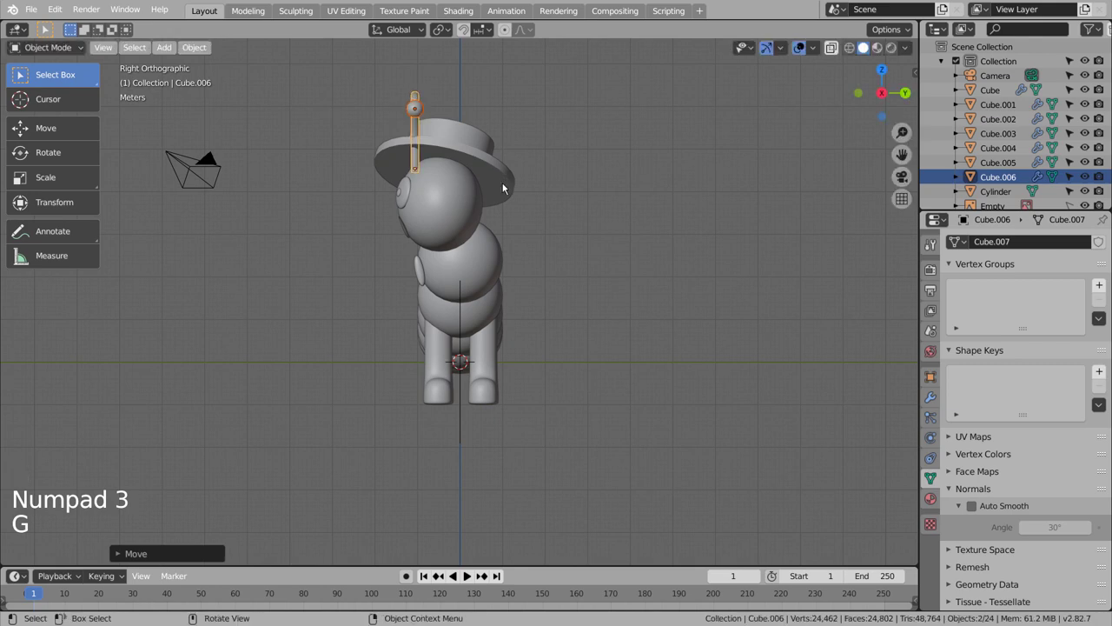
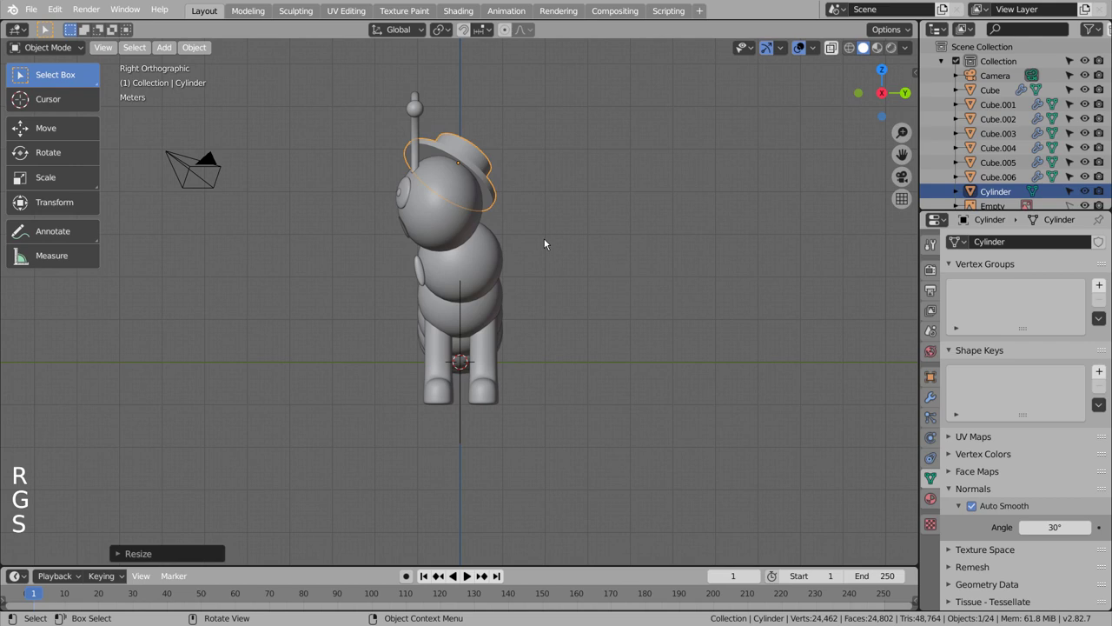
key("r")
key("KP_1")
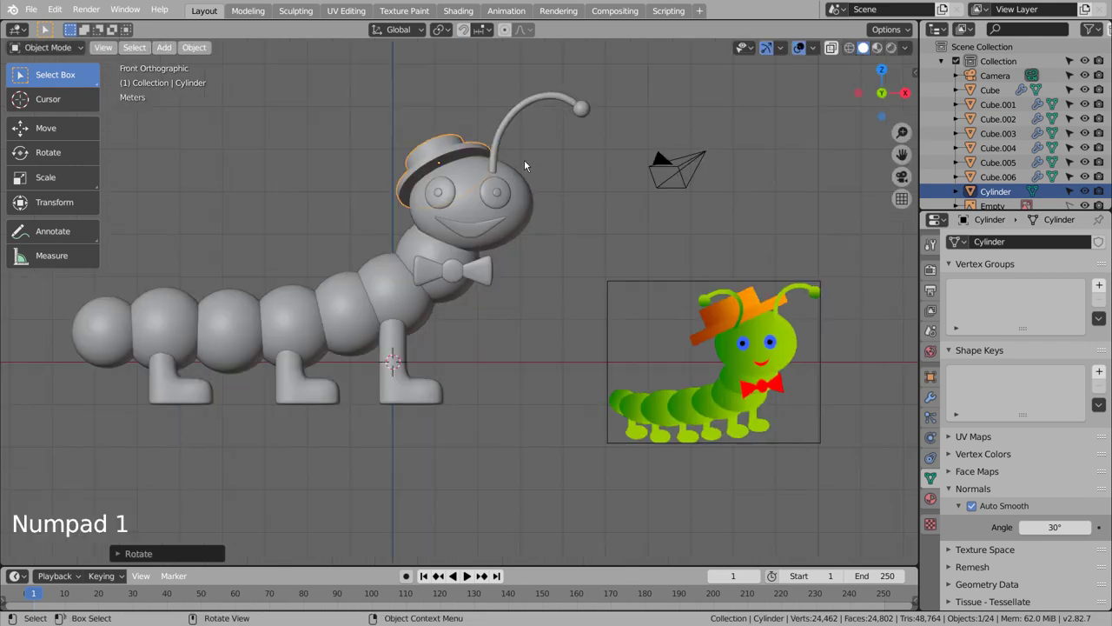
- Seat the antenna on the head, tilt it backward, and duplicate it
left_click(545, 105)
left_click(591, 109)
key("g")
key("r")
key("KP_3")
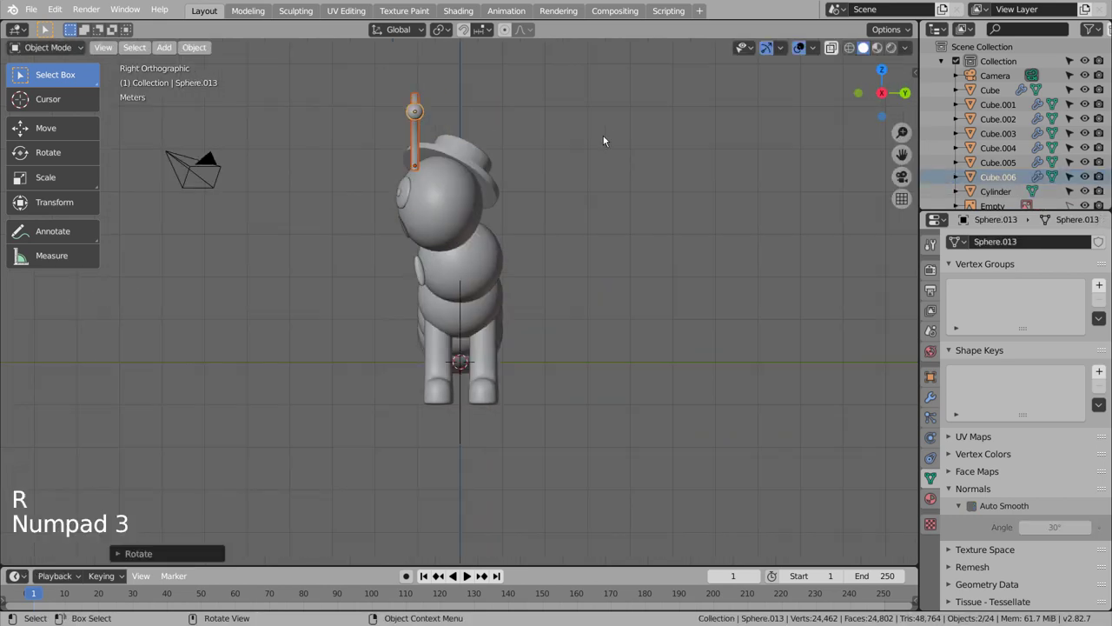
key("r")
key("g")
key("r")
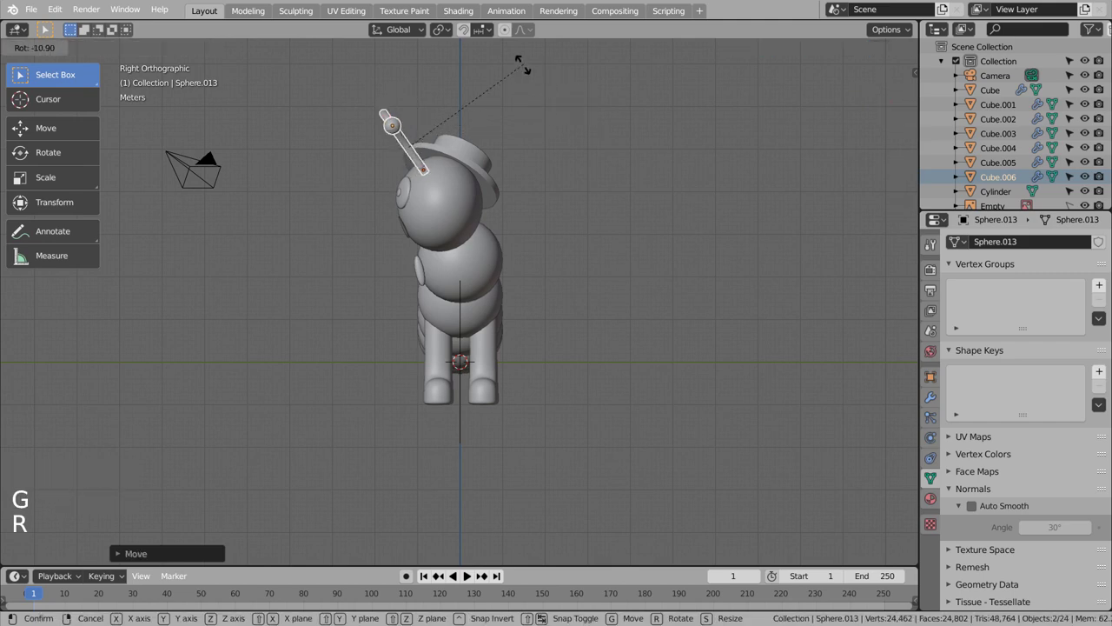
key("KP_1")
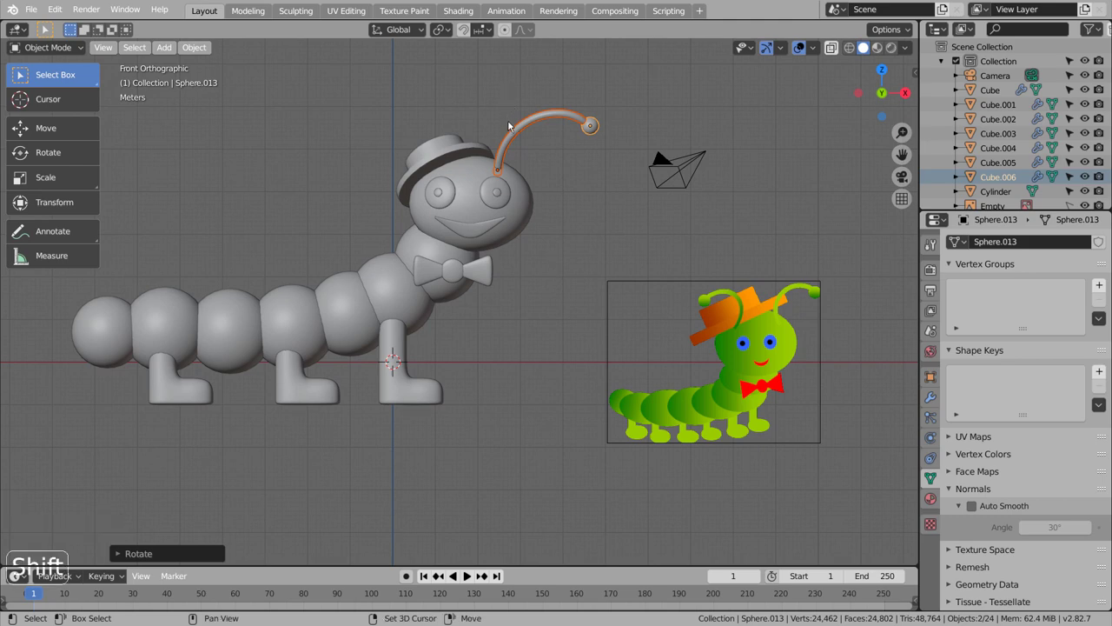
key("shift+d")
- Mirror the antenna copy on global X and move it to the left side of the head
right_click(524, 129)
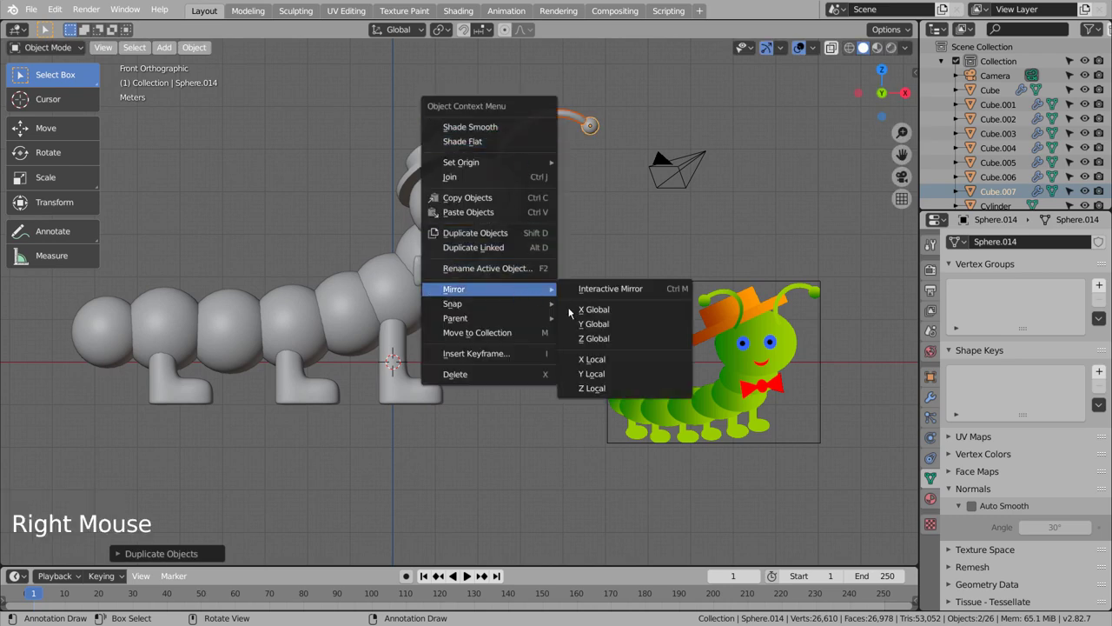
key("g")
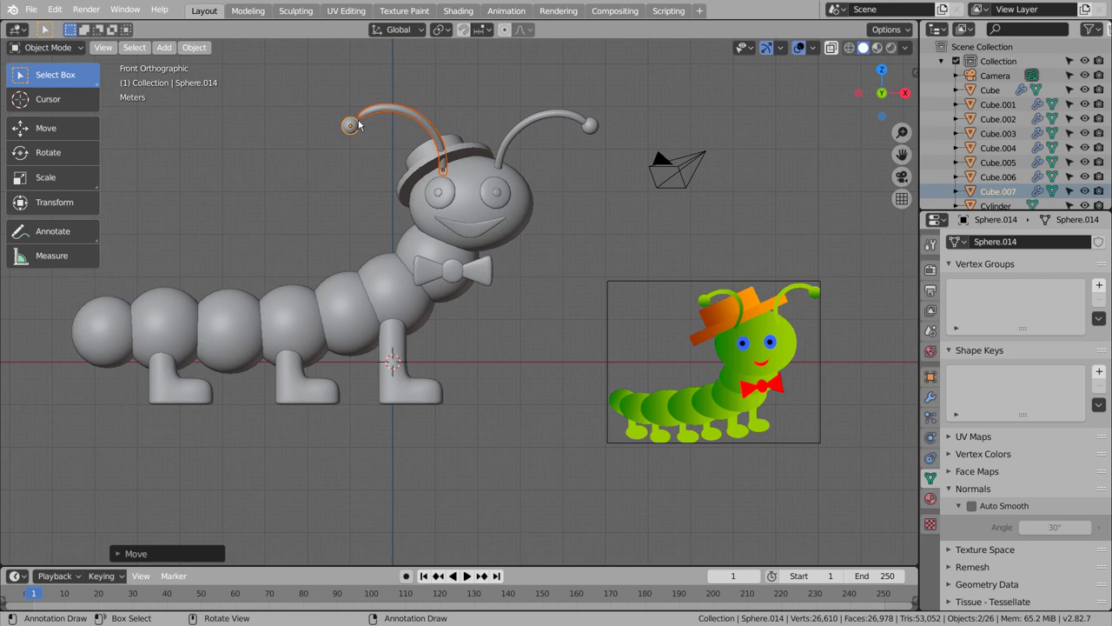
left_click(362, 130)
key("h")
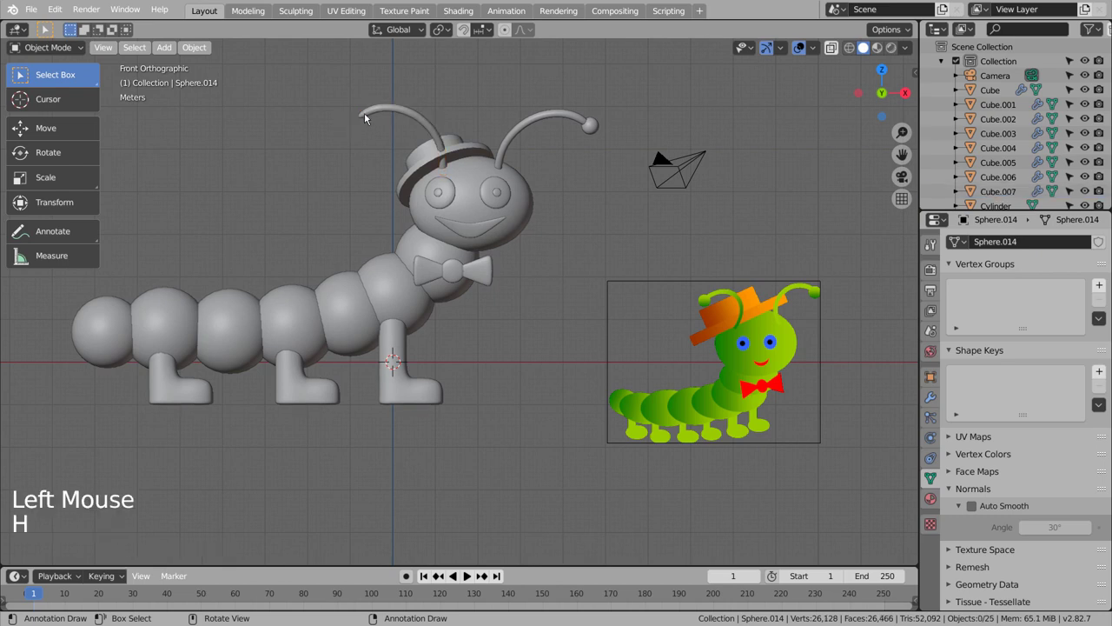
left_click(357, 126)
key("ctrl+z")
left_click(357, 126)
key("g")
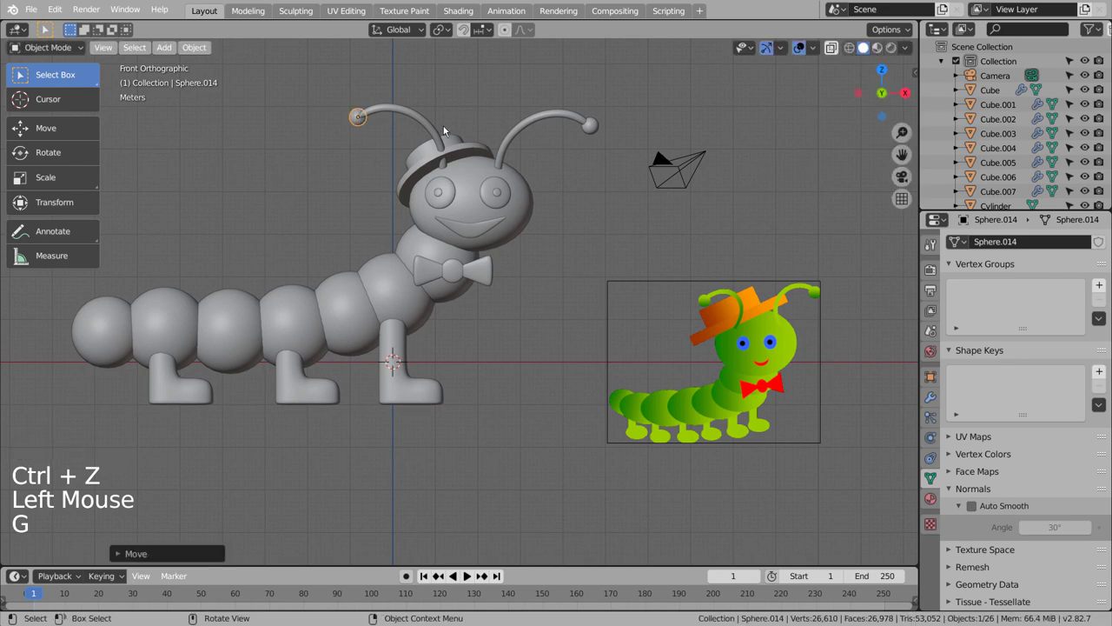
- Check and nudge the antennae placement from the top view
key("KP_7")
key("g")
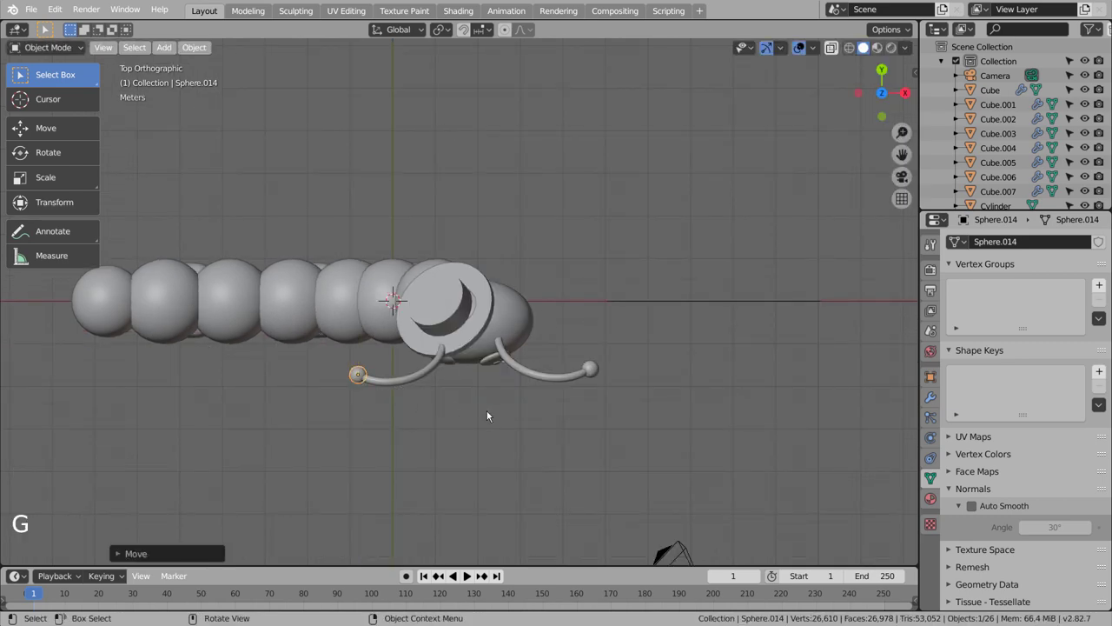
left_click(493, 414)
middle_click(519, 417)
middle_click(527, 339)
- Re-tilt and reposition the hat in side view so it sits between the antennae
left_click(460, 163)
key("KP_1")
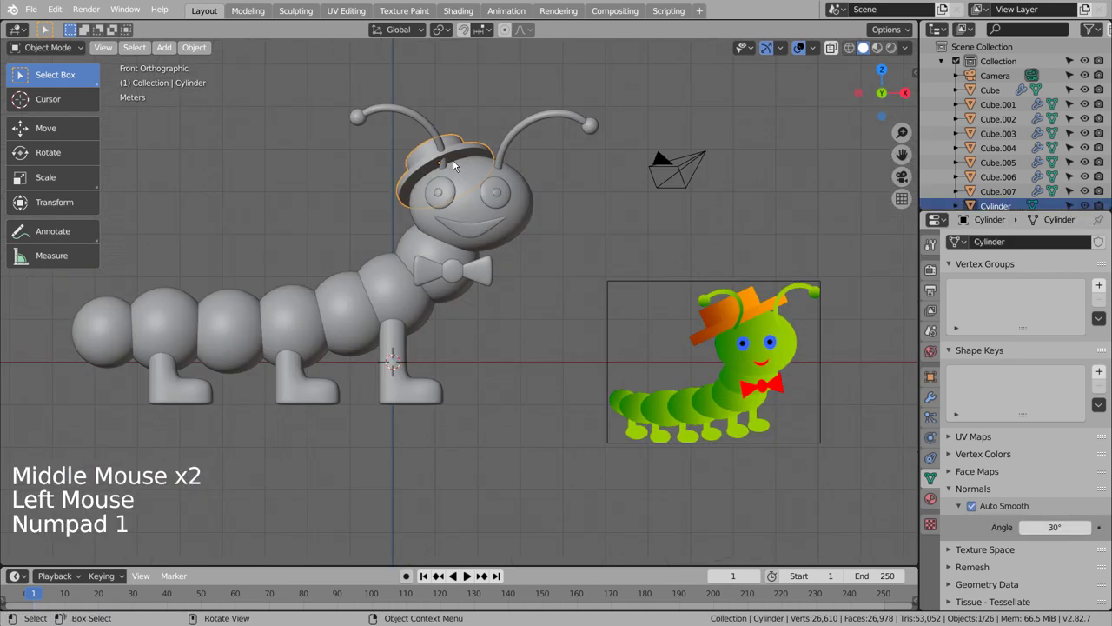
key("KP_3")
key("r")
key("g")
key("r")
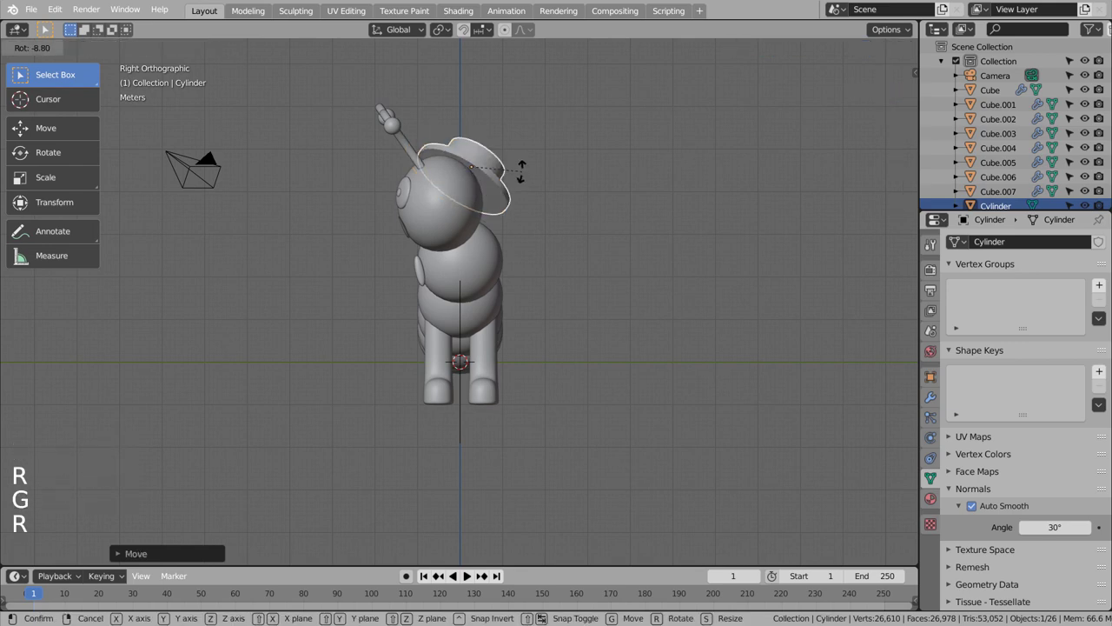
key("g")
key("KP_1")
left_click(598, 195)
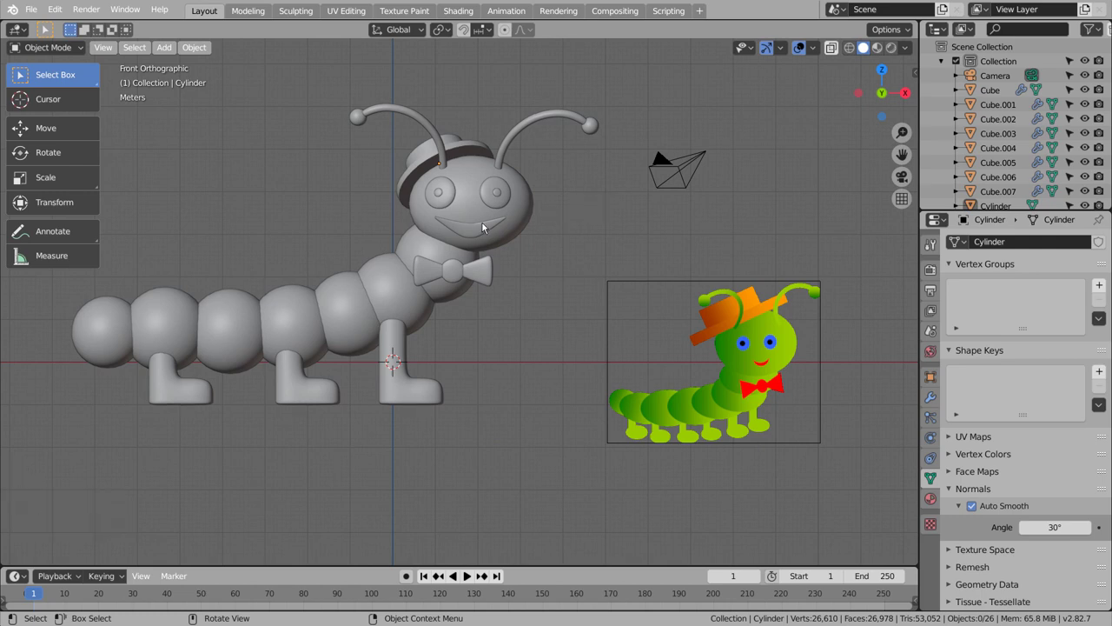
- Orbit around the caterpillar, then look at it through the scene camera
middle_click(498, 359)
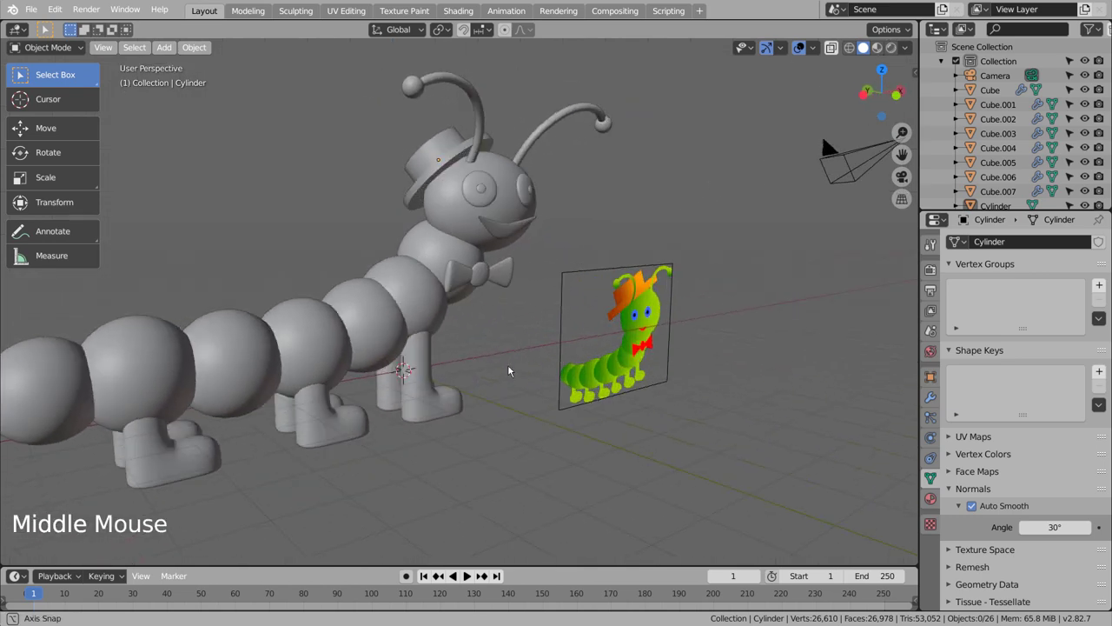
scroll("down", 3)
middle_click(527, 342)
middle_click(527, 358)
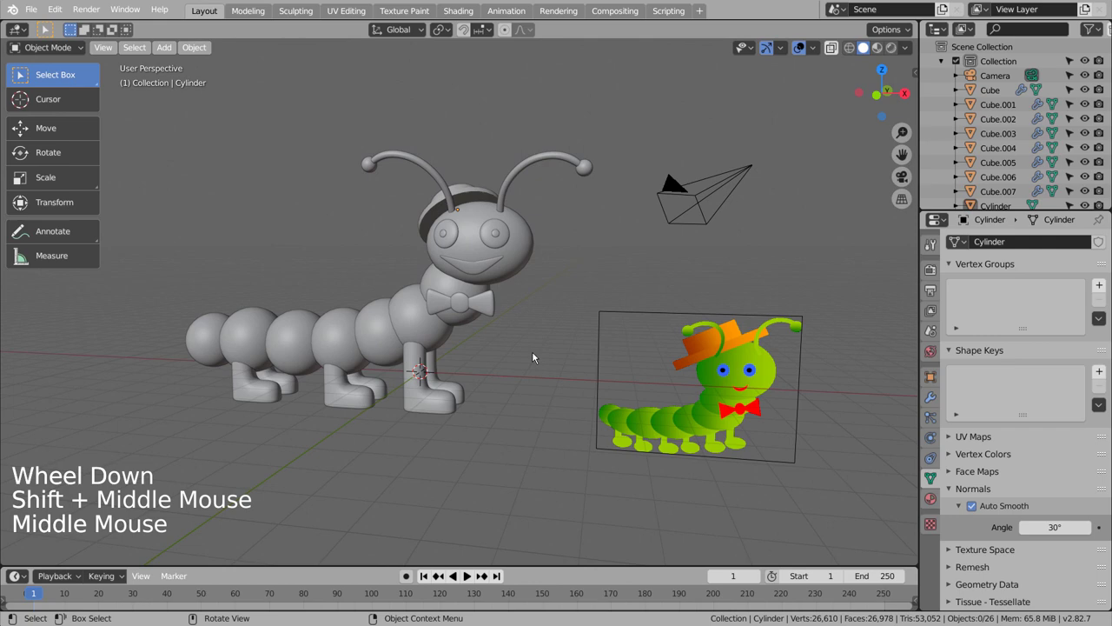
key("shift+`")
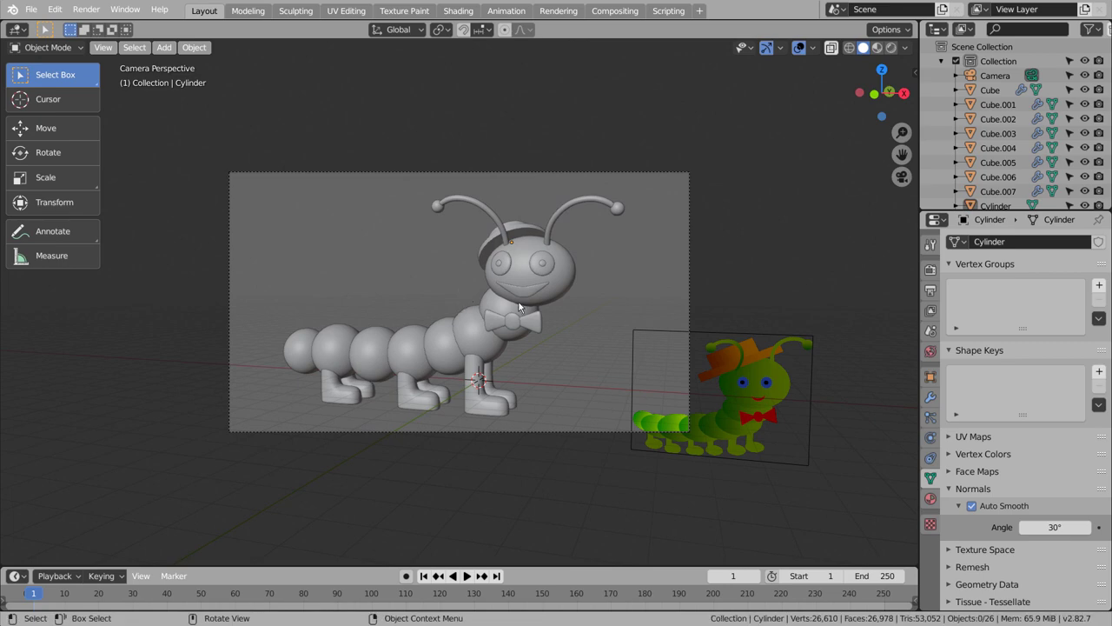
- Give the caterpillar's head a new material with a green base colour
left_click(568, 285)
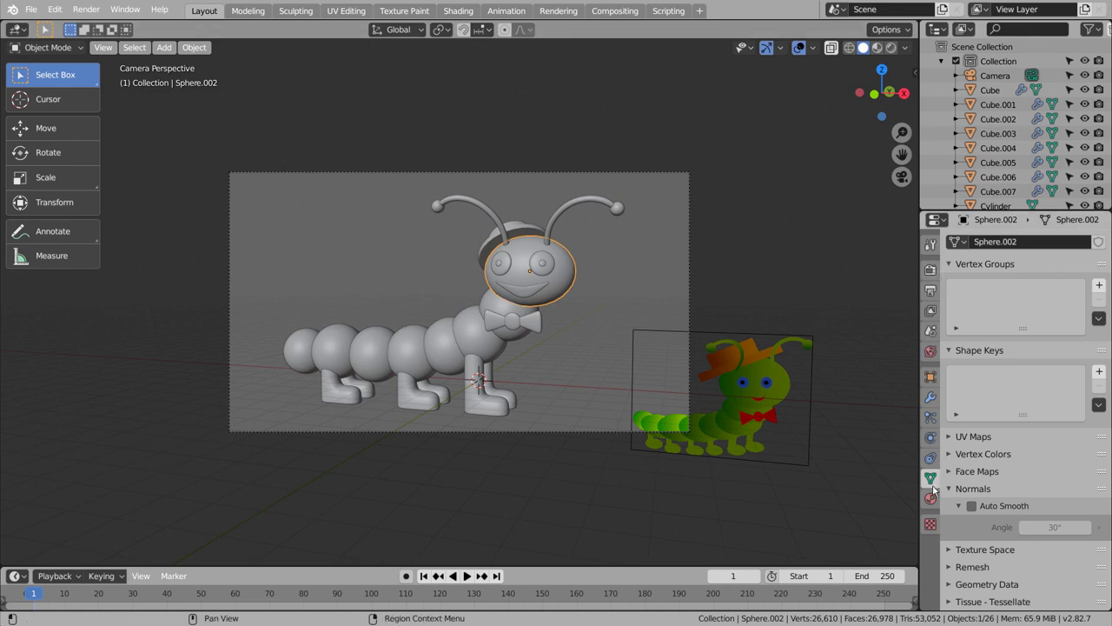
left_click(1011, 313)
left_click(1017, 309)
left_click(1052, 448)
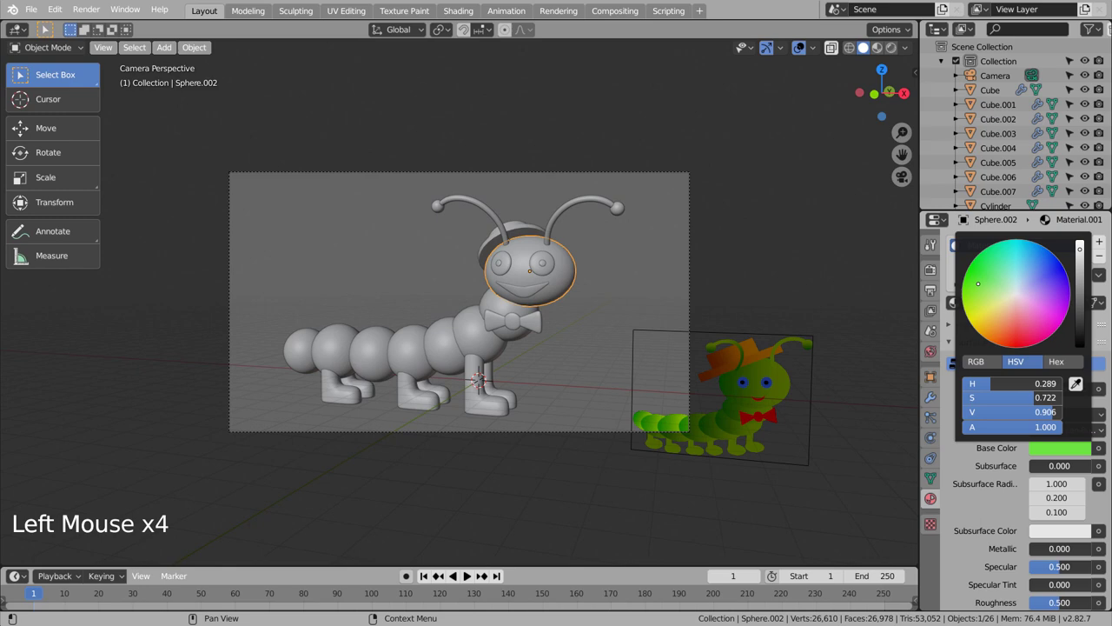
left_click(498, 307)
left_click(840, 81)
- Box-select the body segments and legs to receive the same green
left_click(475, 329)
left_click(450, 340)
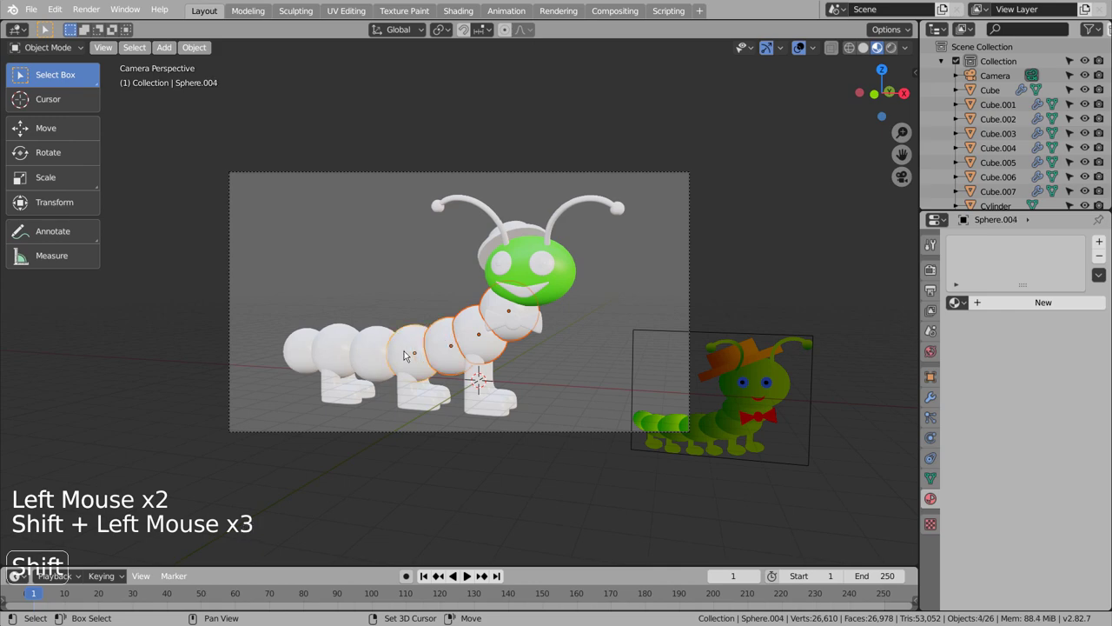
key("b")
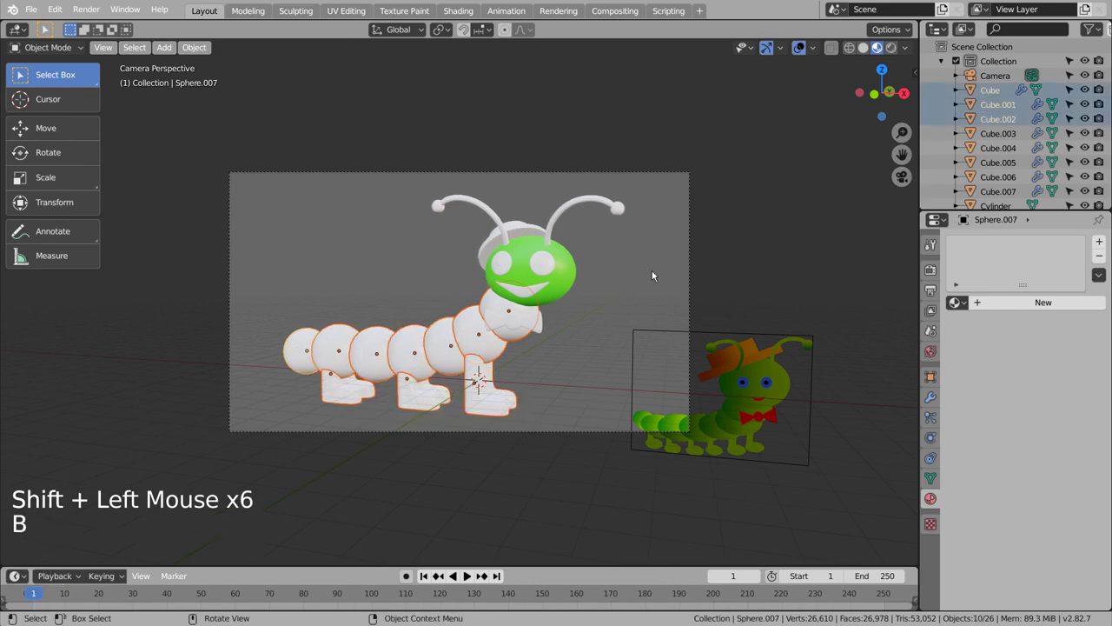
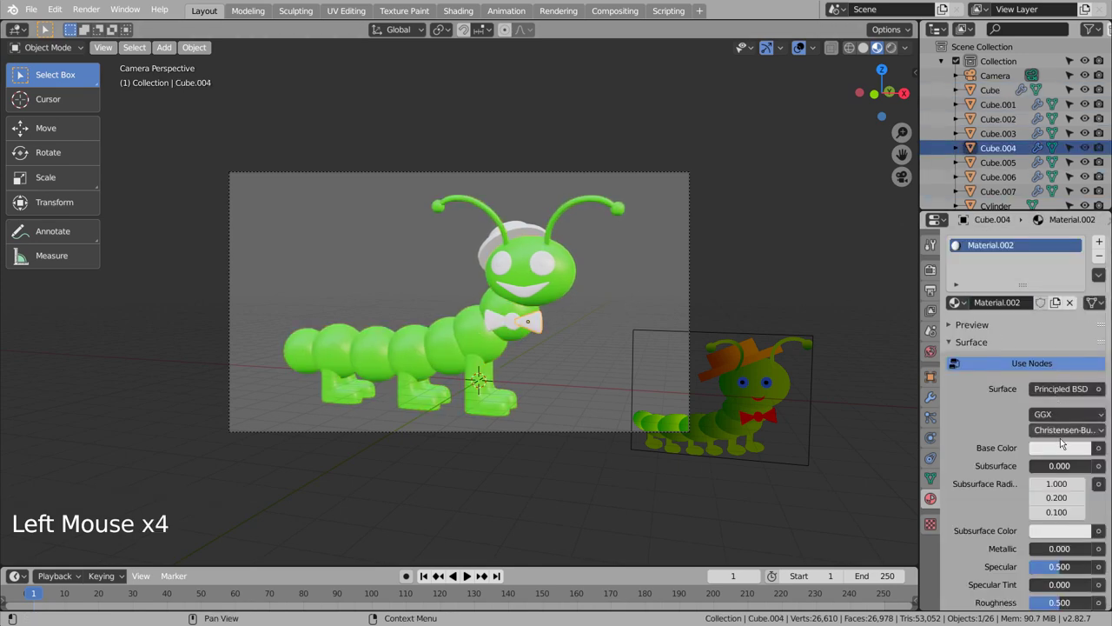
- Colour the bow tie and its centre knot red
left_click(1067, 452)
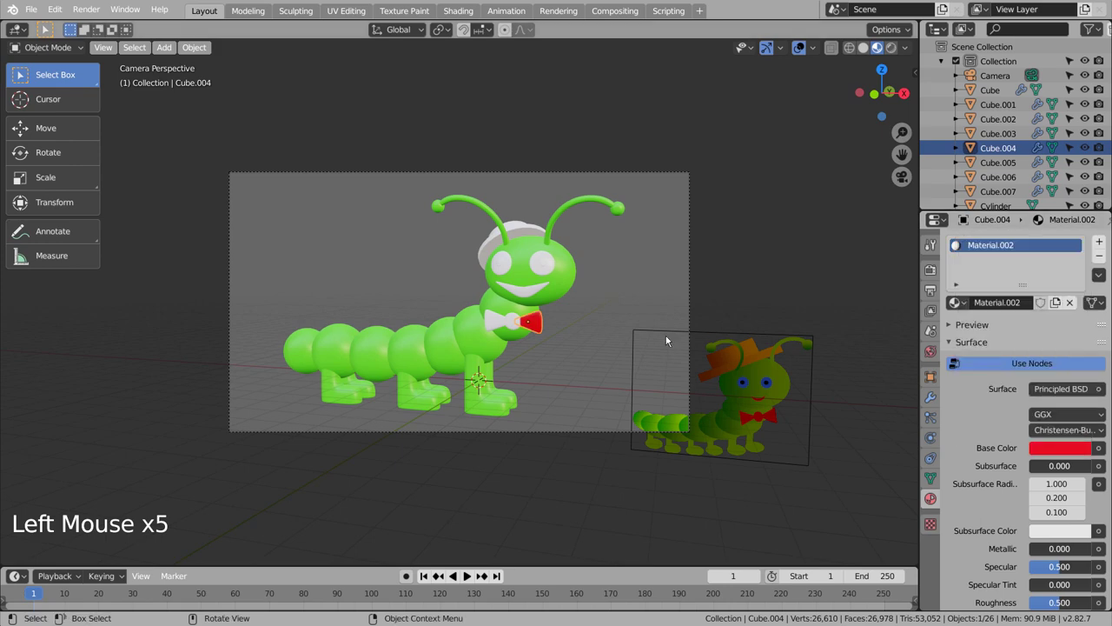
left_click(516, 326)
left_click(490, 324)
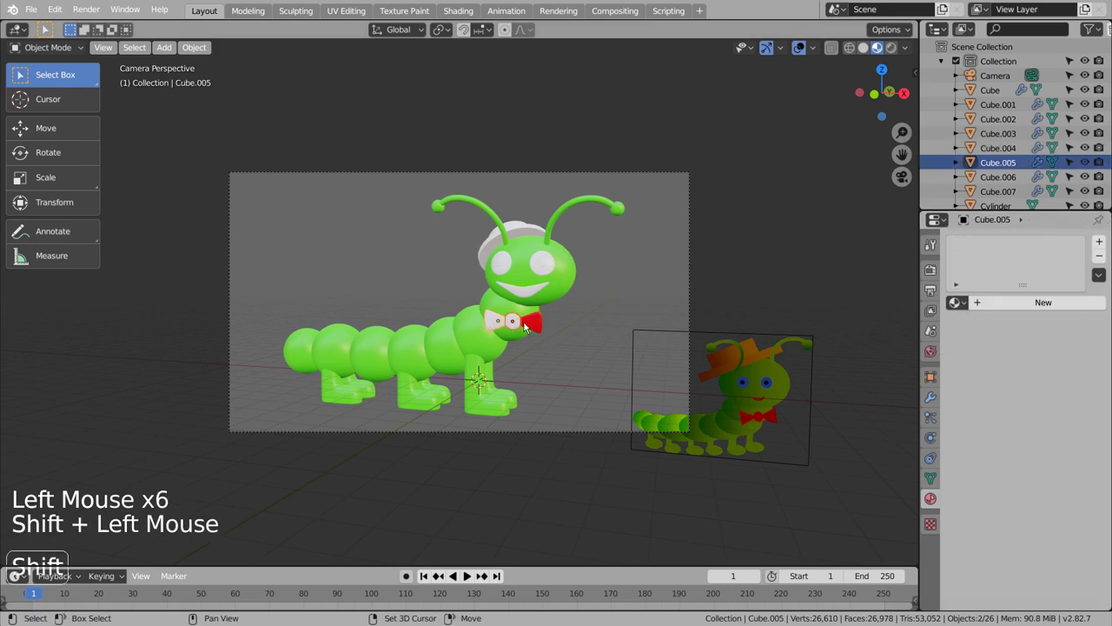
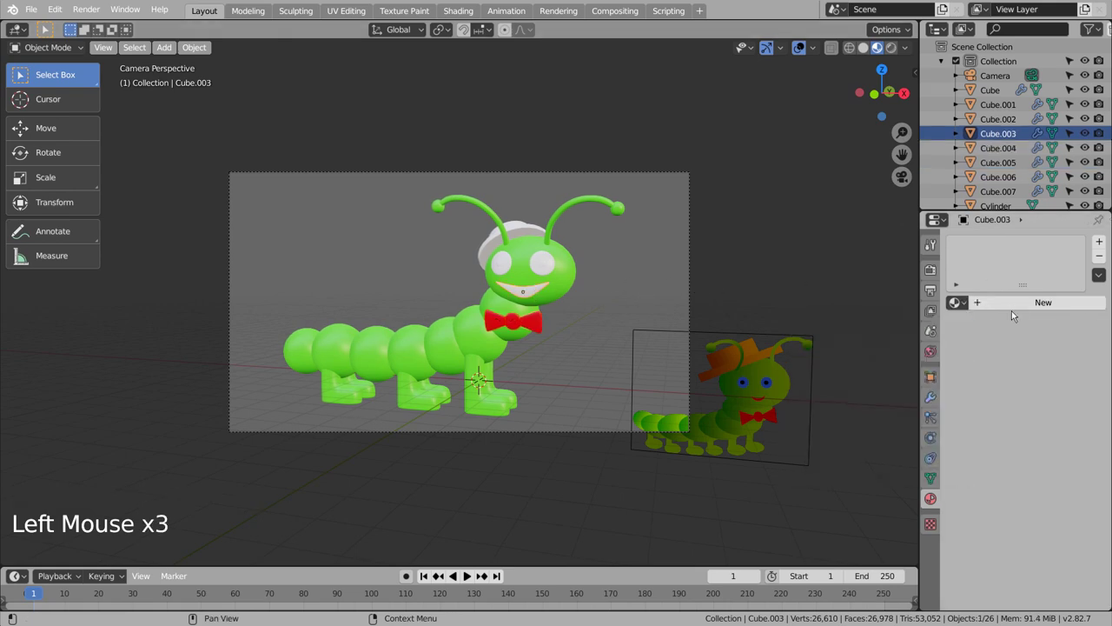
- Give the smile a new pink material
left_click(1029, 309)
left_click(1085, 447)
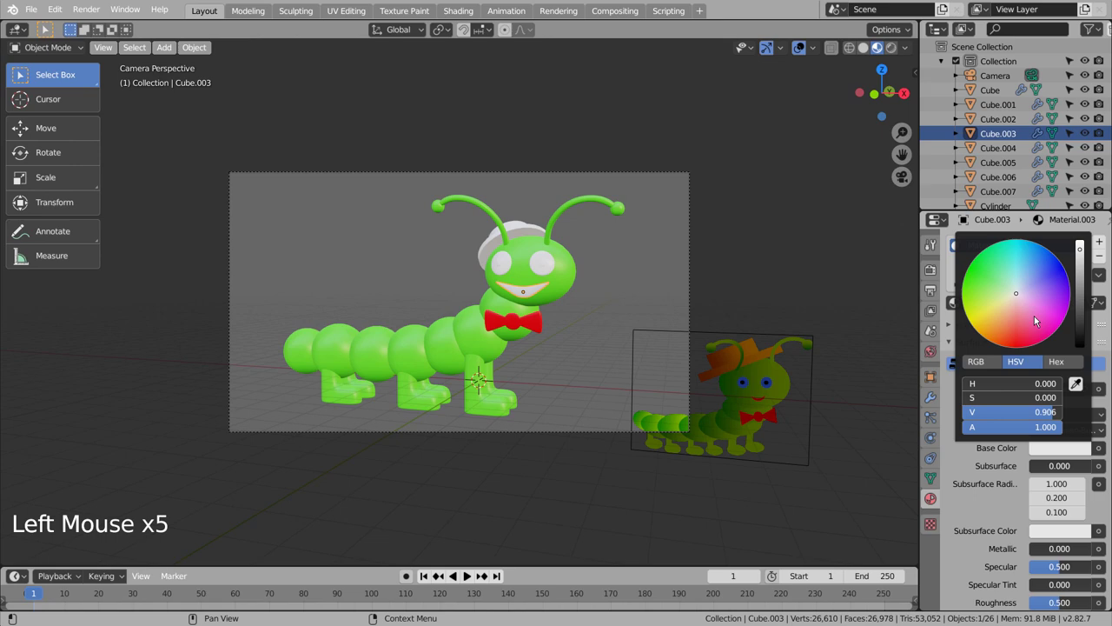
left_click(651, 241)
left_click(1043, 452)
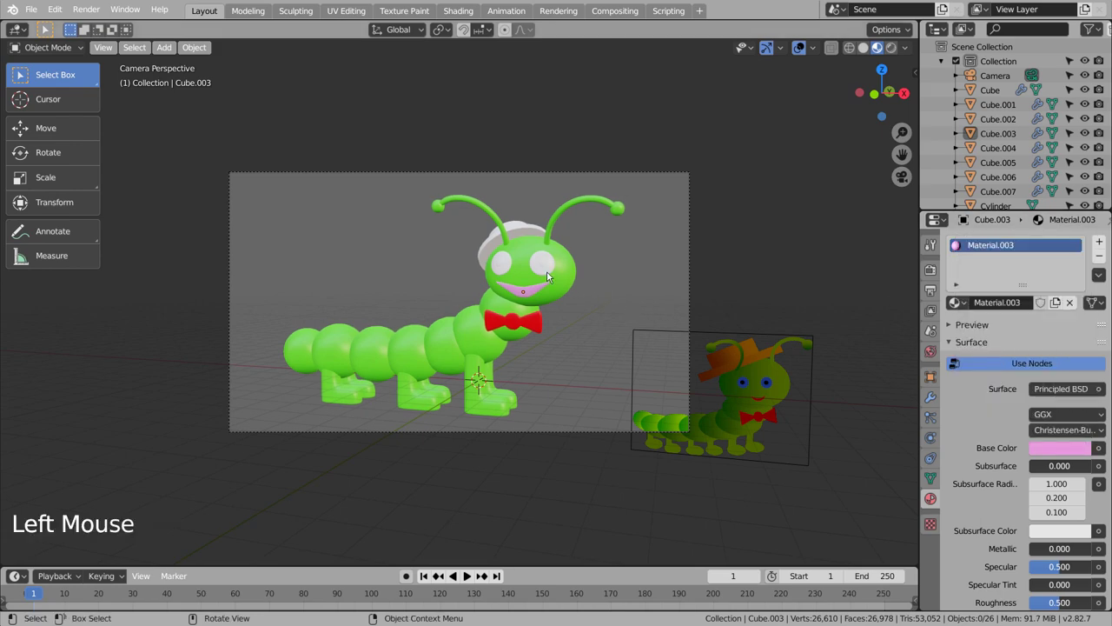
- Give the left eye a new pale blue material
left_click(554, 273)
left_click(1020, 306)
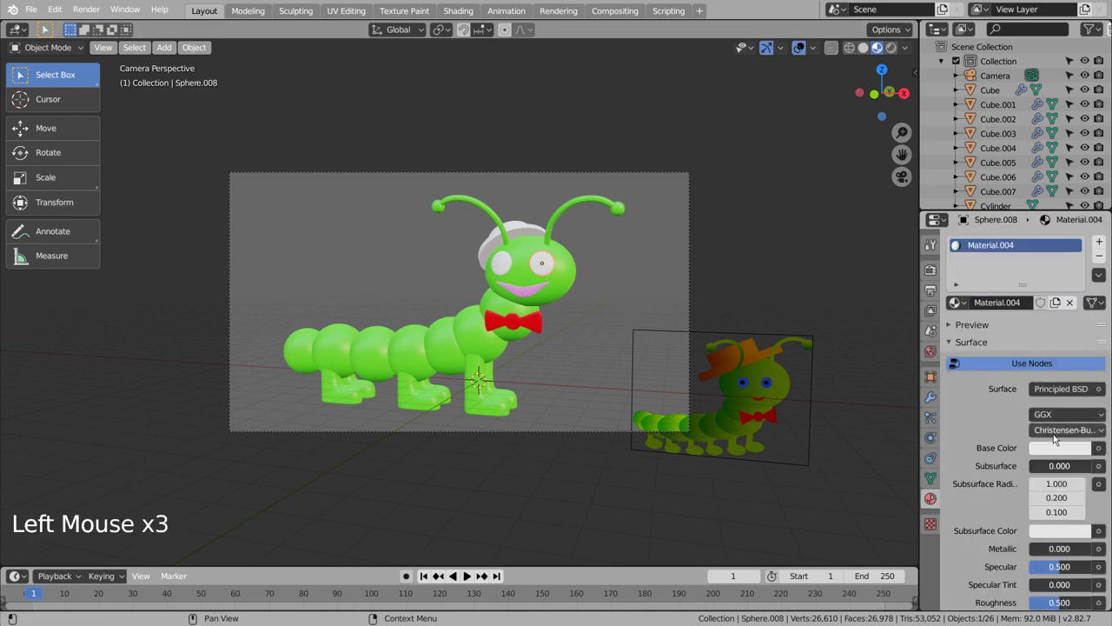
double_click(1056, 448)
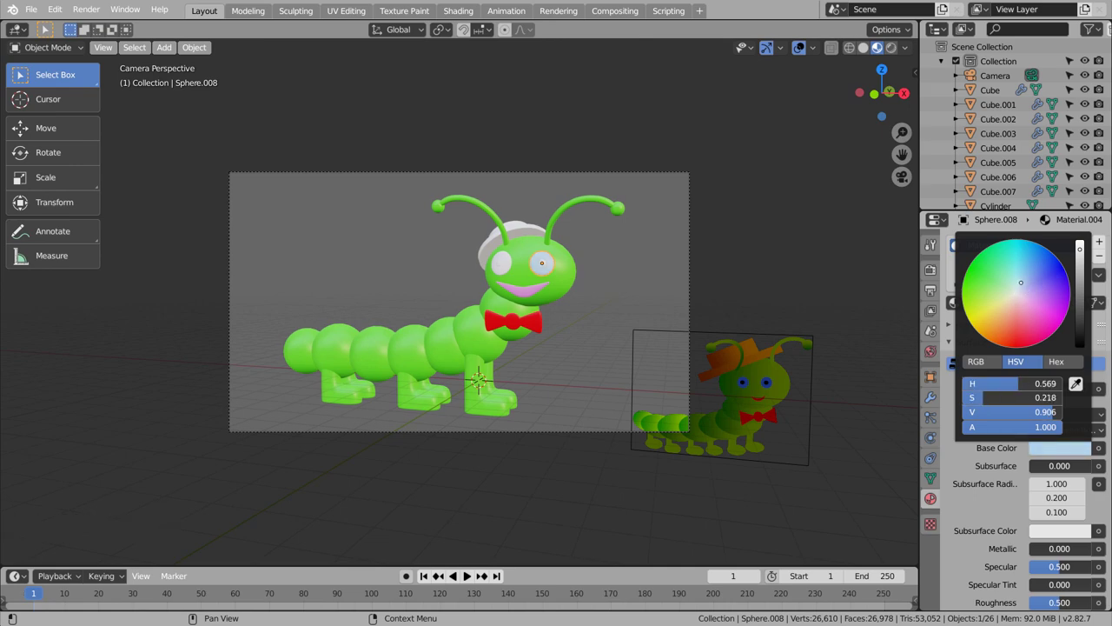
left_click(512, 264)
left_click(548, 274)
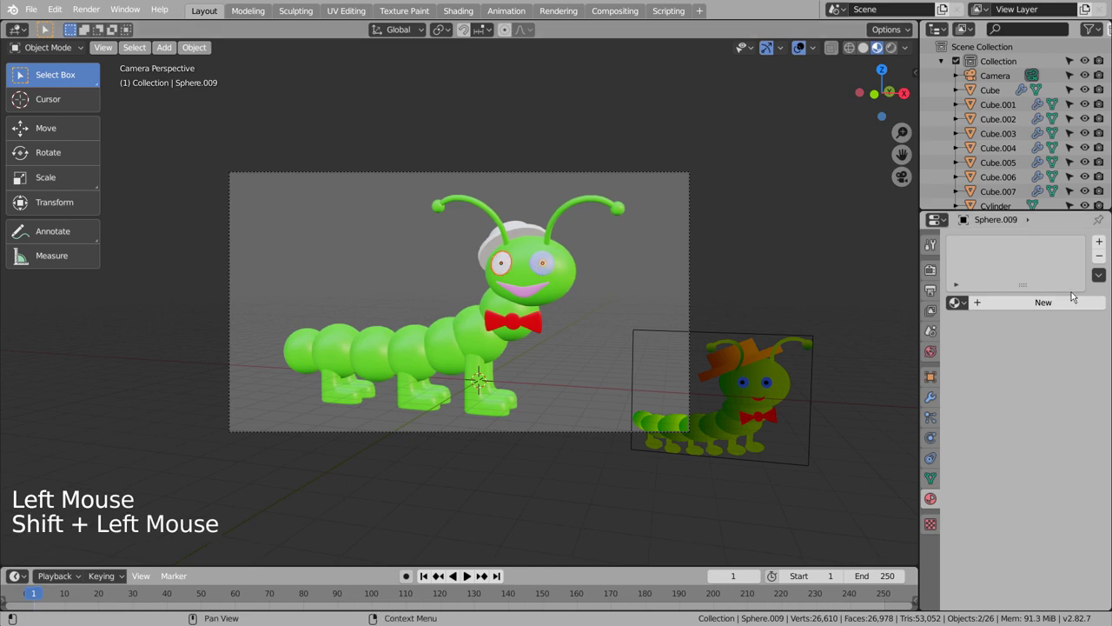
- Copy the pale blue eye material to the right eye
left_click(1104, 280)
left_click(603, 270)
scroll("up", 3)
left_click(590, 217)
scroll("up", 3)
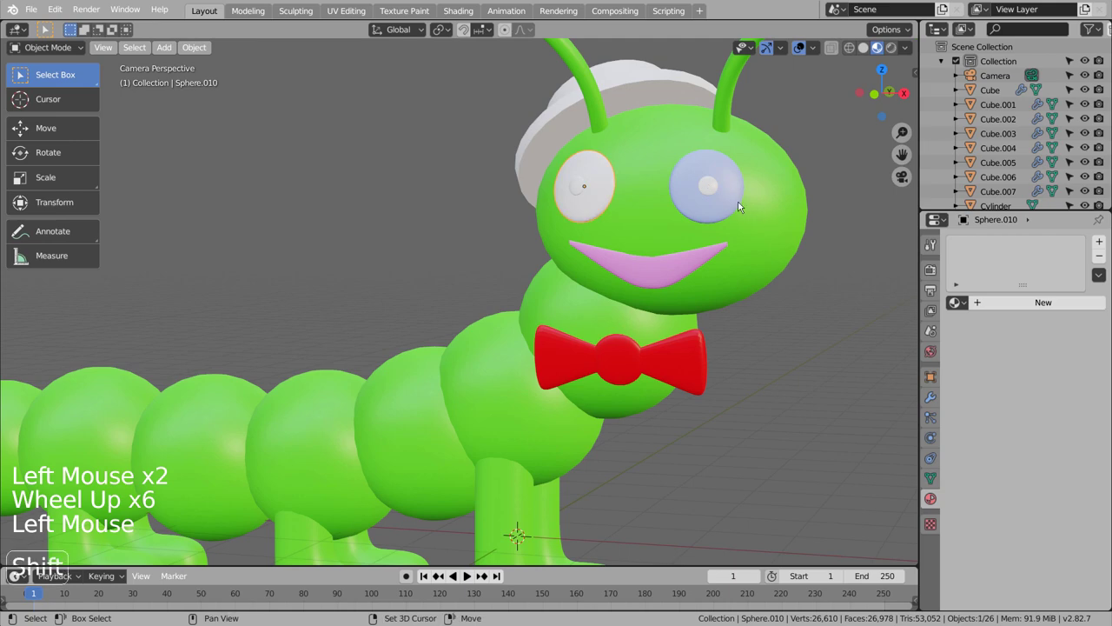
left_click(731, 205)
left_click(1109, 278)
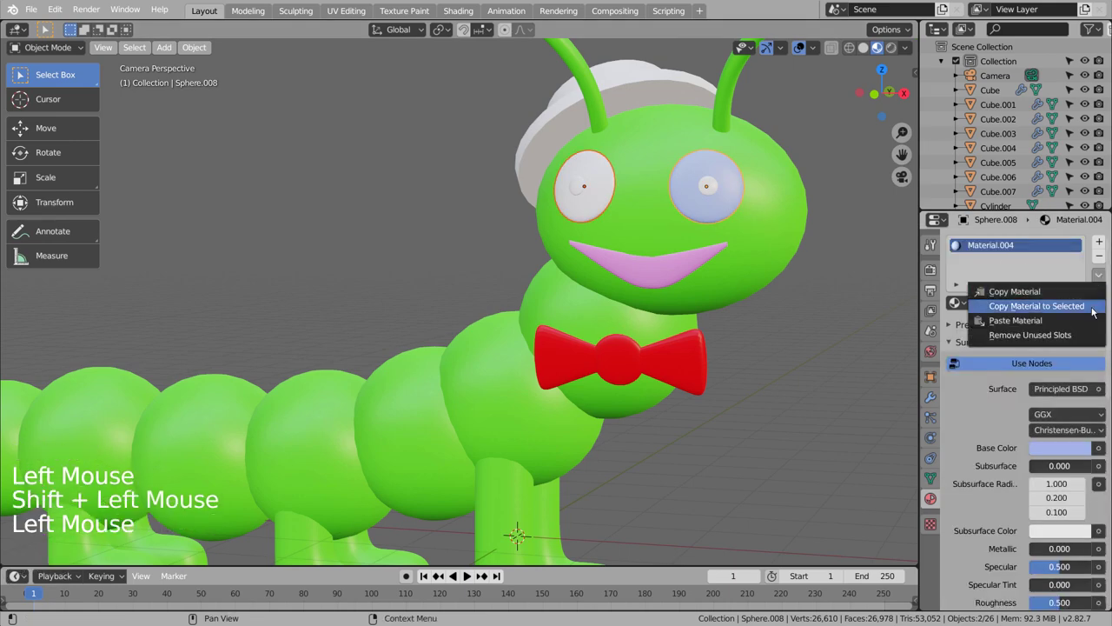
left_click(710, 187)
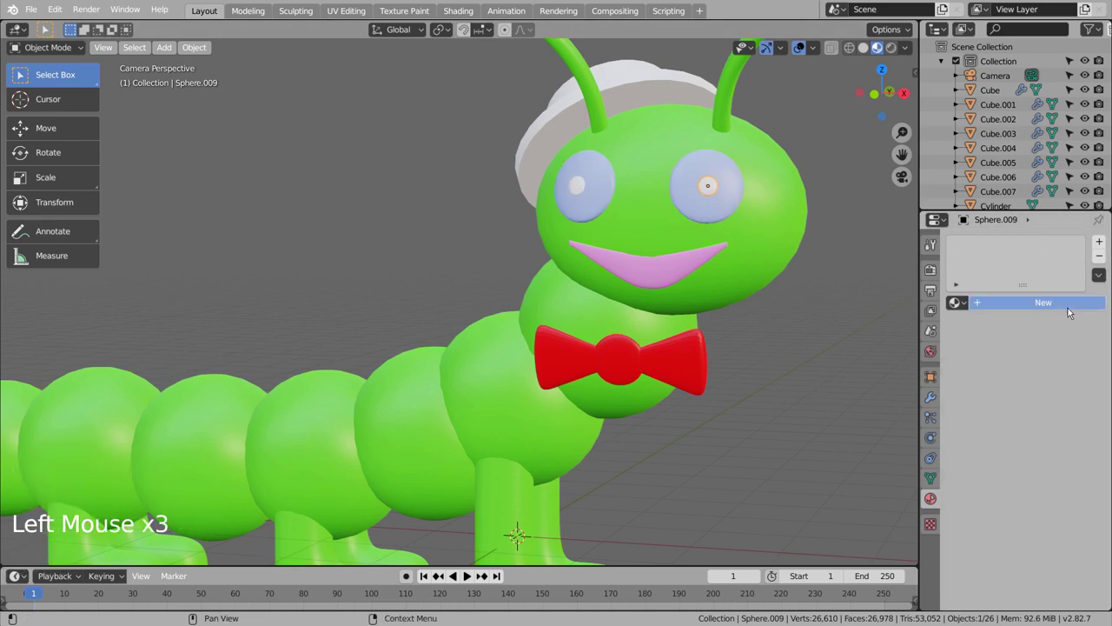
- Give both pupils a dark material and make the hat orange
left_click(1076, 456)
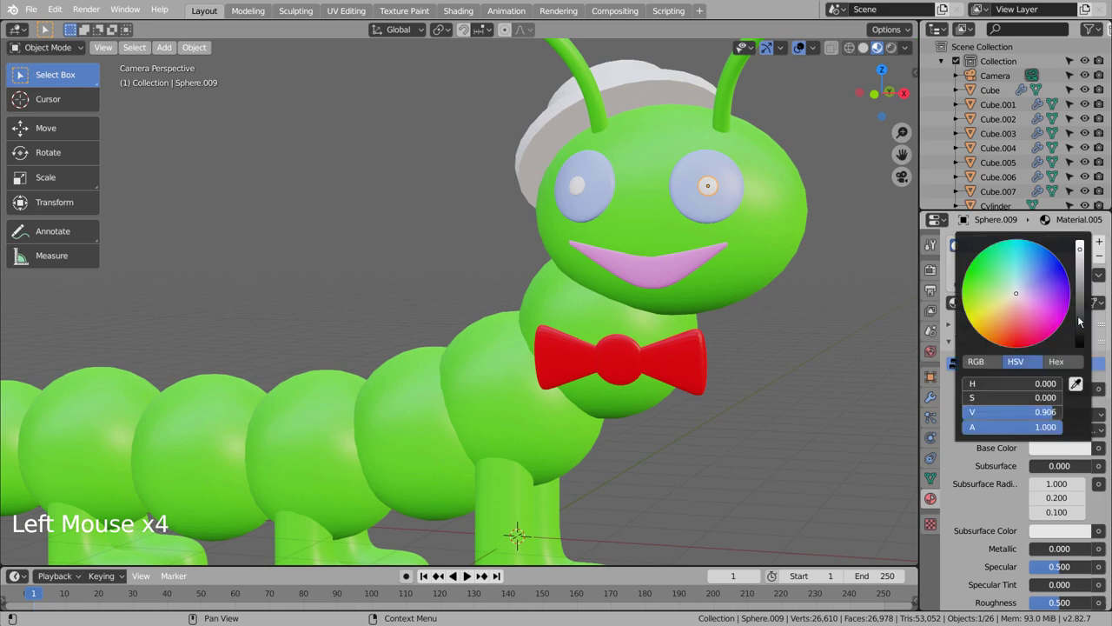
left_click(863, 258)
left_click(575, 190)
left_click(716, 189)
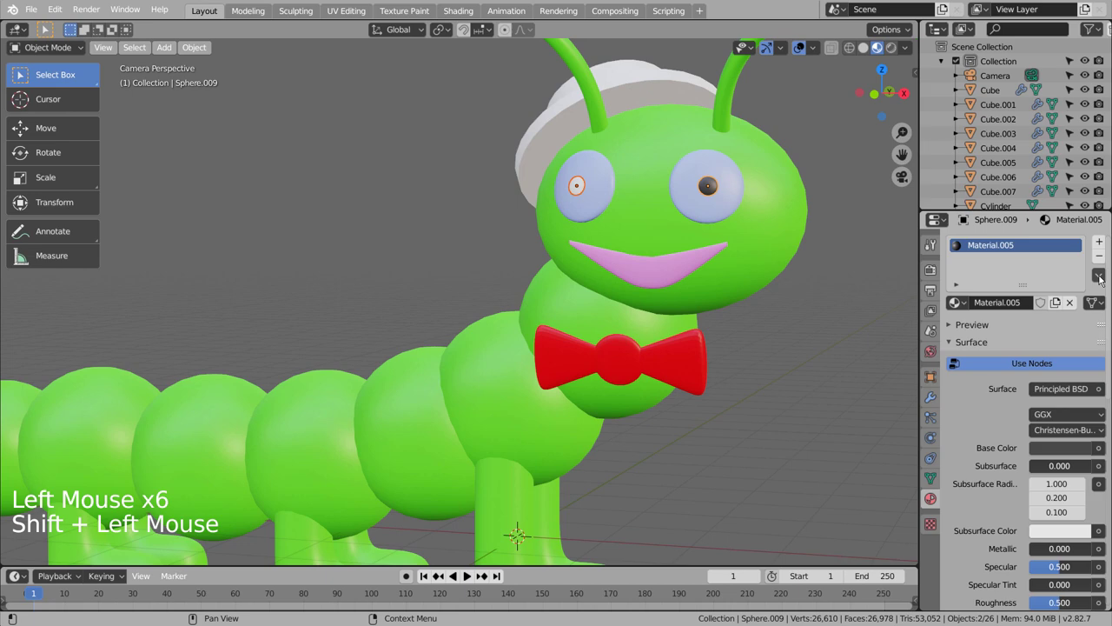
left_click(1104, 278)
left_click(833, 346)
scroll("down", 3)
left_click(525, 225)
left_click(1050, 310)
left_click(1073, 449)
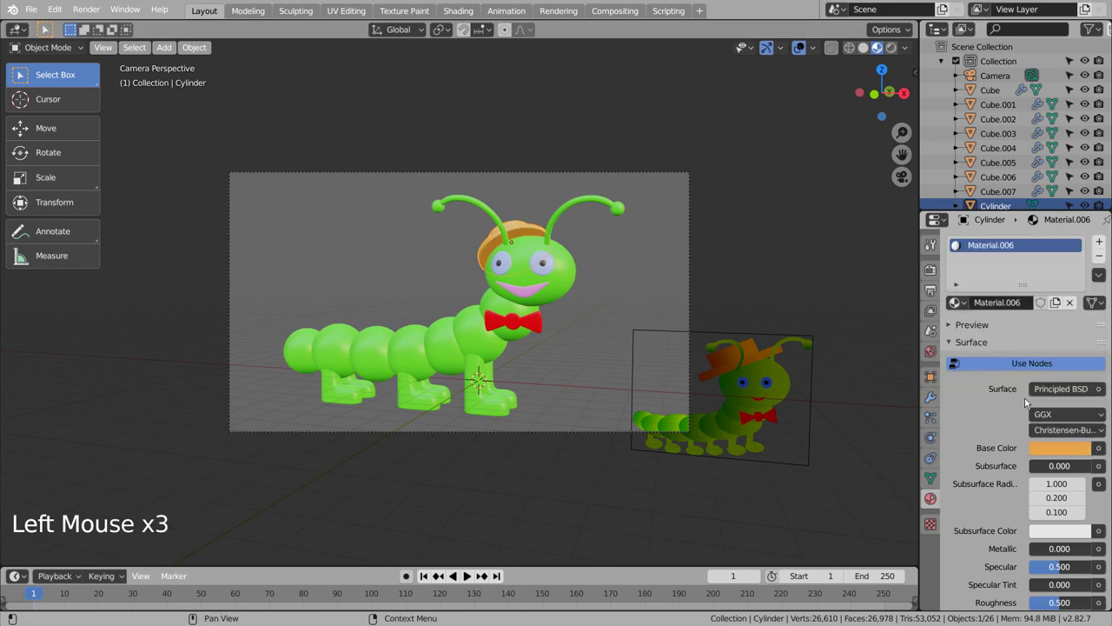
- Find the reference image Empty in the Outliner and hide it
left_click(781, 277)
scroll("down", 3)
scroll("down", 3)
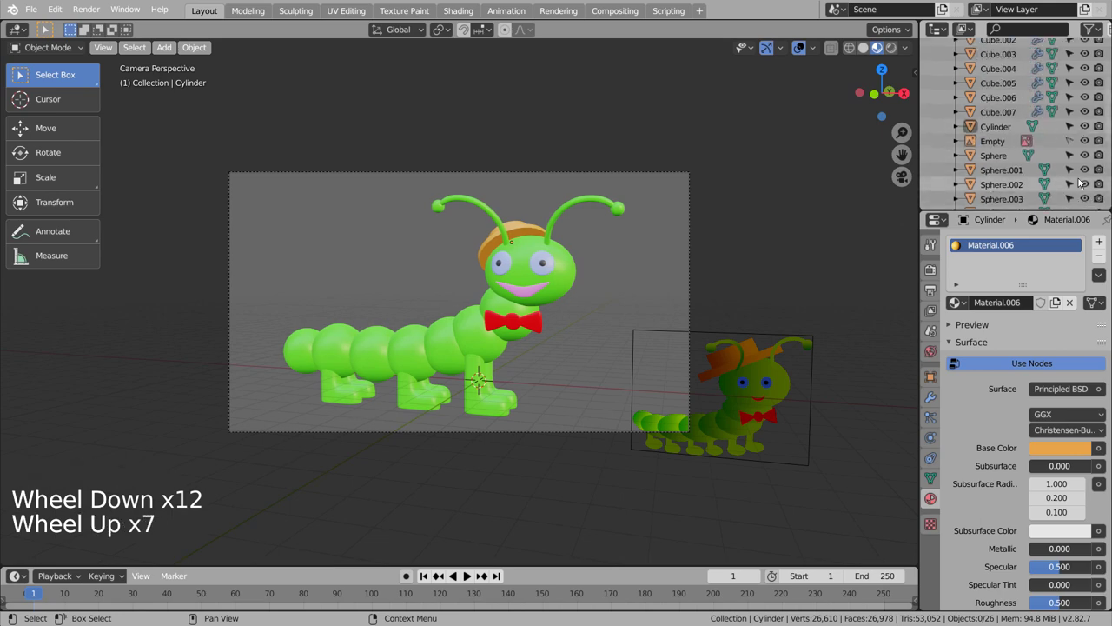
left_click(1094, 140)
scroll("up", 3)
left_click(1104, 141)
left_click(640, 293)
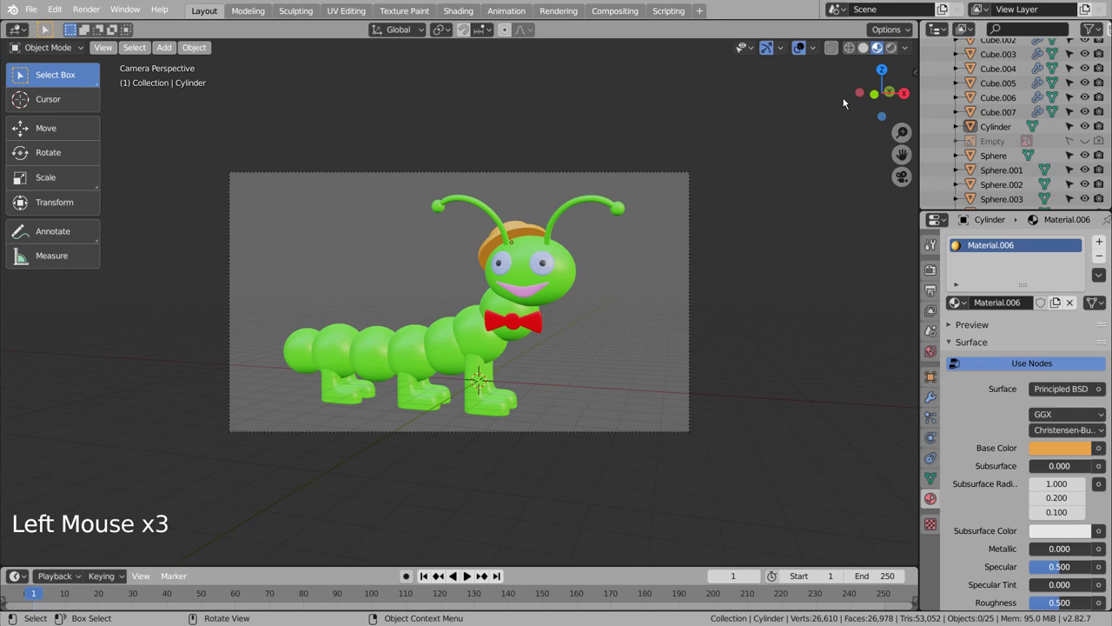
- Select the first leg piece ready for its modifier
scroll("up", 3)
left_click(1007, 93)
scroll("up", 3)
- Apply the Subdivision Surface modifier on each leg piece in turn
left_click(930, 390)
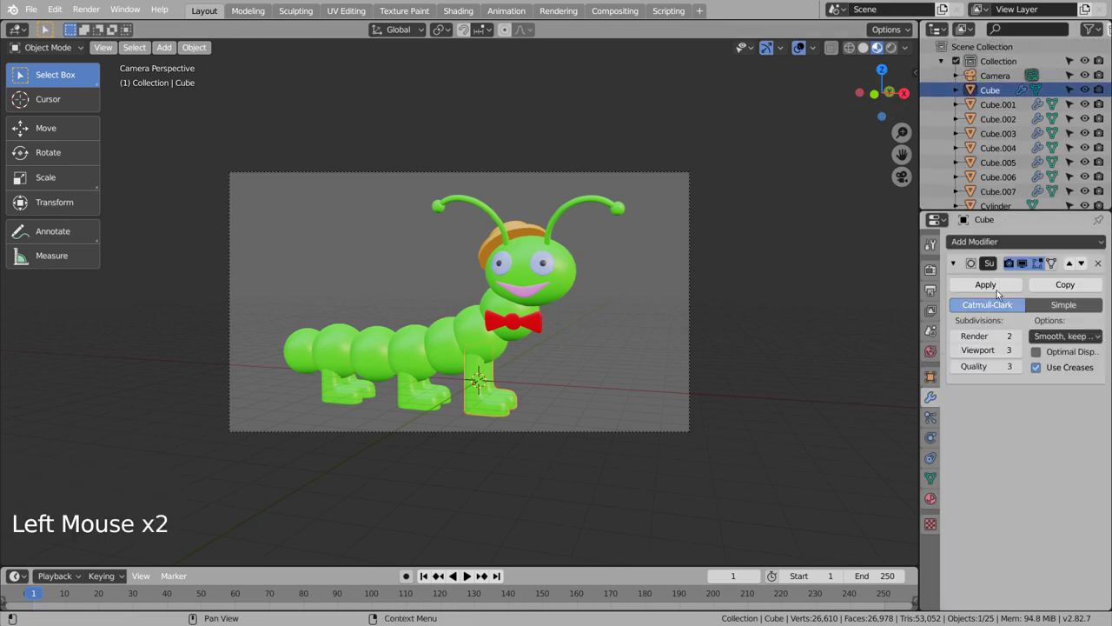
left_click(1003, 286)
left_click(1022, 101)
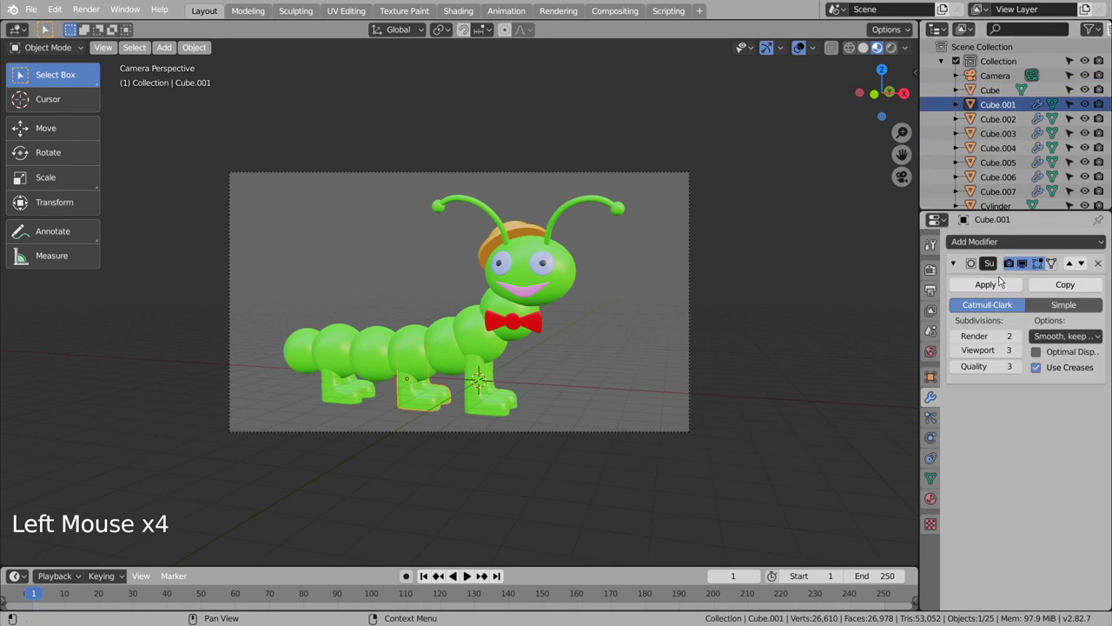
left_click(1000, 290)
left_click(1013, 108)
left_click(1012, 122)
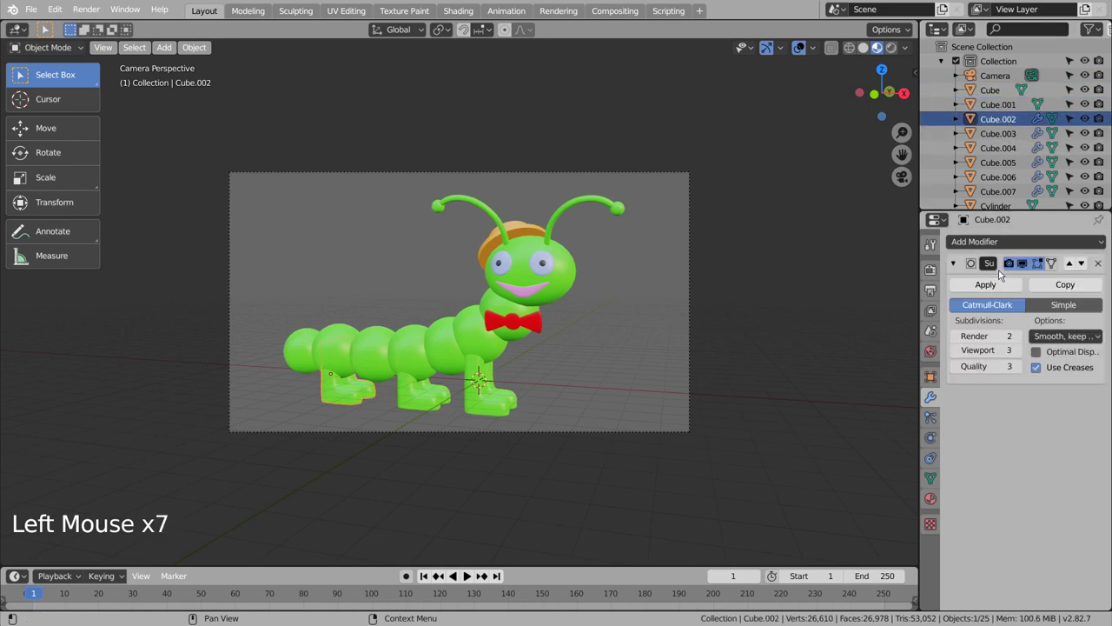
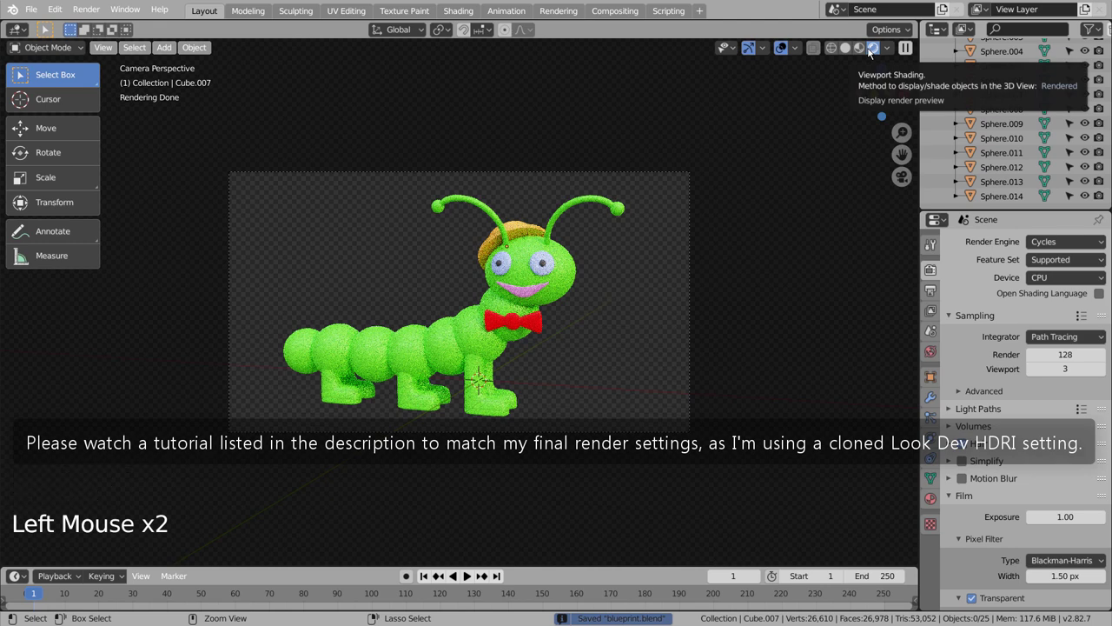
- Start the final Cycles render of the caterpillar via Render Image
left_click(872, 51)
left_click(854, 43)
left_click(600, 298)
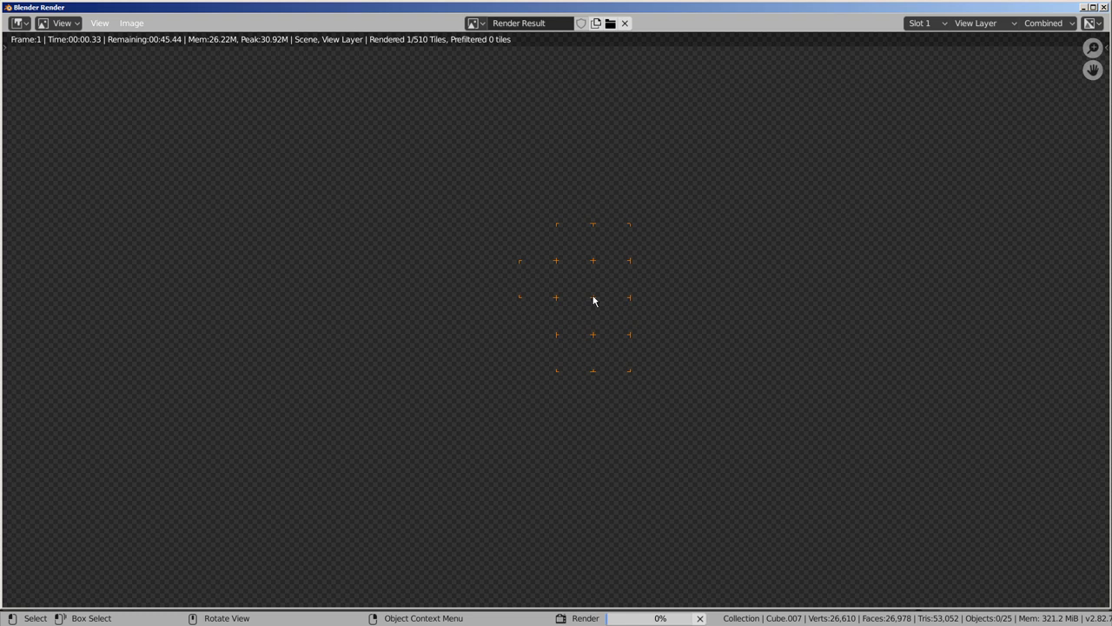